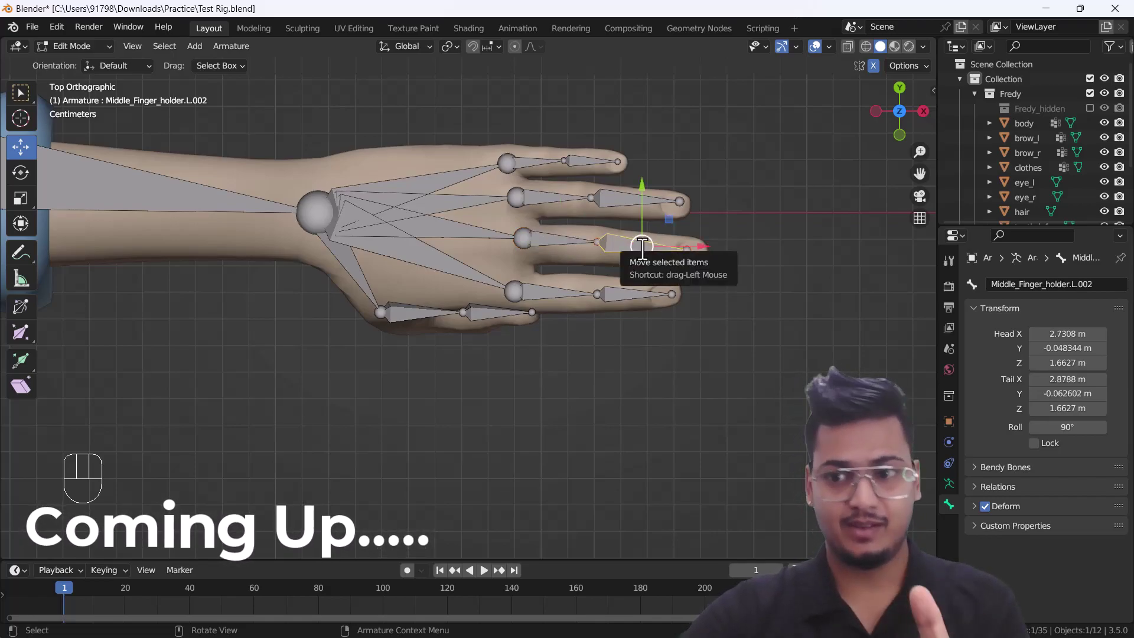
Orbit away from the finished left-hand finger bones to view the boy from the front.
left_click_drag(1020, 285, 778, 368)
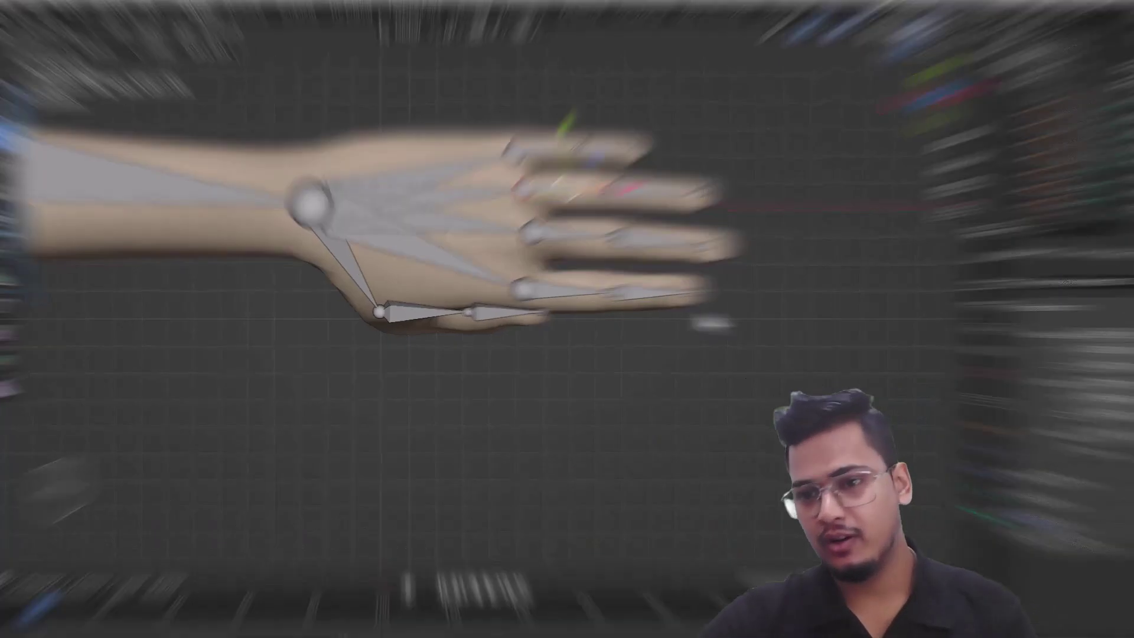
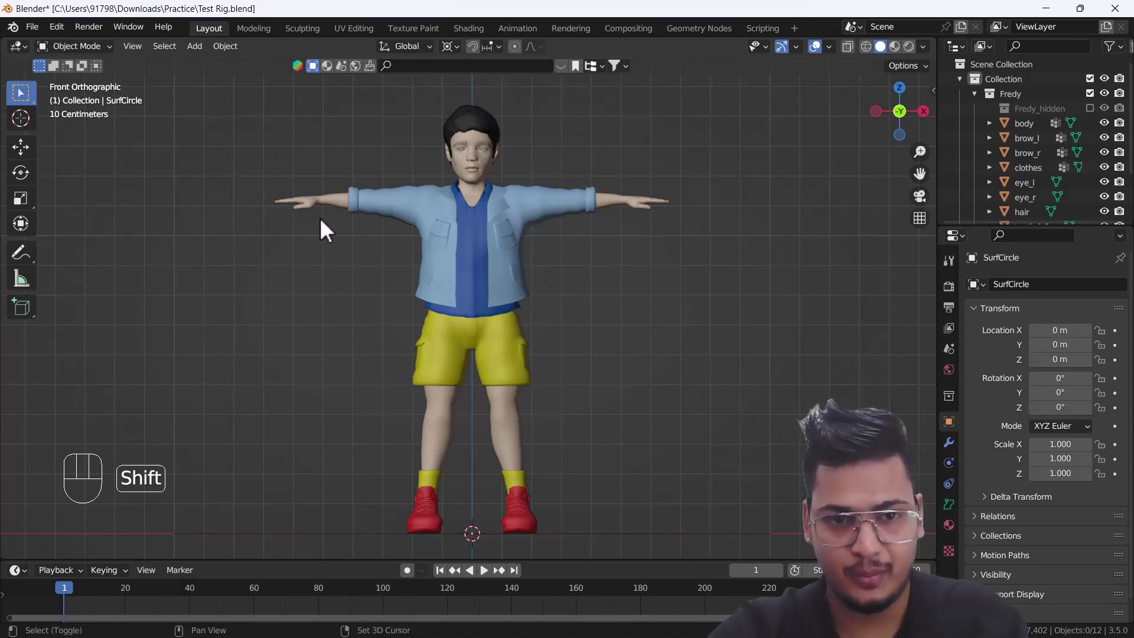
Add a single-bone armature between the feet, shrink it and raise it about 0.75 m into the body.
key("shift+a")
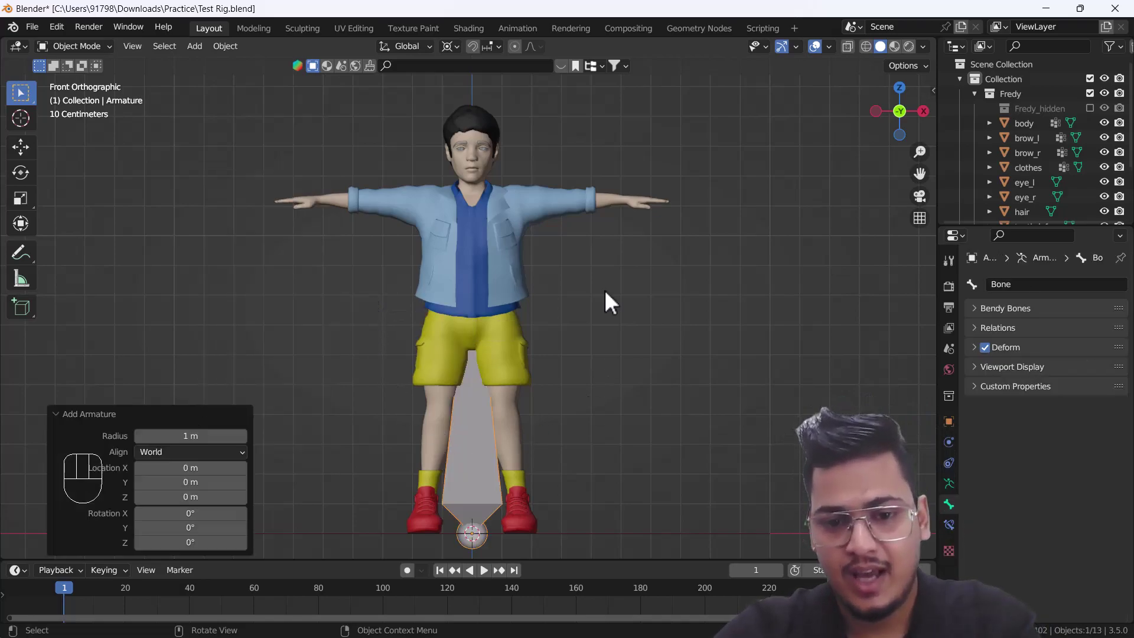
middle_click(548, 368)
key("s")
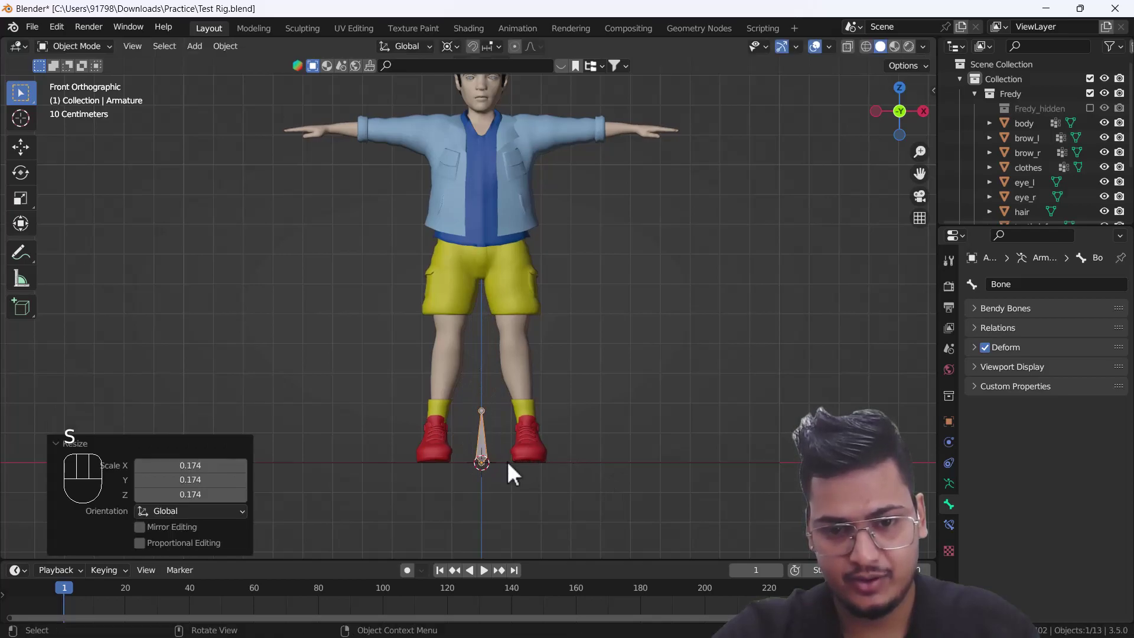
key("g")
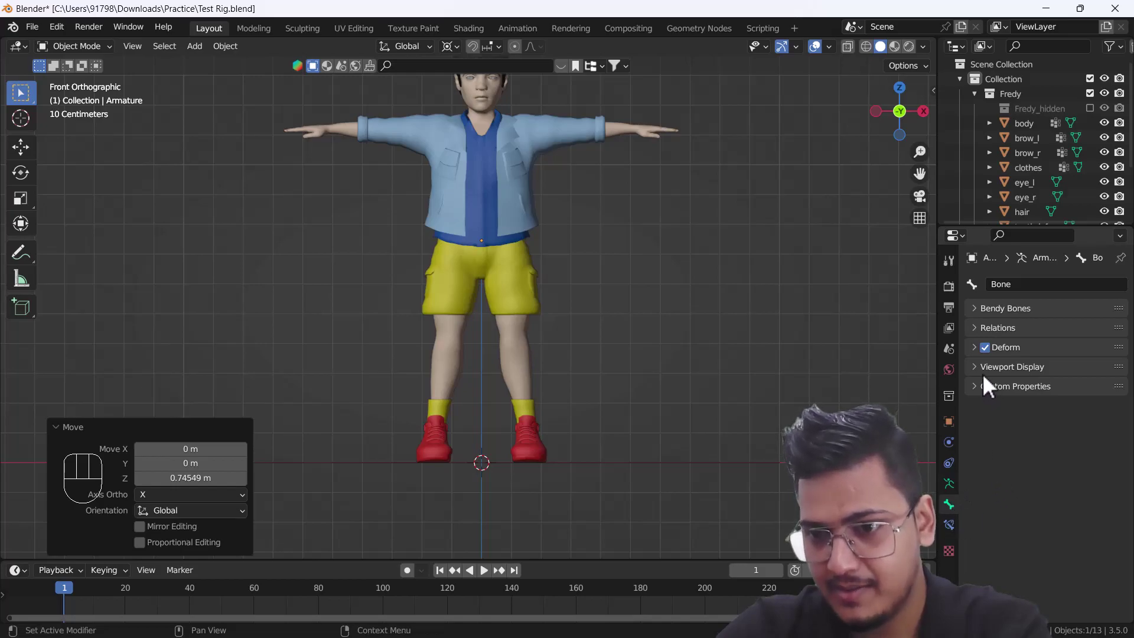
Enable In Front in the armature's Viewport Display so the bone shows through the body.
left_click_drag(984, 373, 978, 398)
left_click(983, 373)
left_click_drag(983, 380, 989, 437)
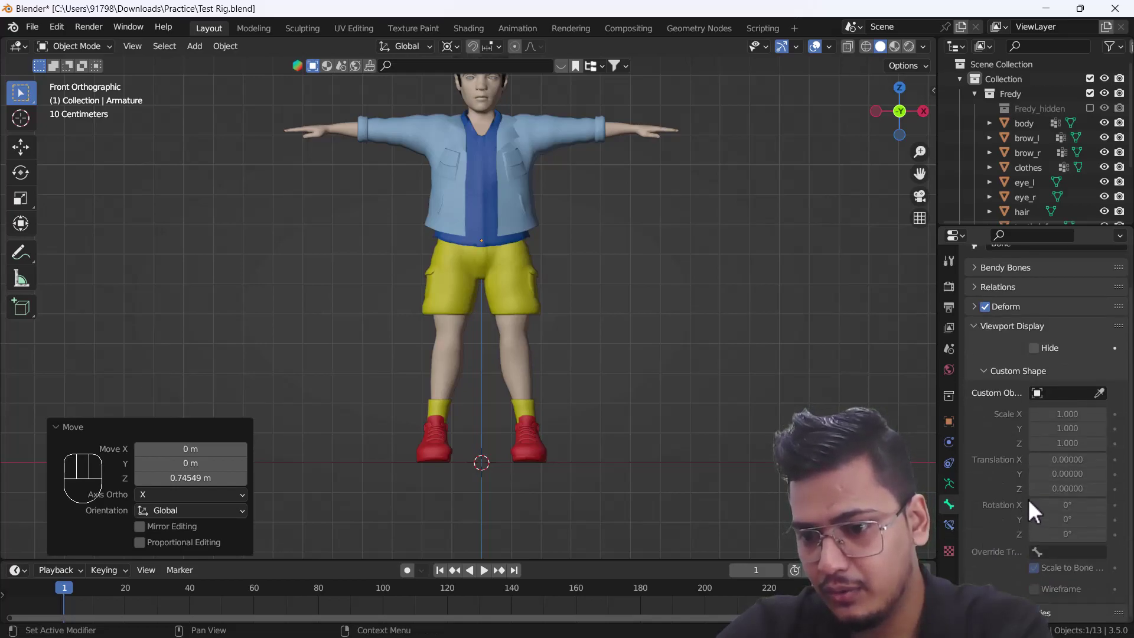
left_click(955, 487)
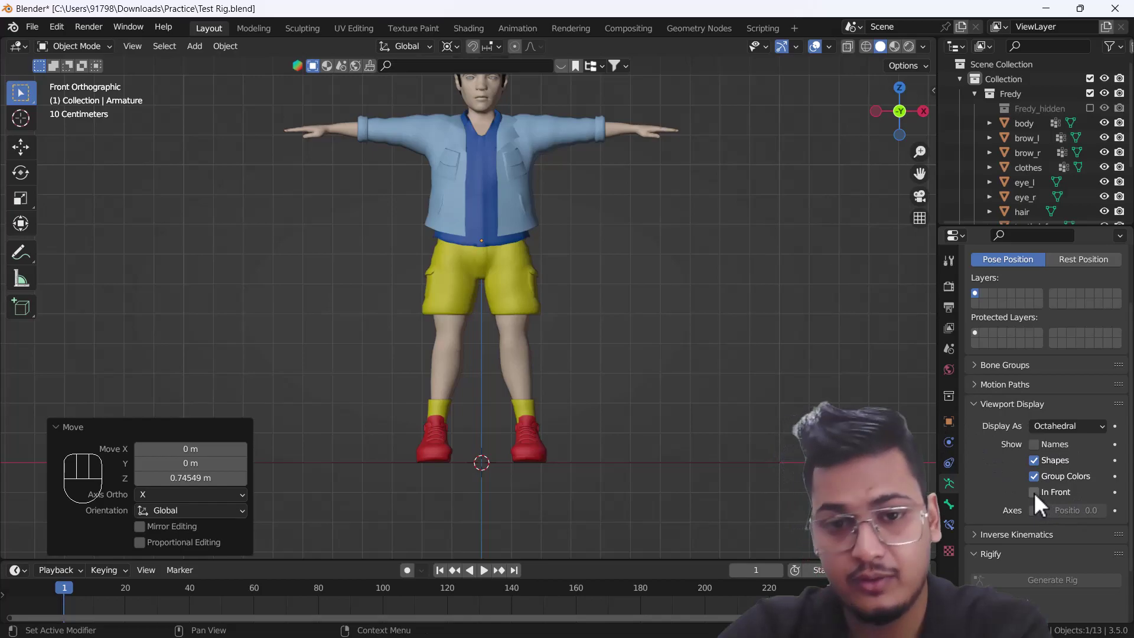
left_click(1041, 501)
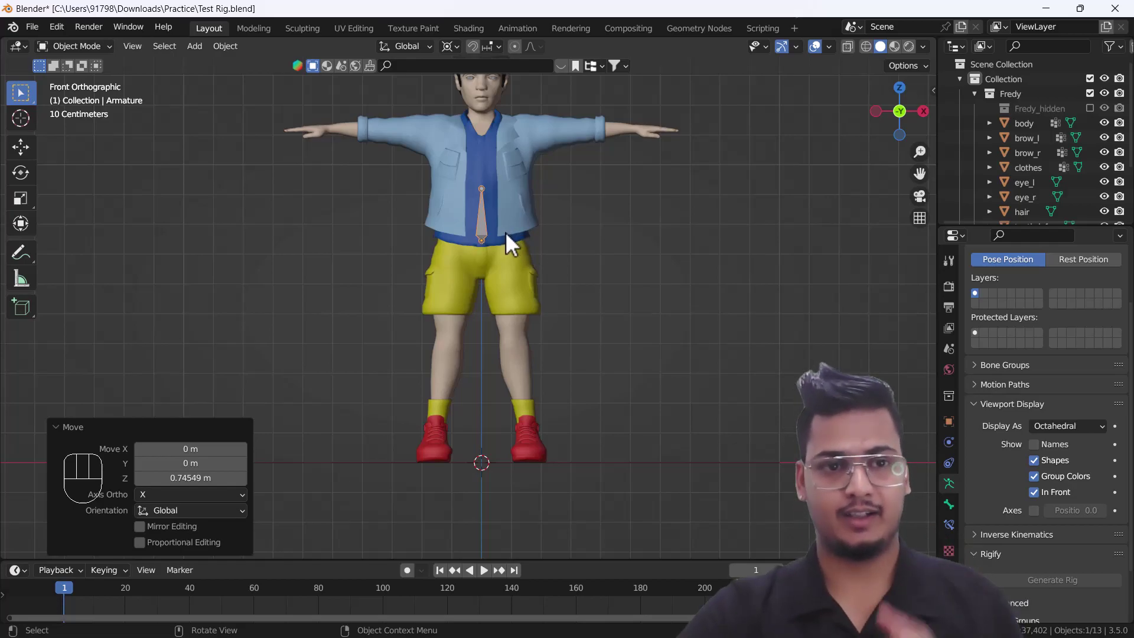
Resize and lower the first spine bone so it sits at the boy's waist.
left_click_drag(504, 273, 524, 316)
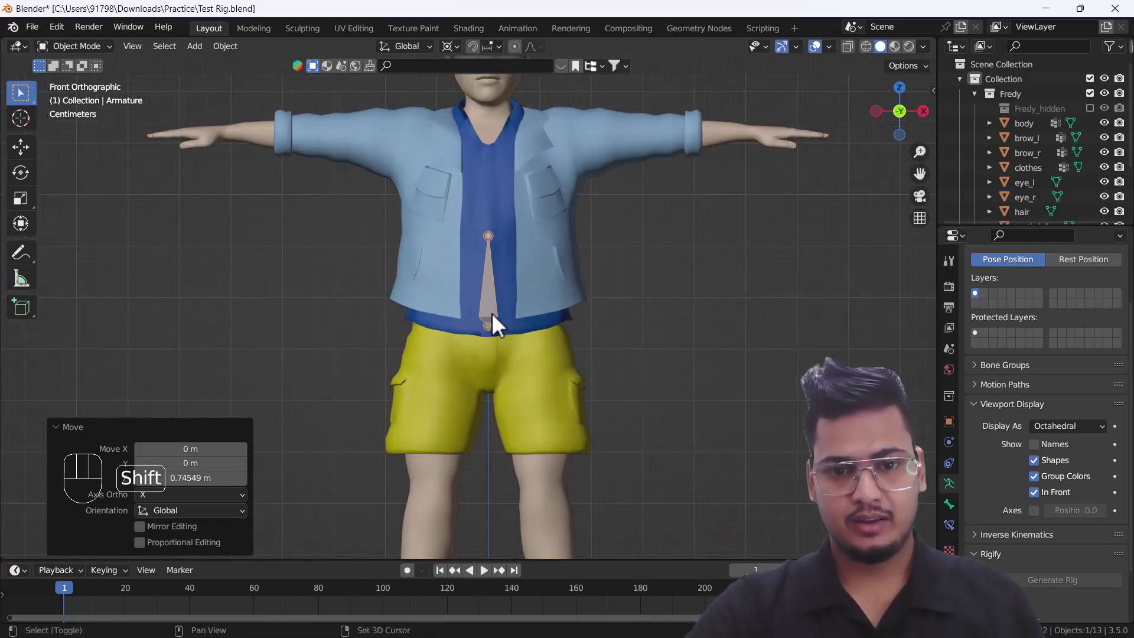
middle_click(494, 345)
key("s")
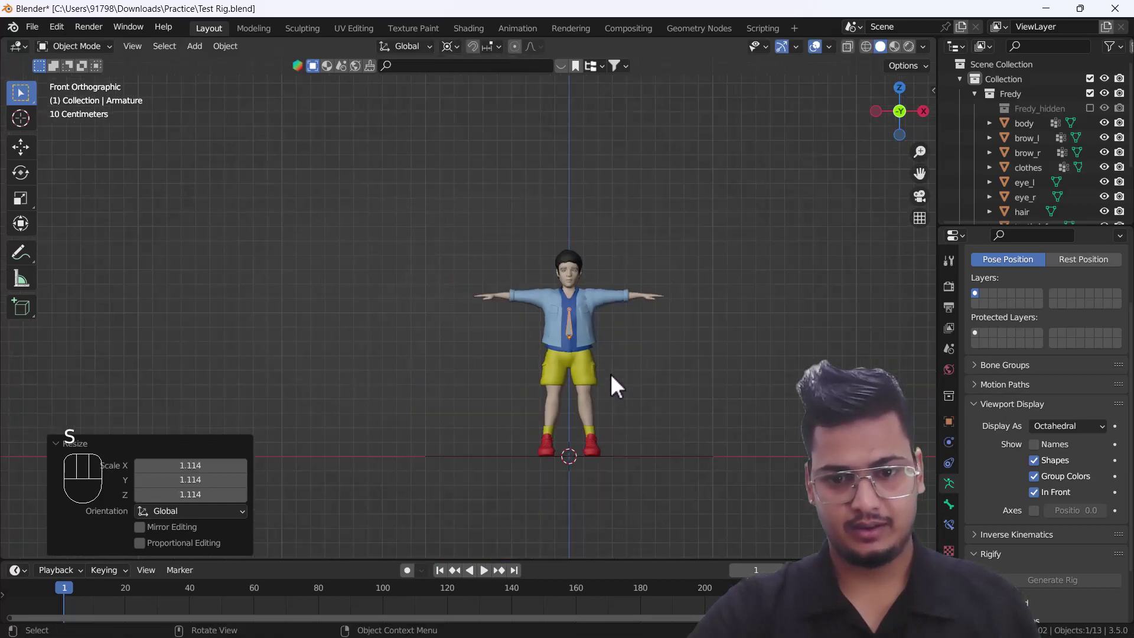
key("Tab")
key("Tab")
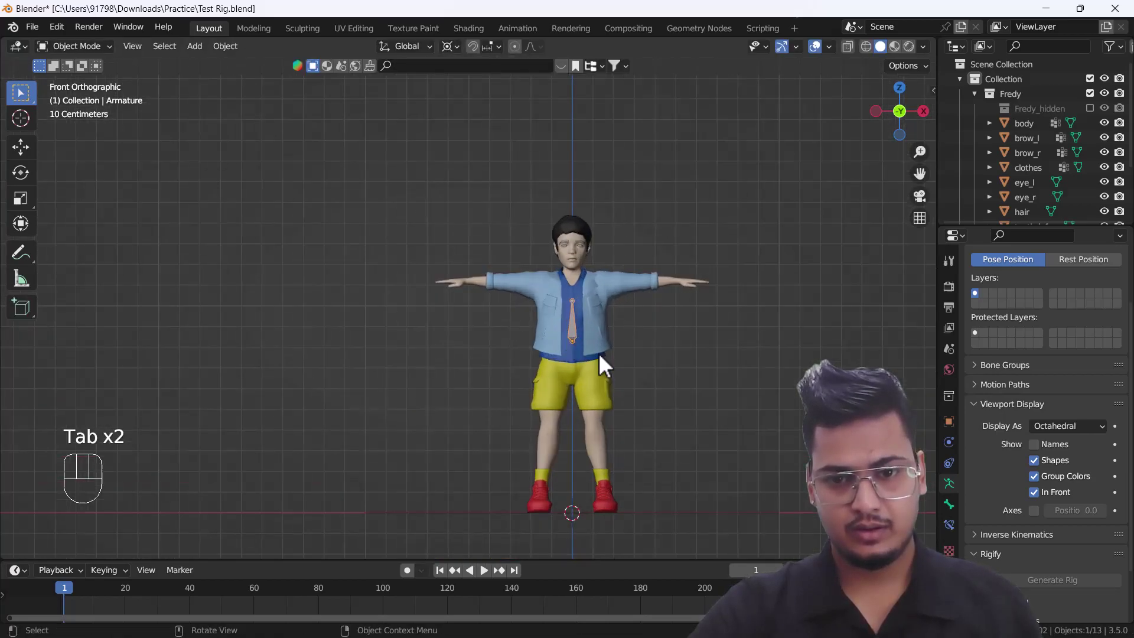
key("s")
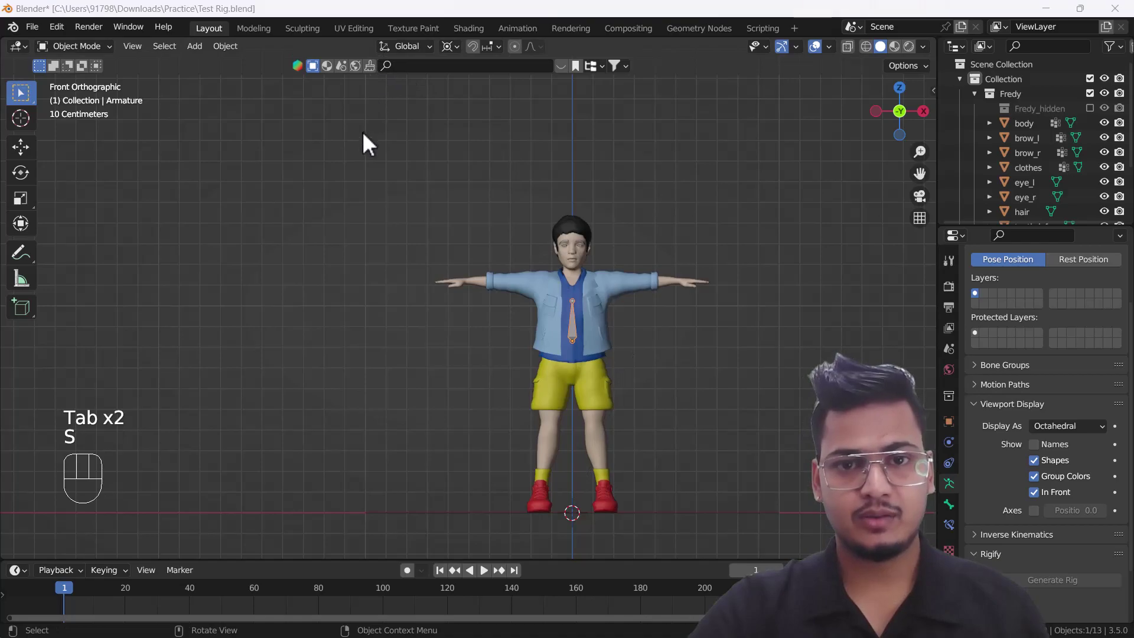
left_click_drag(464, 60, 509, 128)
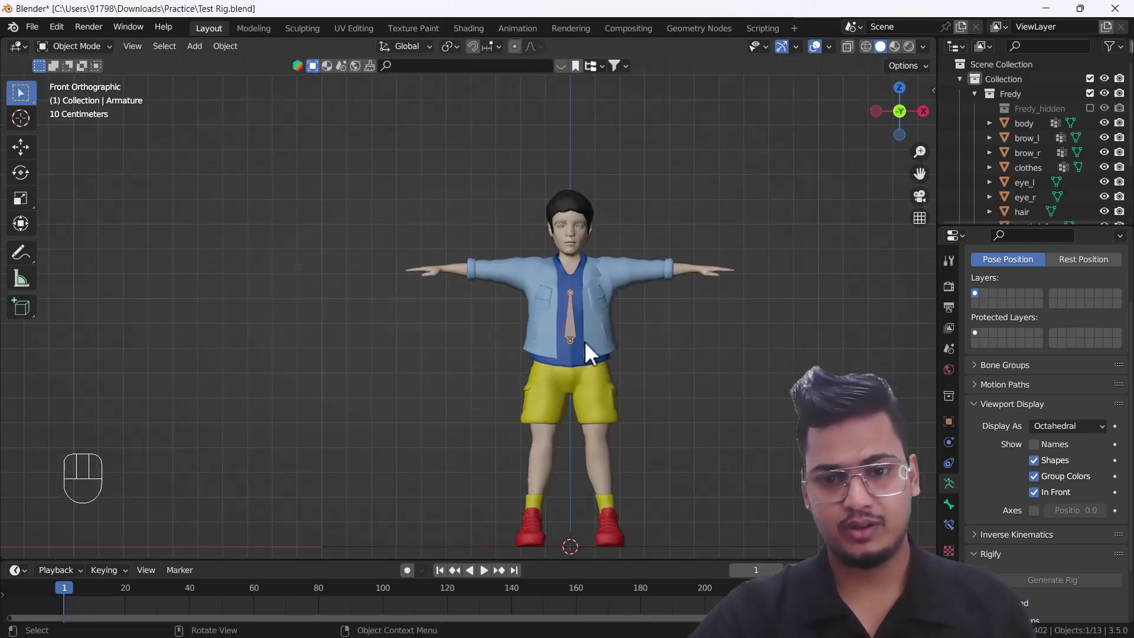
key("s")
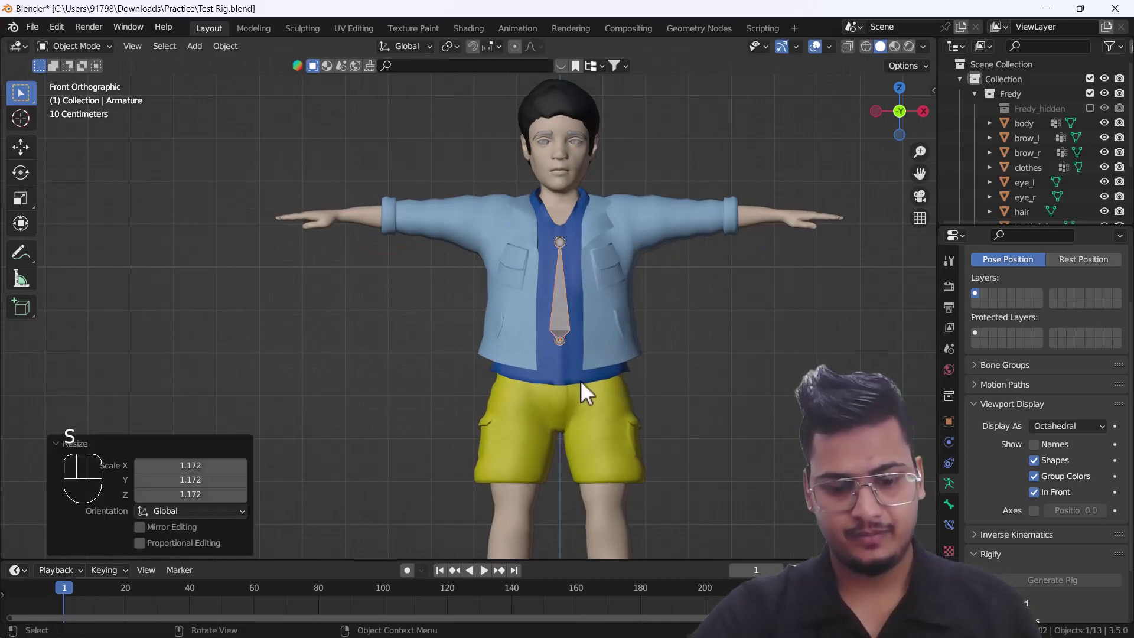
key("g")
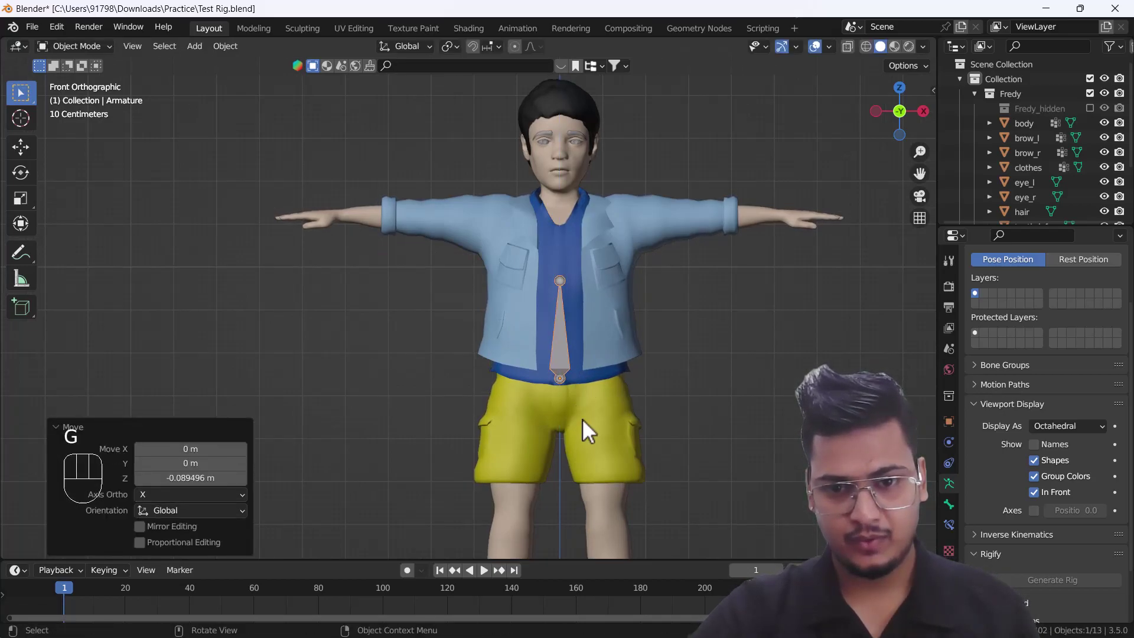
middle_click(559, 375)
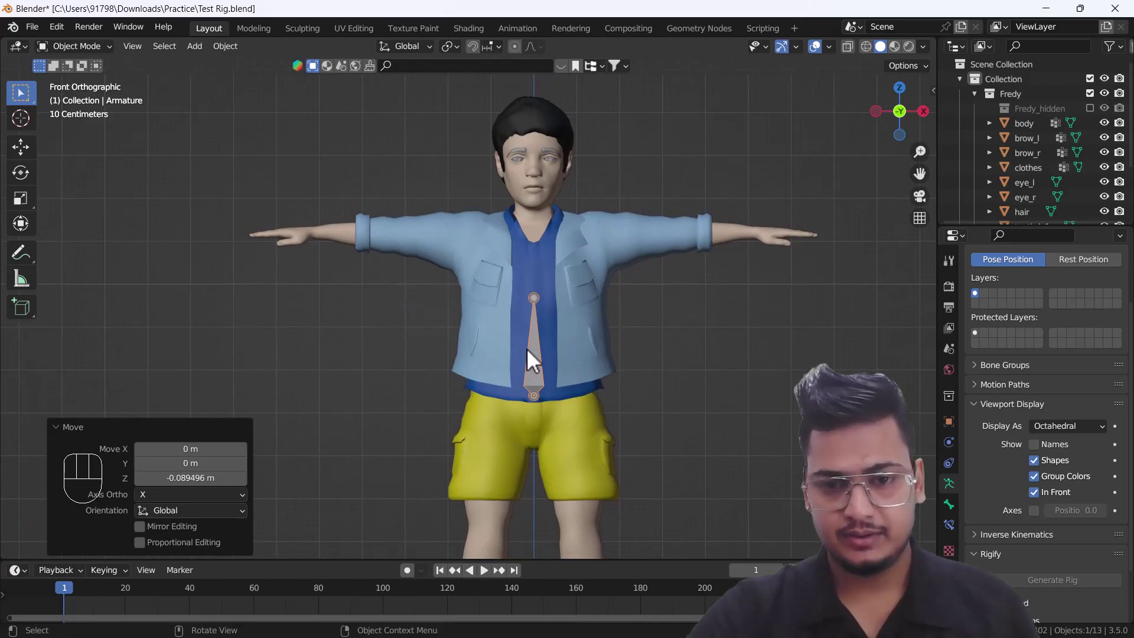
In Edit Mode, extrude a second spine bone from the tip up to the neck.
key("Tab")
left_click(547, 308)
key("e")
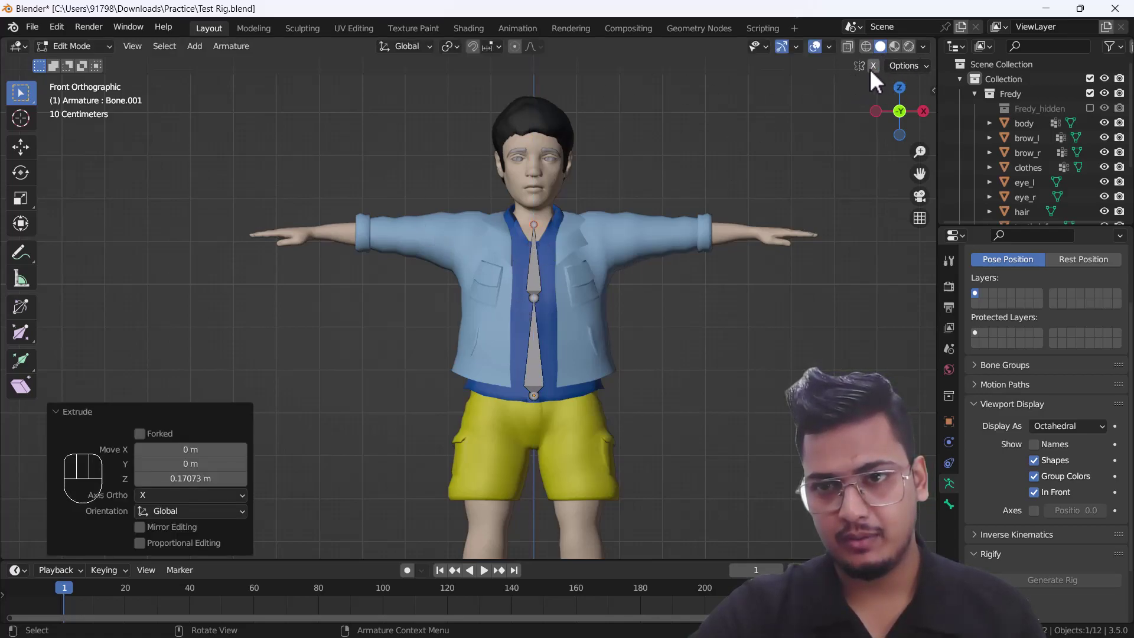
Adjust the neck joint and extrude mirrored shoulder, upper arm and forearm bones to the wrists.
left_click(883, 77)
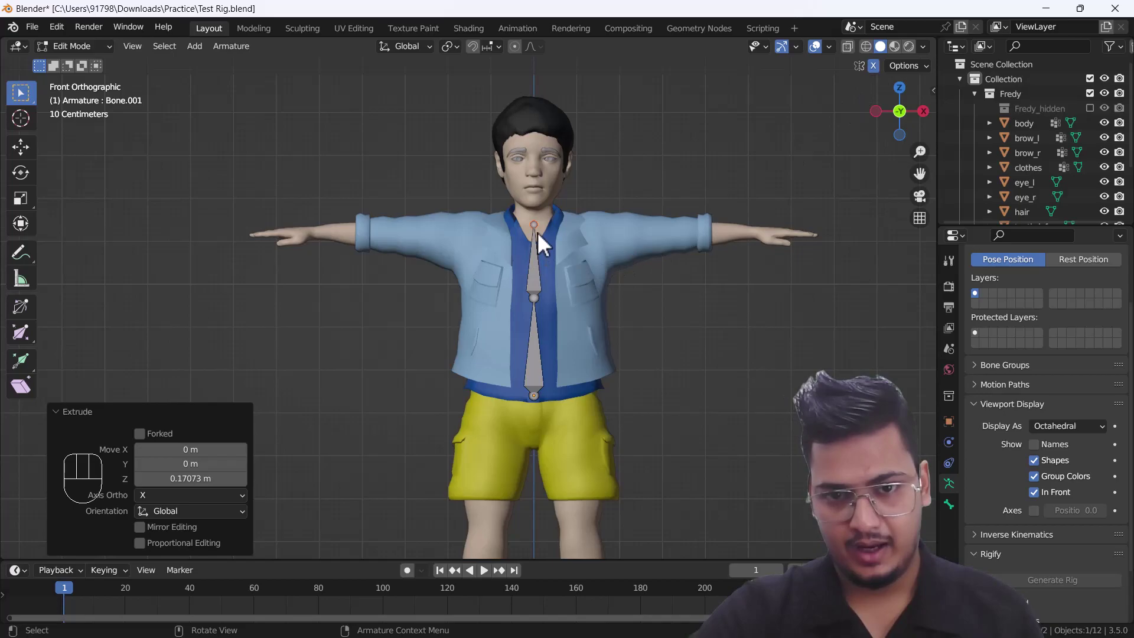
key("g")
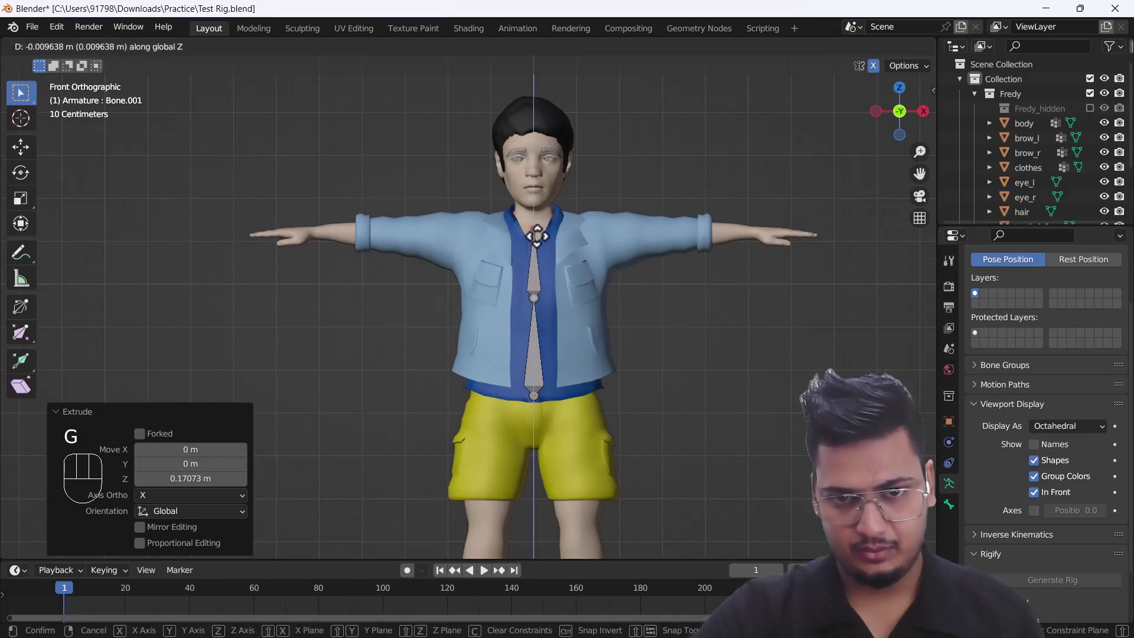
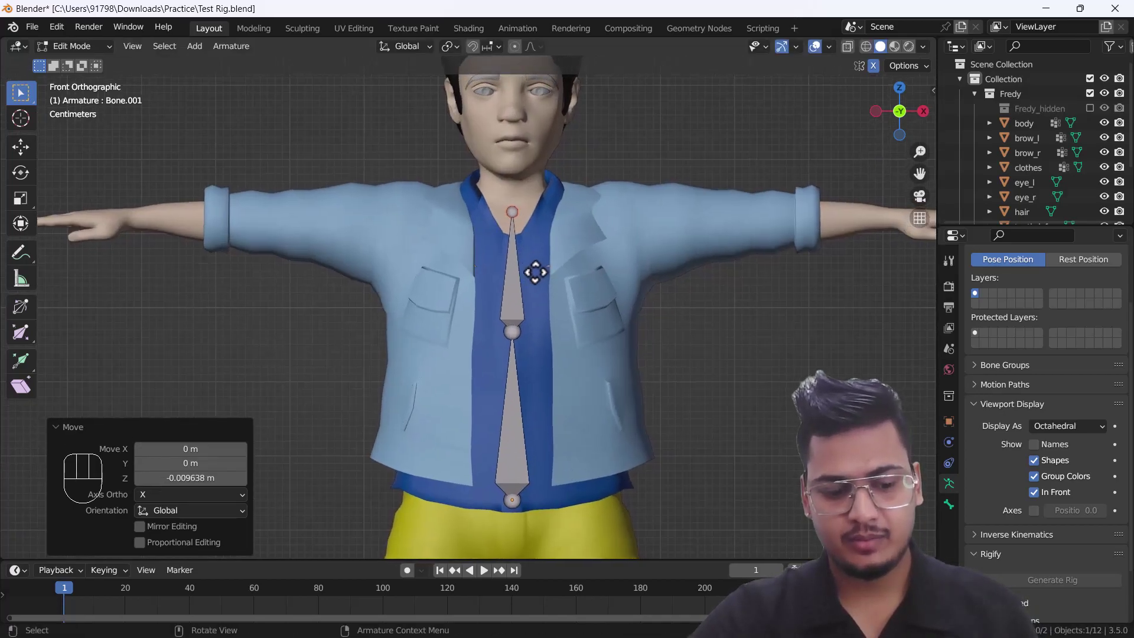
key("shift+e")
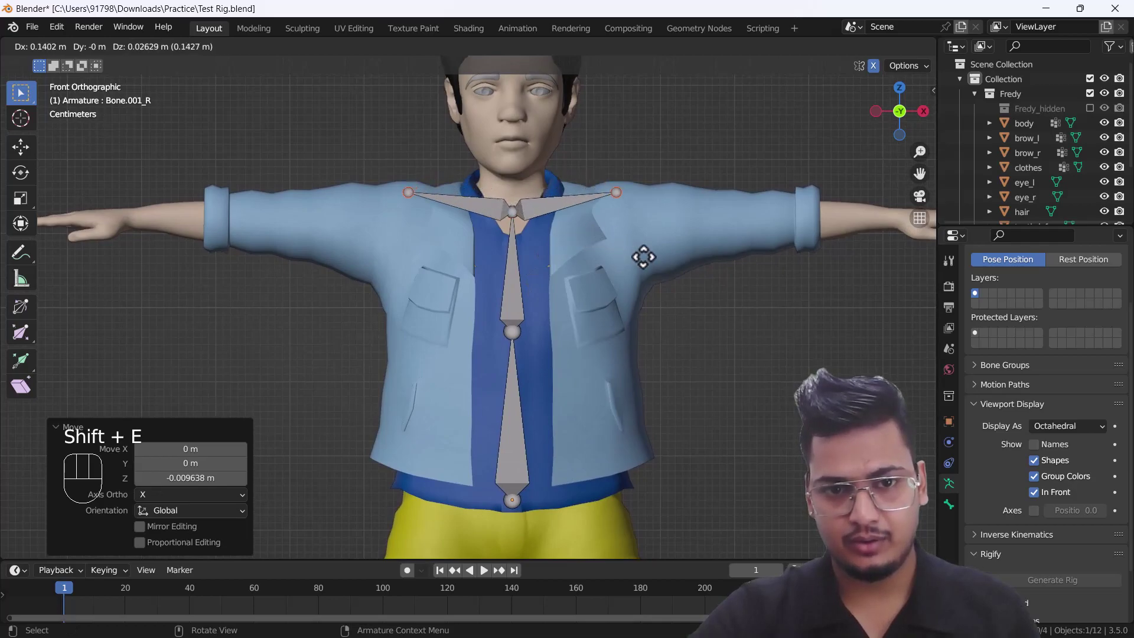
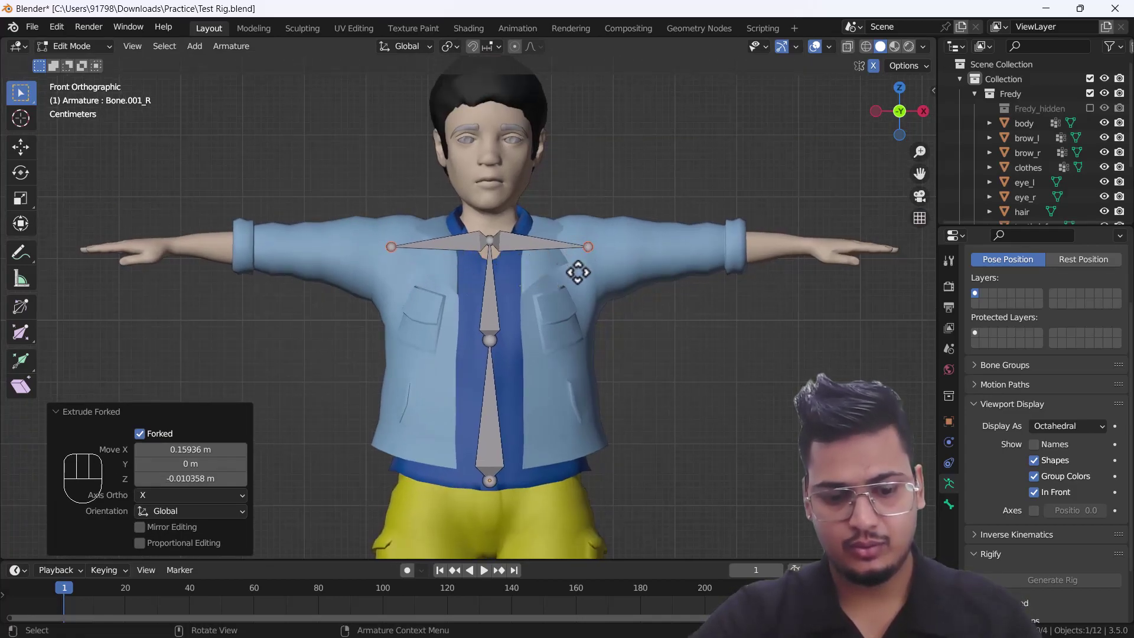
key("e")
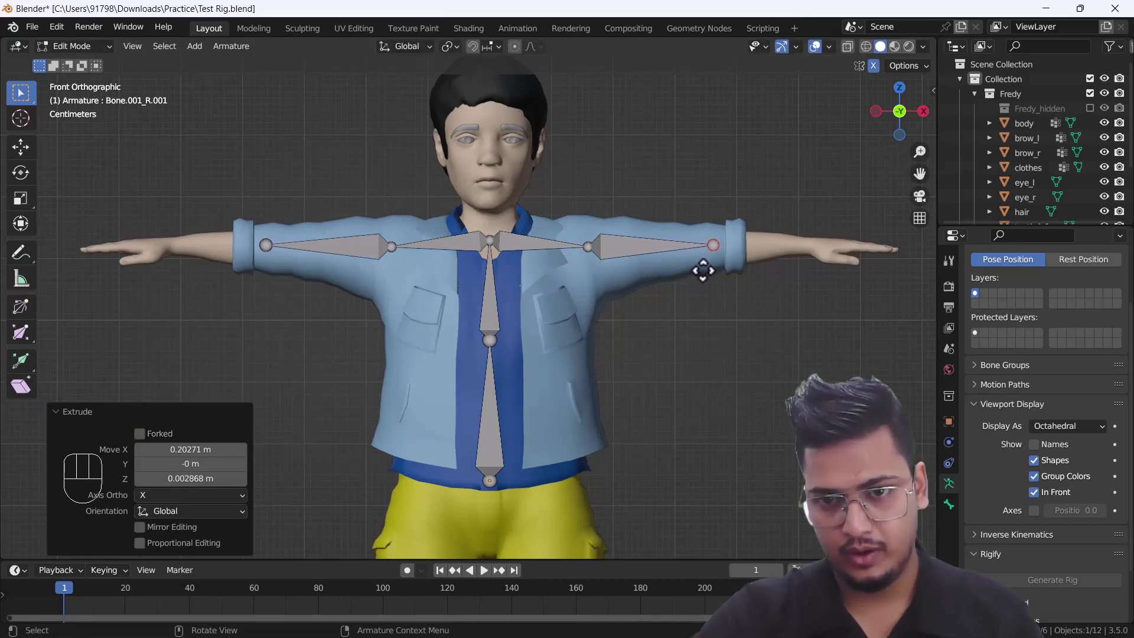
key("e")
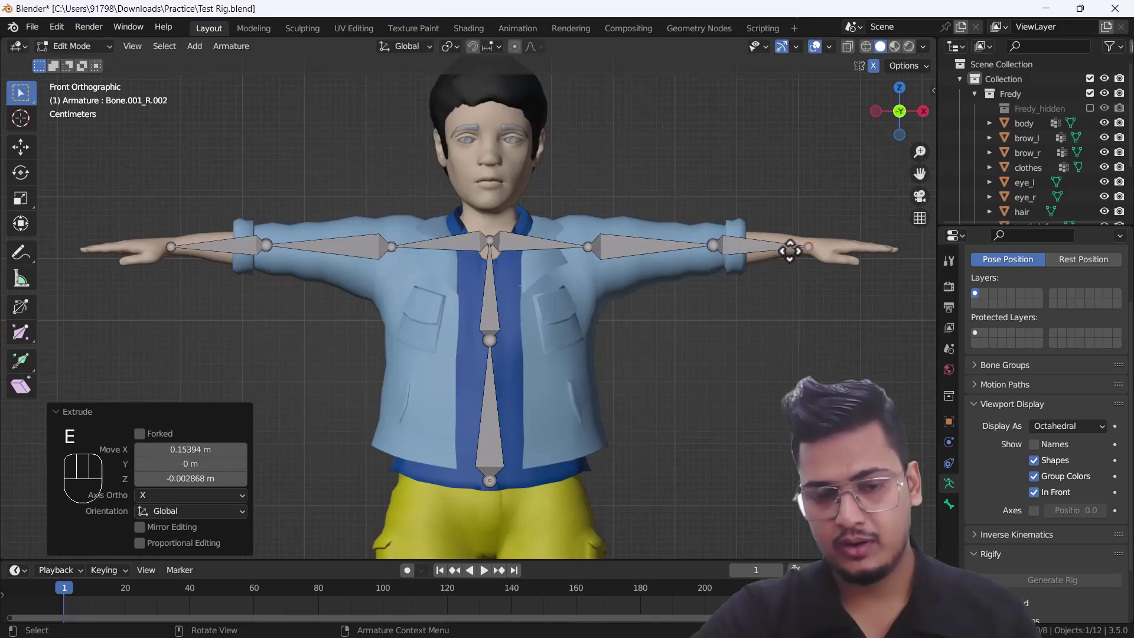
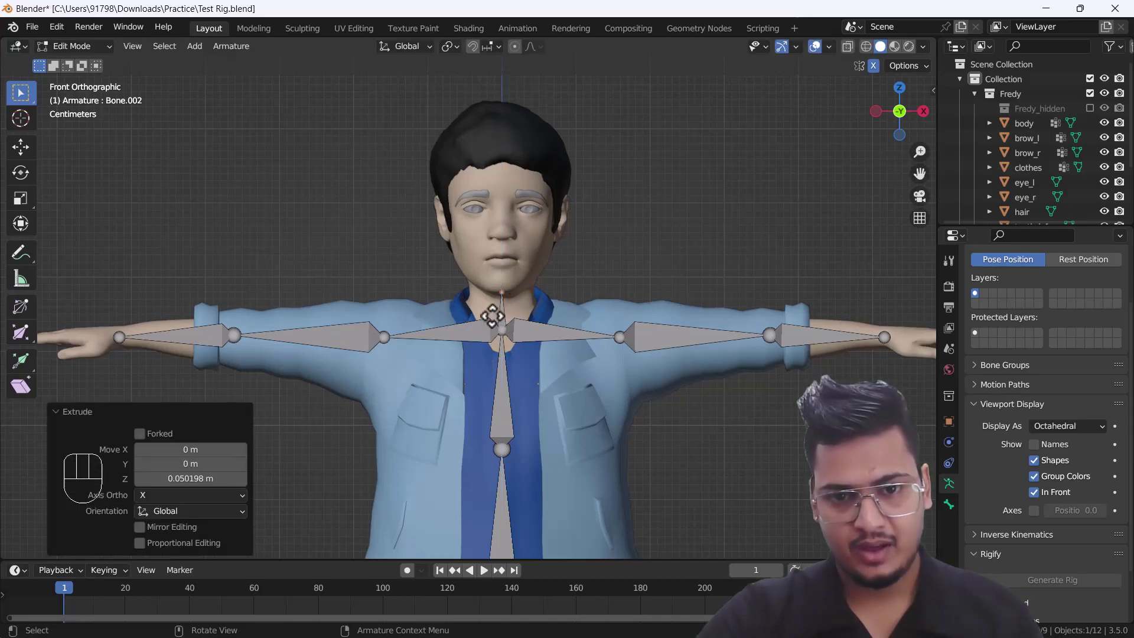
Grow a head bone from the neck and mirrored hip bones extending down into the thighs.
key("e")
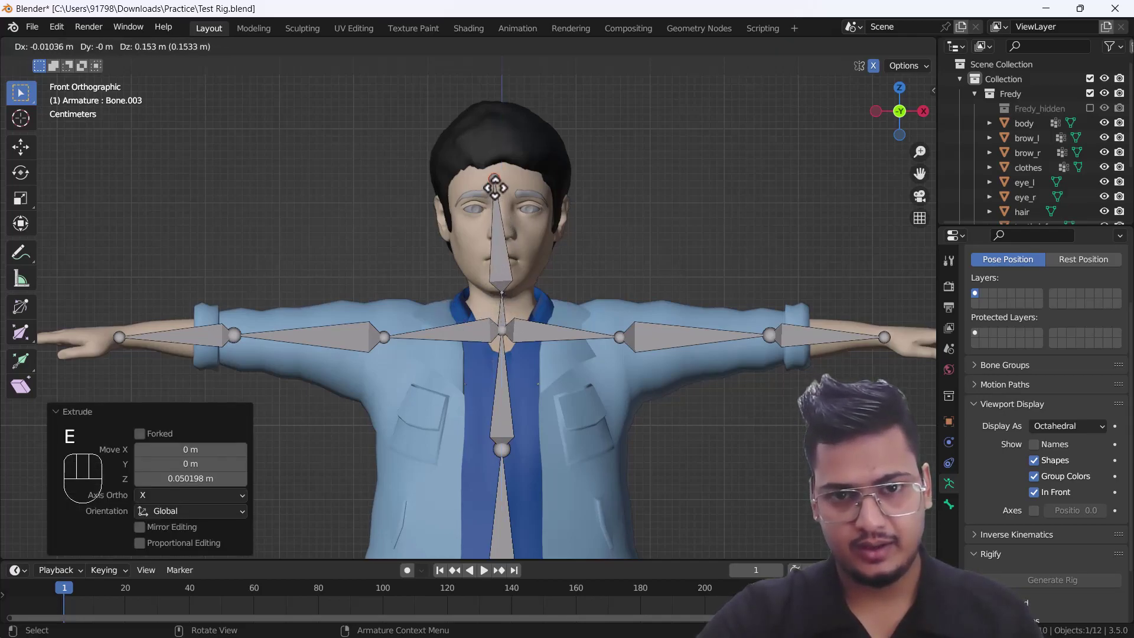
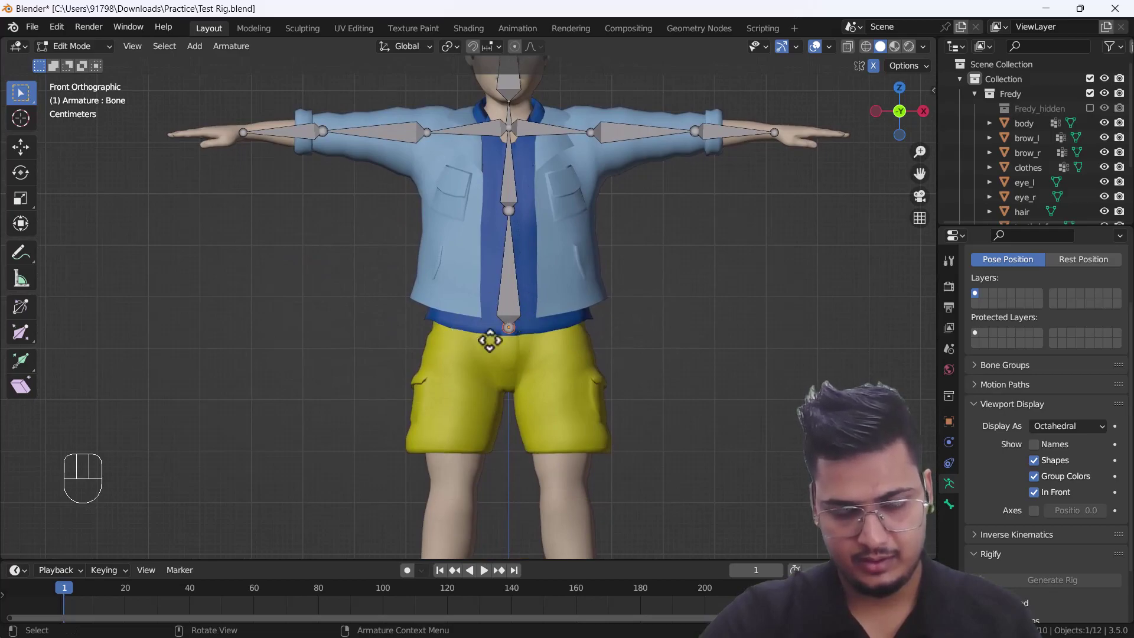
key("shift+e")
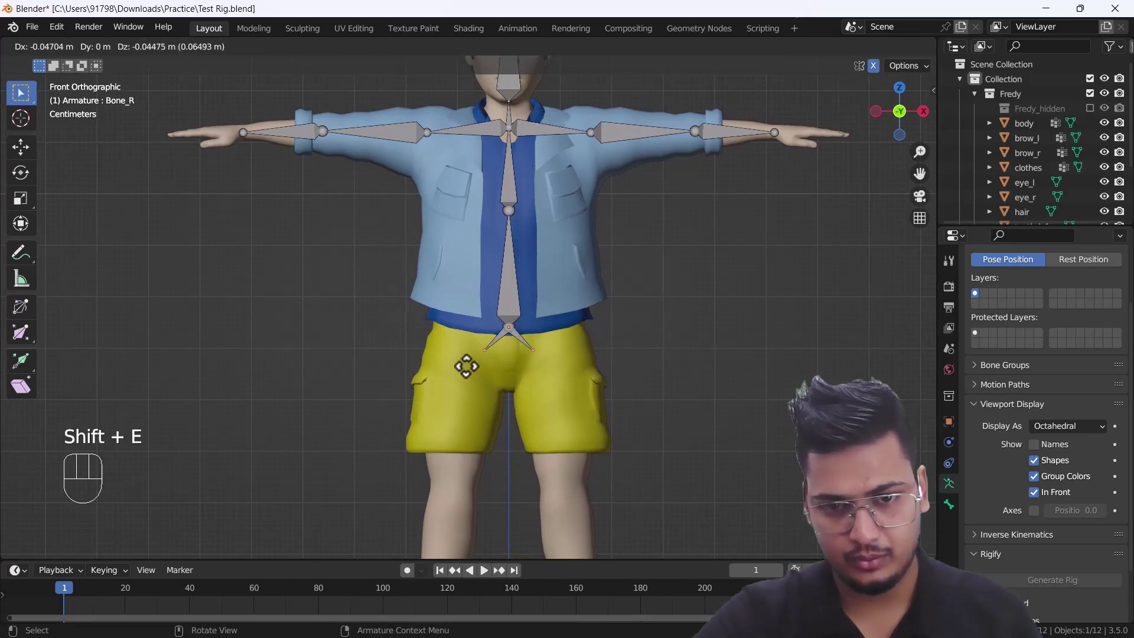
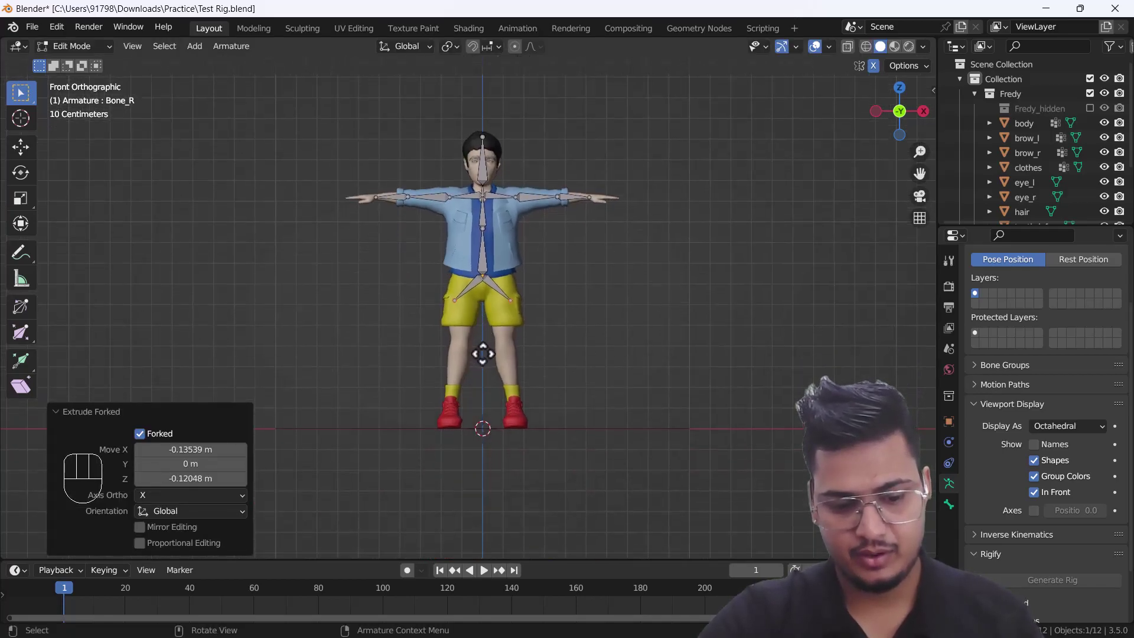
key("e")
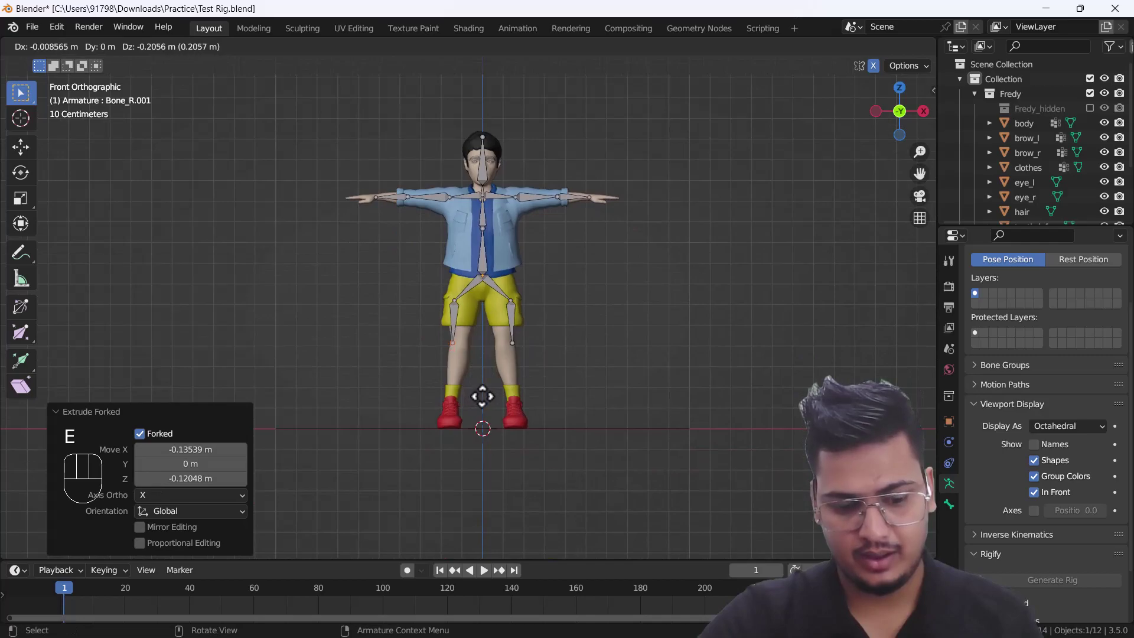
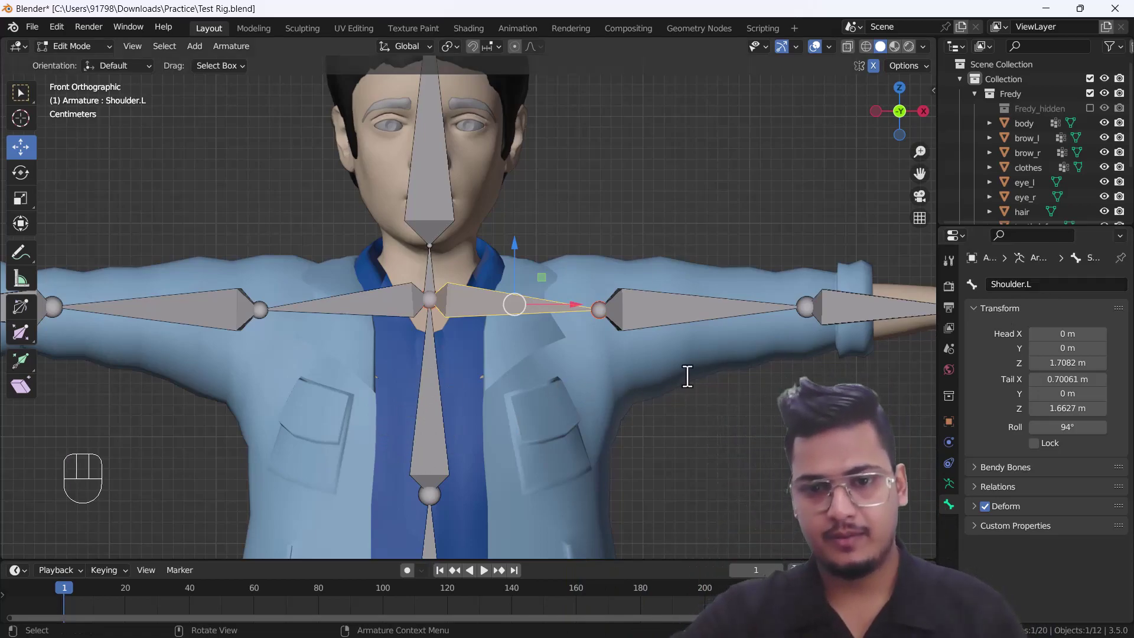
Rename the left upper arm bone to Upper_Hand.L.
left_click(649, 312)
left_click(713, 302)
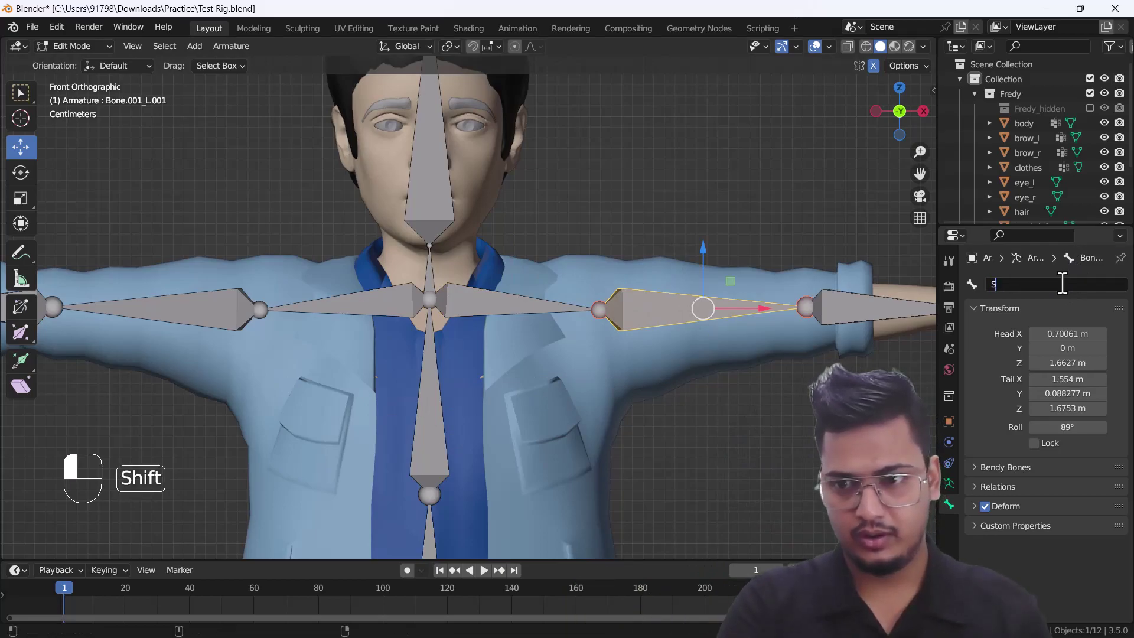
key("BackSpace")
key("BackSpace")
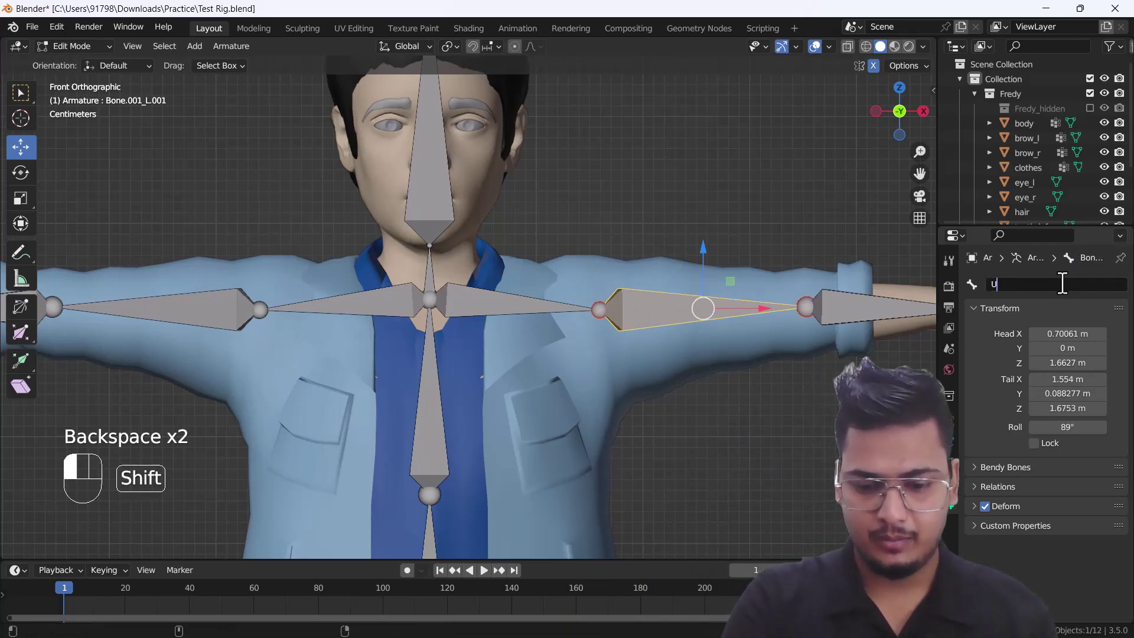
key("p")
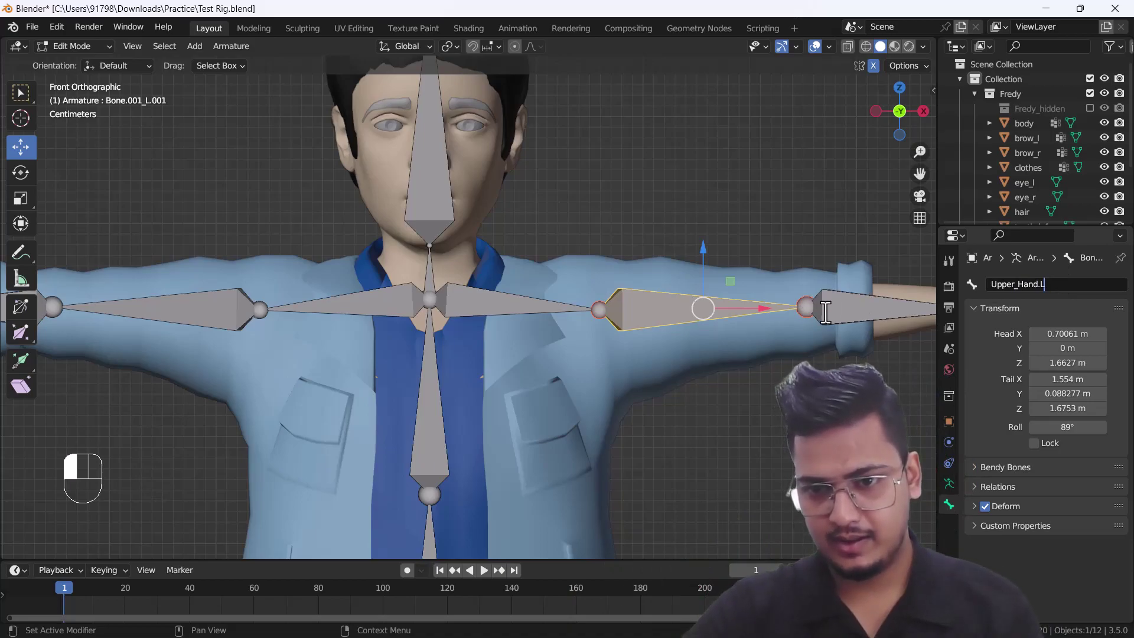
Rename the left forearm bone to Lower_Hand.L.
left_click(833, 305)
left_click(859, 309)
left_click_drag(1050, 284, 673, 357)
left_click(676, 363)
Rename the neck bone Neck and the head bone Head.
middle_click(583, 390)
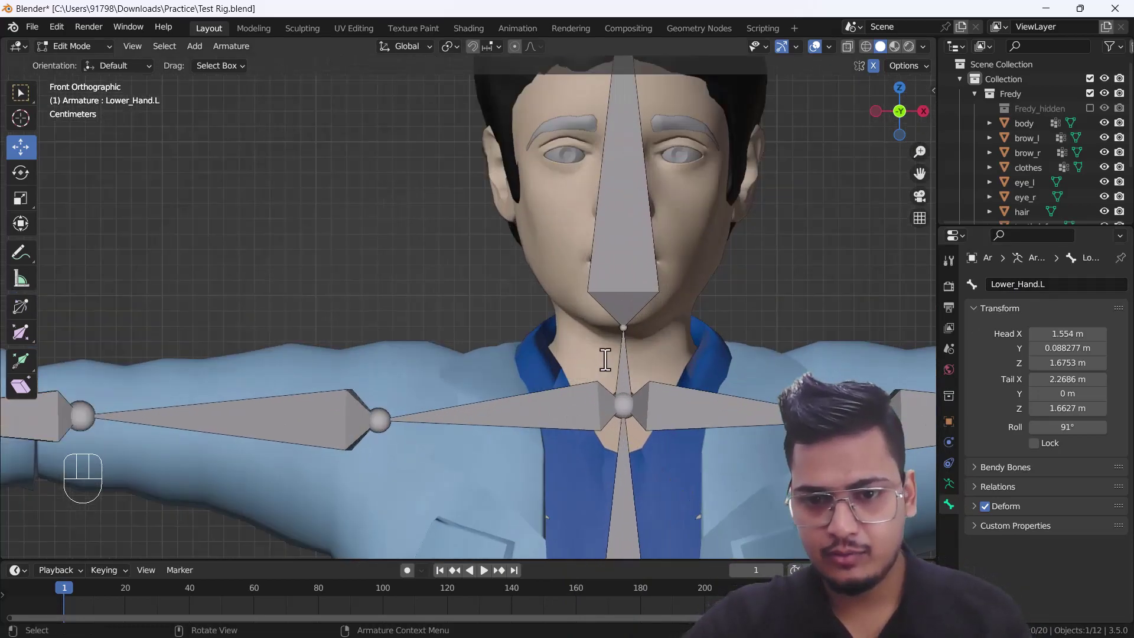
left_click_drag(1038, 280, 840, 221)
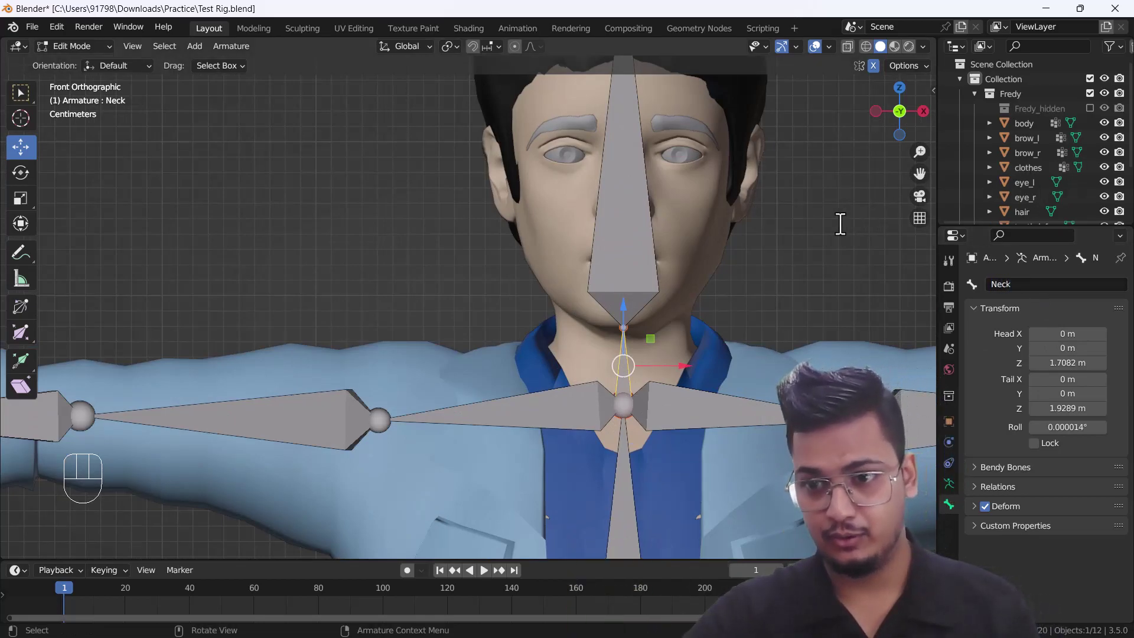
left_click_drag(732, 254, 718, 291)
middle_click(658, 316)
left_click(1044, 282)
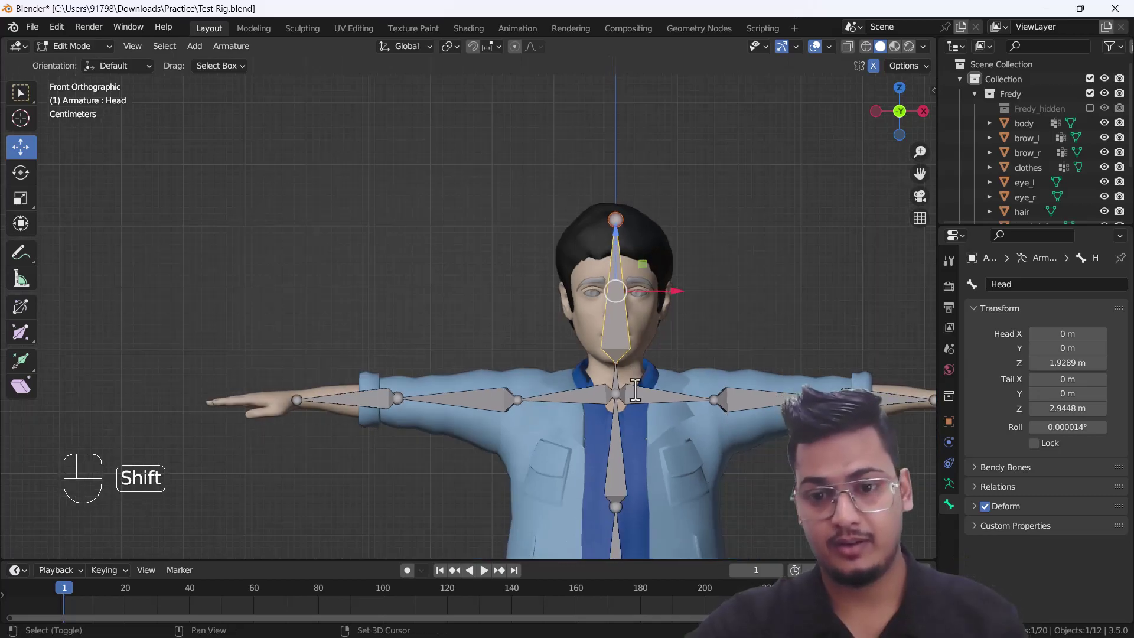
Rename the left hip-to-thigh bone Thigh.L.
middle_click(638, 380)
left_click_drag(632, 414, 594, 323)
left_click_drag(647, 336, 617, 322)
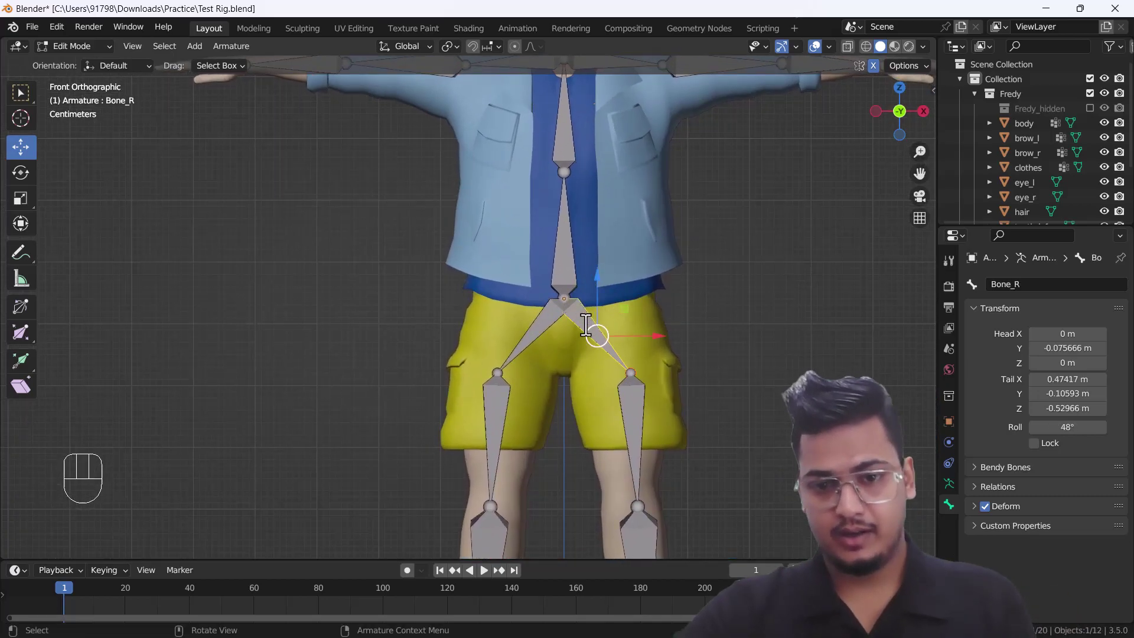
left_click(1031, 288)
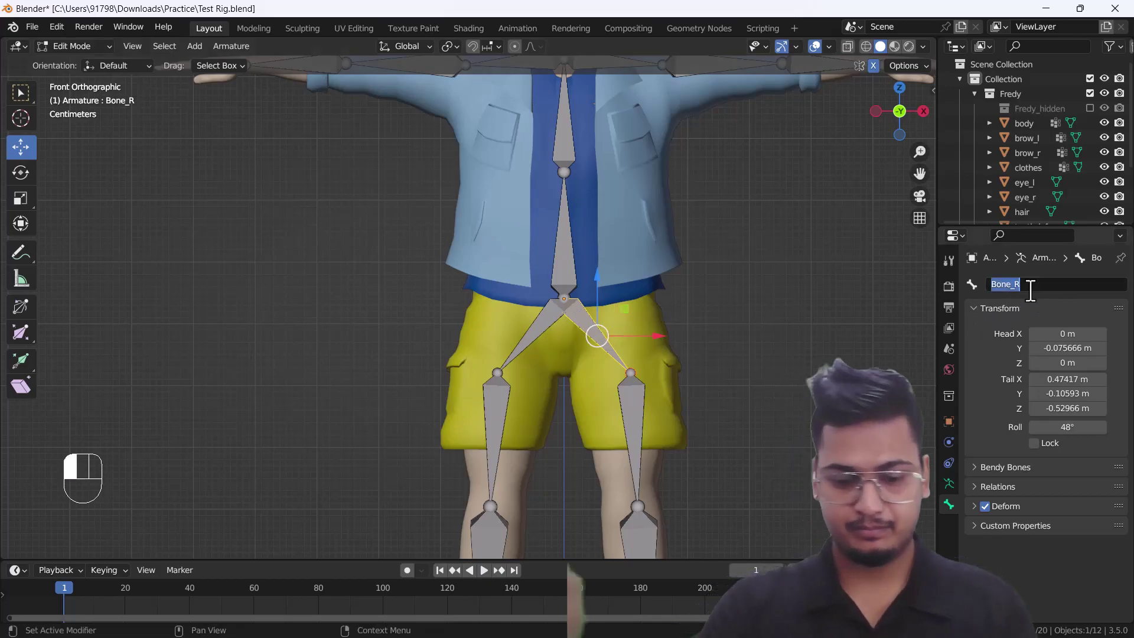
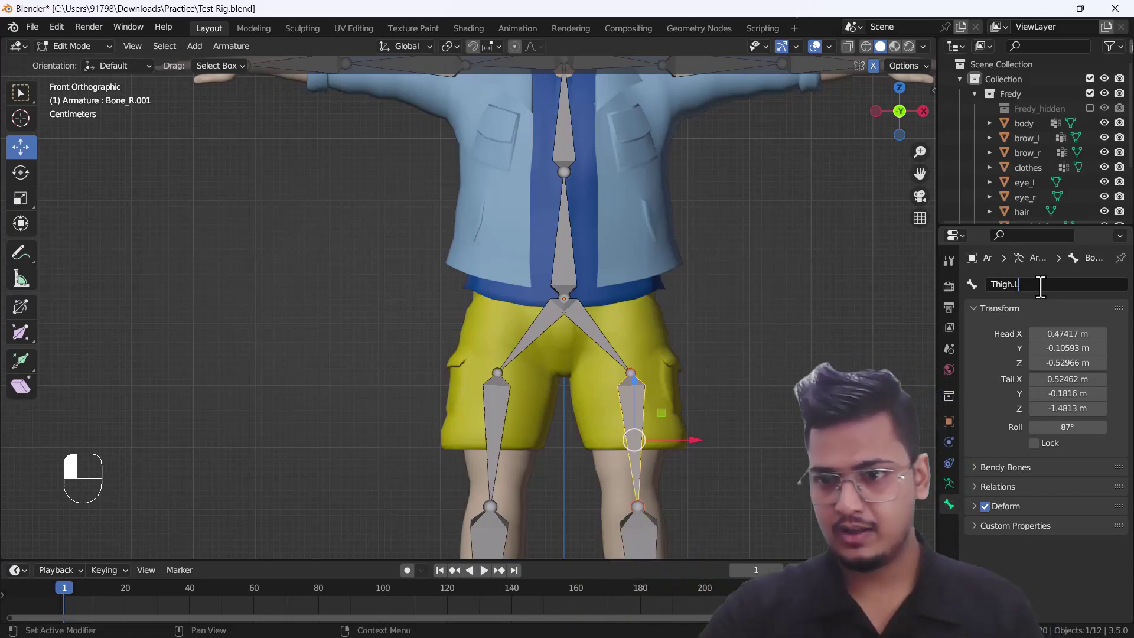
left_click(645, 527)
Rename the left shin bone Knee.L.
middle_click(663, 528)
left_click(1062, 306)
left_click(1057, 289)
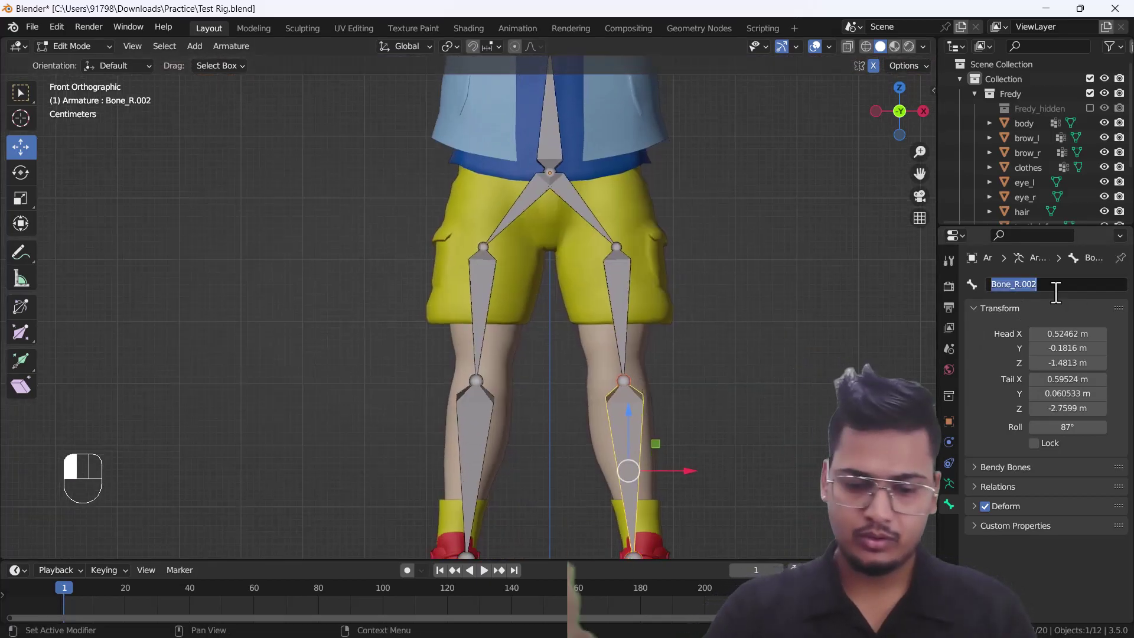
key("e")
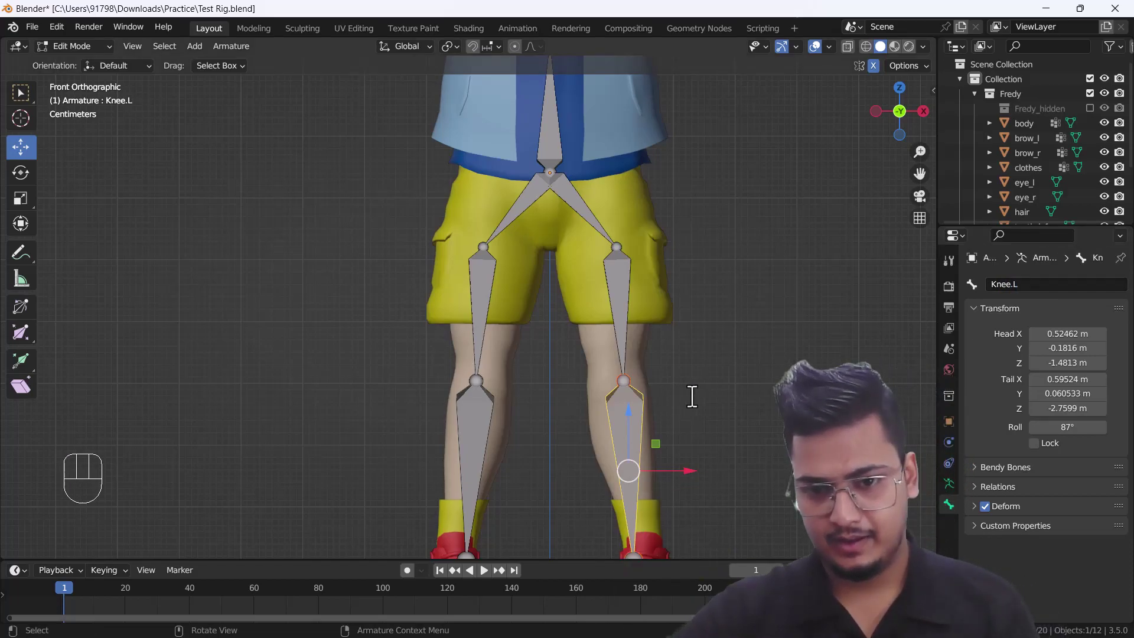
Rename the left foot bone Foot.L and return to the front view.
left_click_drag(694, 395, 686, 312)
left_click(647, 393)
left_click_drag(1039, 287, 845, 352)
left_click_drag(643, 434, 691, 441)
left_click(663, 439)
left_click_drag(1070, 294, 735, 290)
key("o")
key("`")
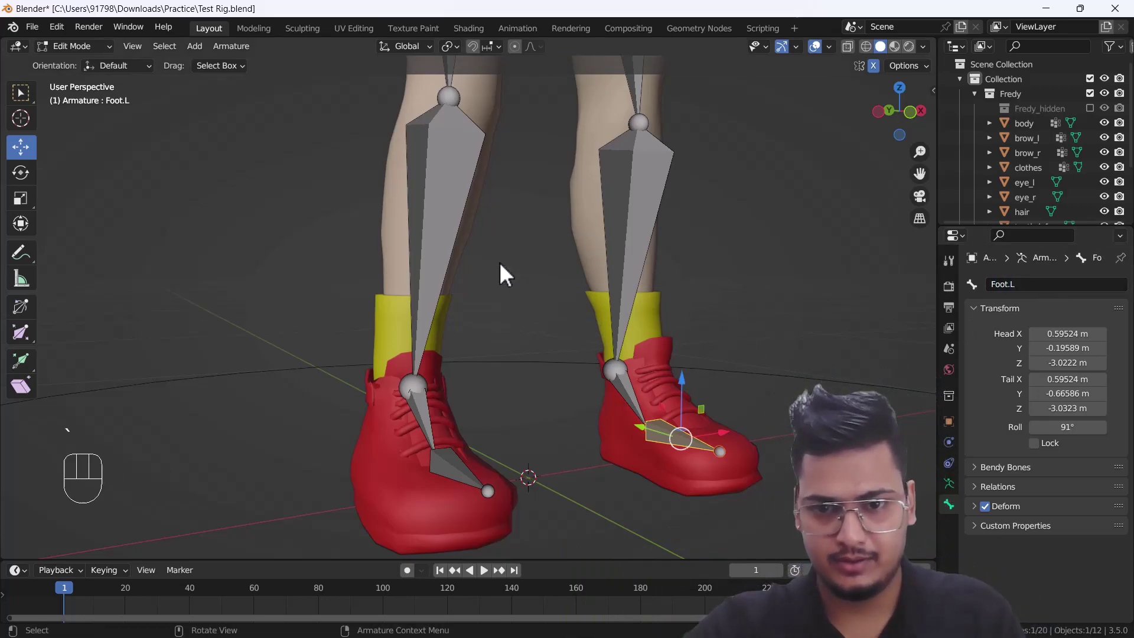
left_click_drag(597, 283, 600, 384)
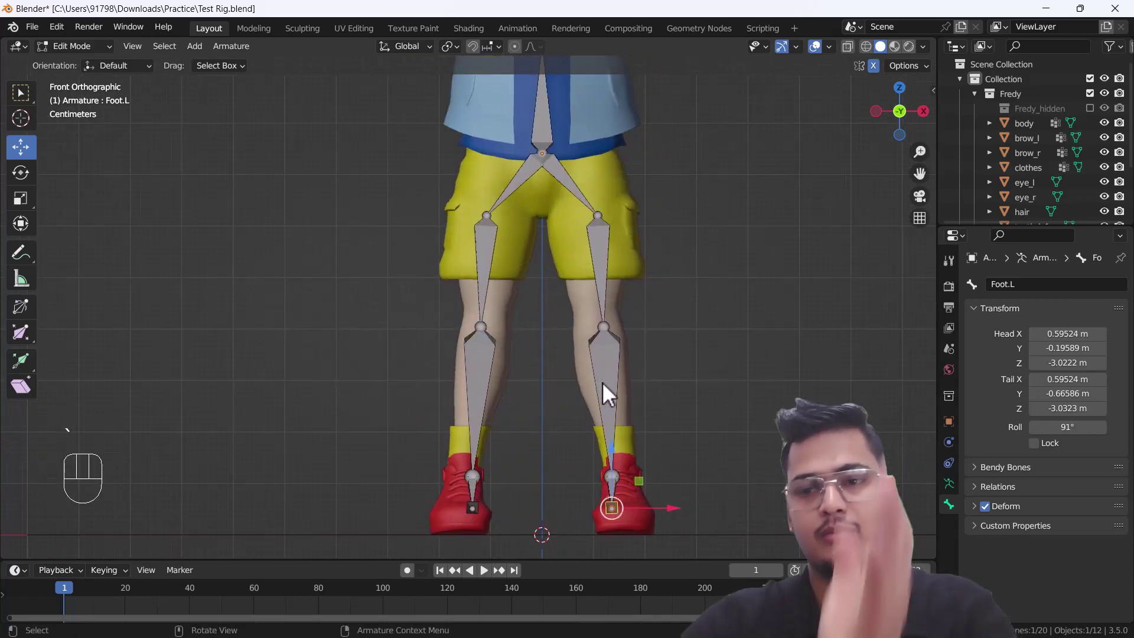
Pan up to the arms and look down on the character from above.
left_click_drag(593, 221, 587, 394)
left_click_drag(608, 410, 656, 439)
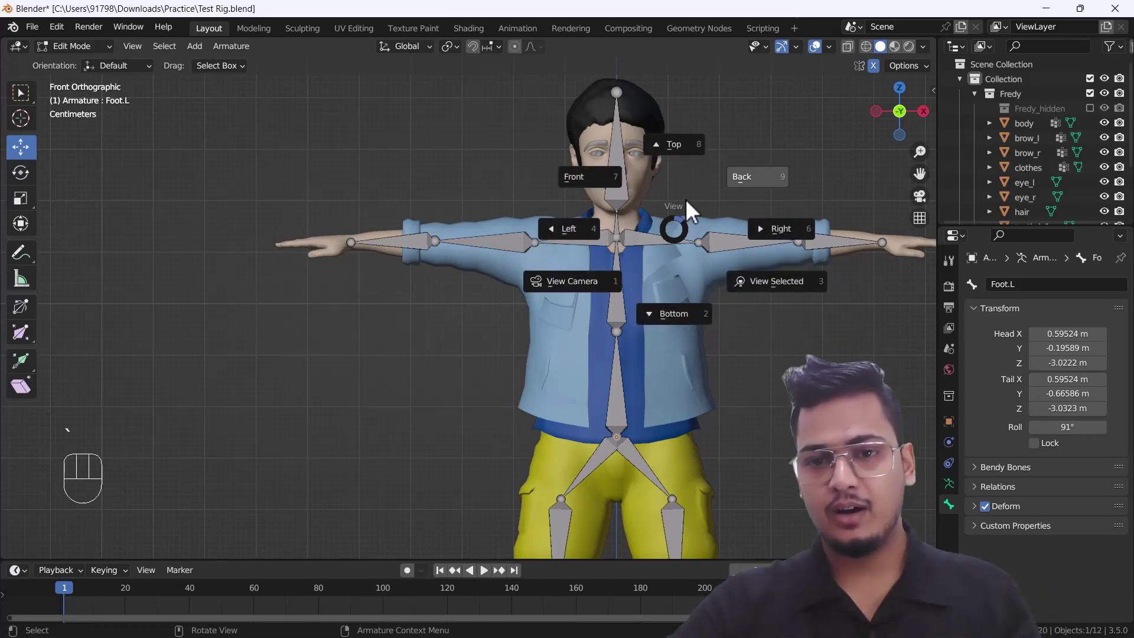
left_click_drag(755, 387, 584, 186)
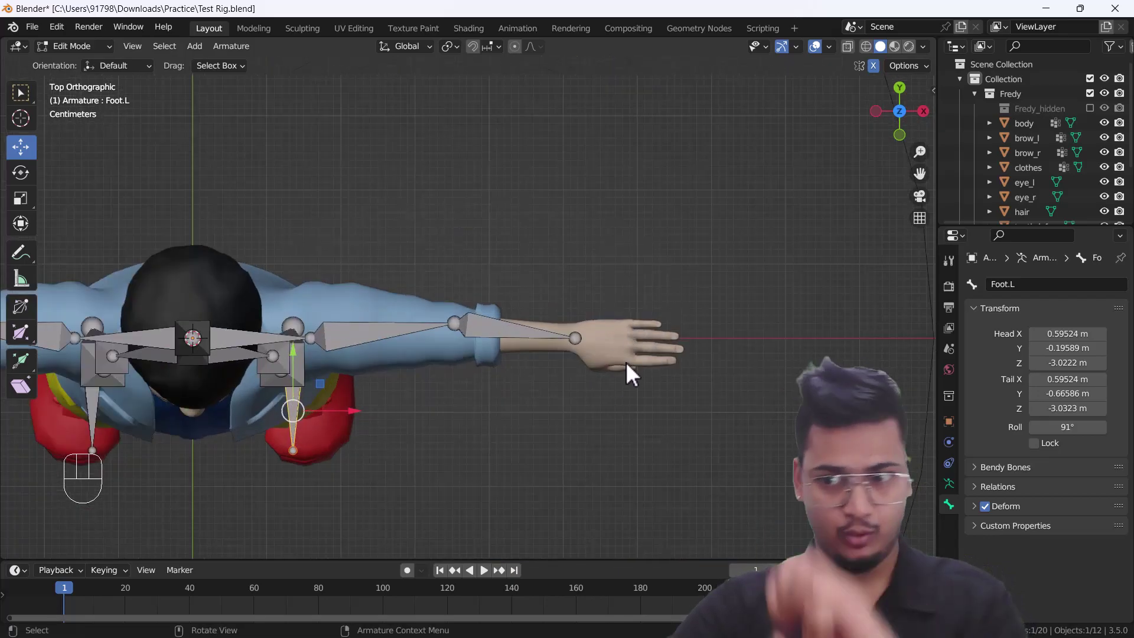
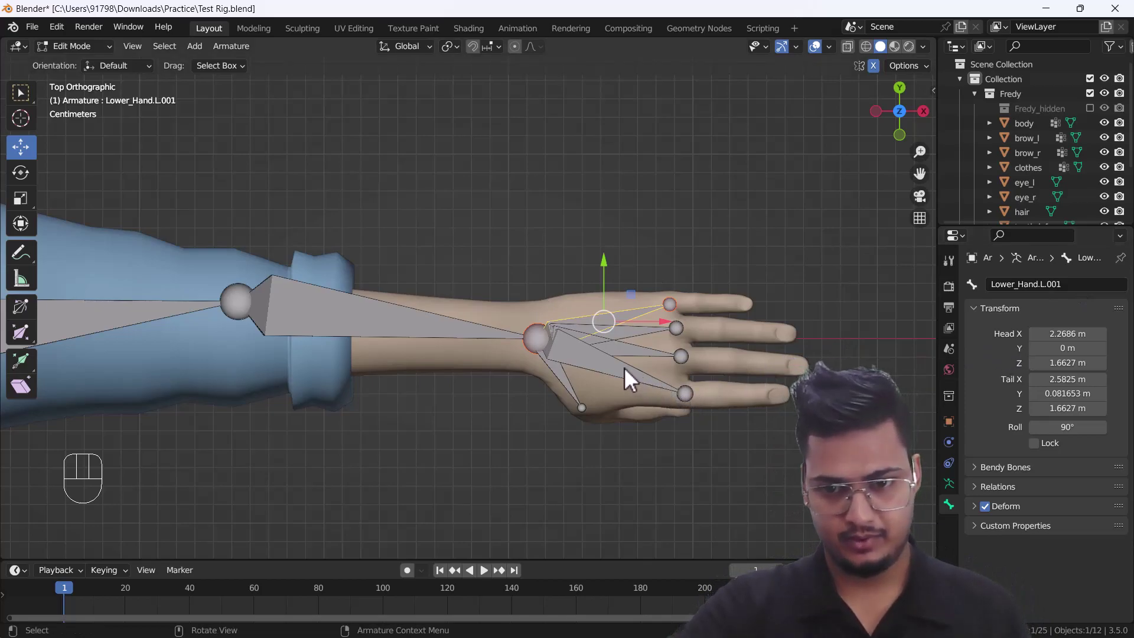
Place the outer finger holder bones on their knuckles and rename them.
left_click(743, 404)
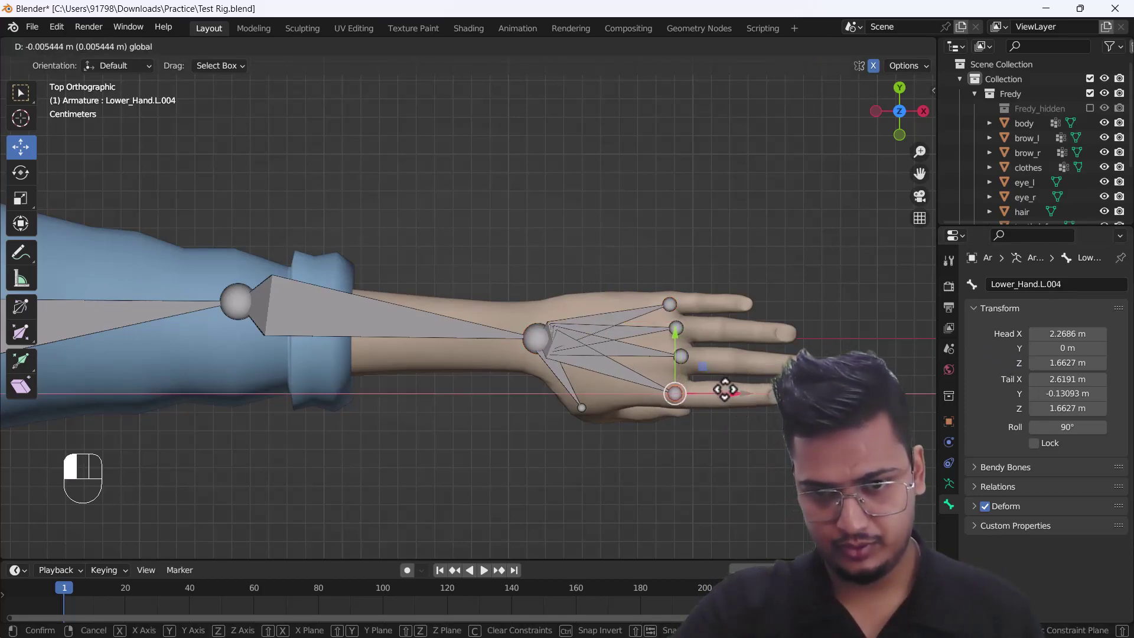
left_click_drag(1076, 302, 741, 252)
key("BackSpace")
key("BackSpace")
key("ctrl+c")
left_click(641, 348)
left_click_drag(1078, 300, 840, 283)
key("d")
Rename the remaining finger holder bones running from the wrist.
left_click(642, 341)
left_click_drag(1073, 281, 778, 260)
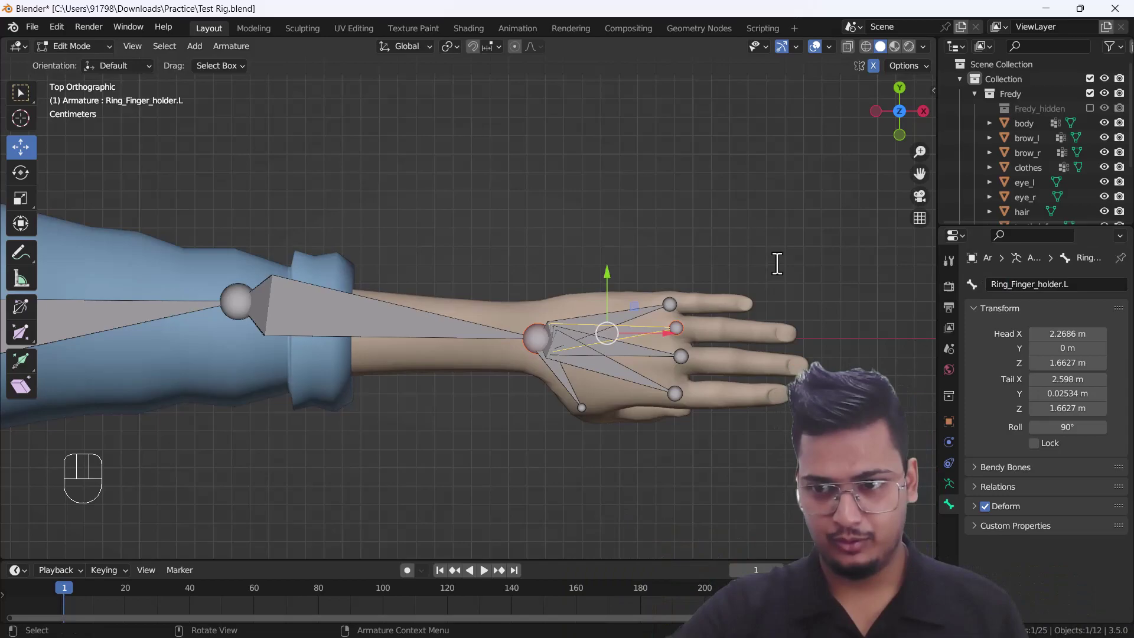
left_click(644, 327)
left_click_drag(1023, 294, 826, 287)
key("t")
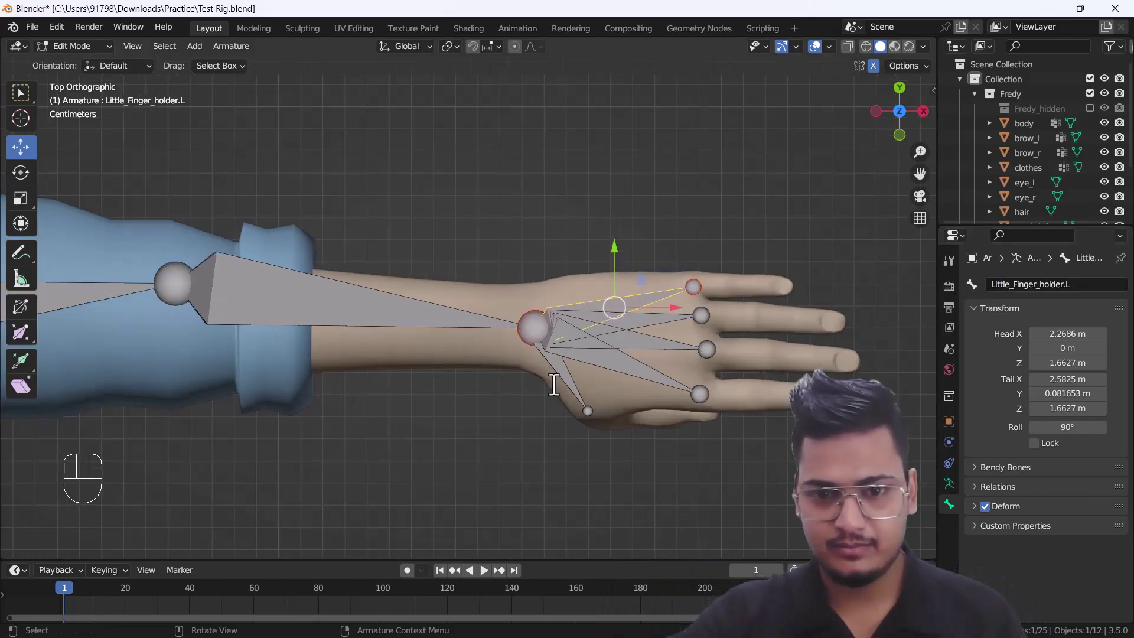
Position the thumb holder bone at the thumb base and name it thumb_holder.L.
left_click_drag(627, 396, 606, 360)
left_click_drag(605, 364, 580, 378)
left_click_drag(1023, 285, 741, 450)
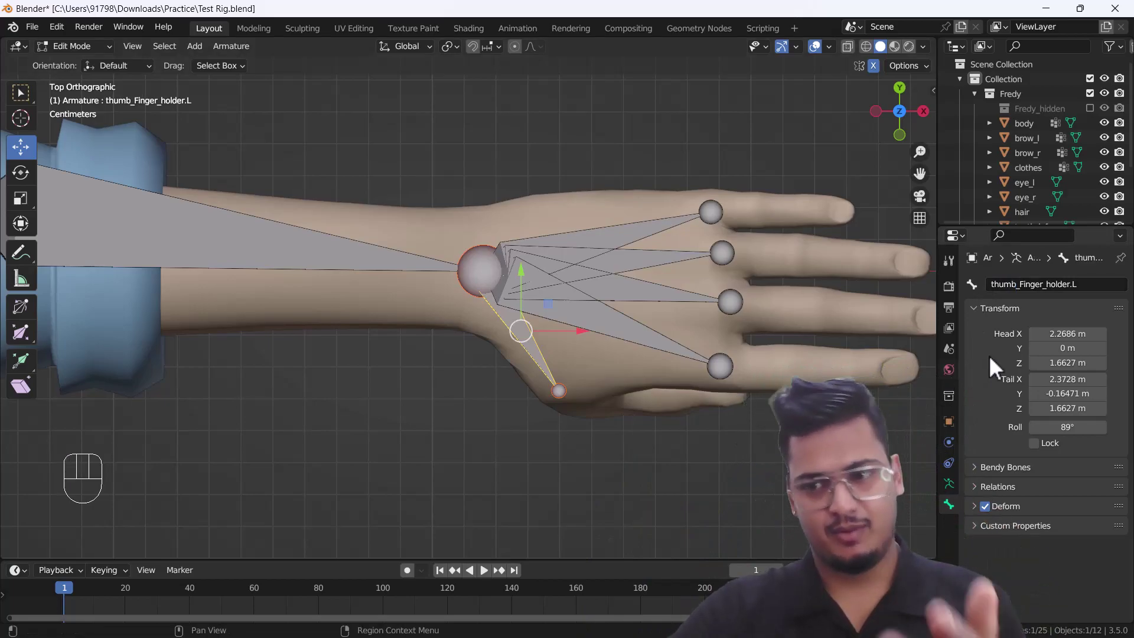
left_click_drag(1057, 297, 623, 444)
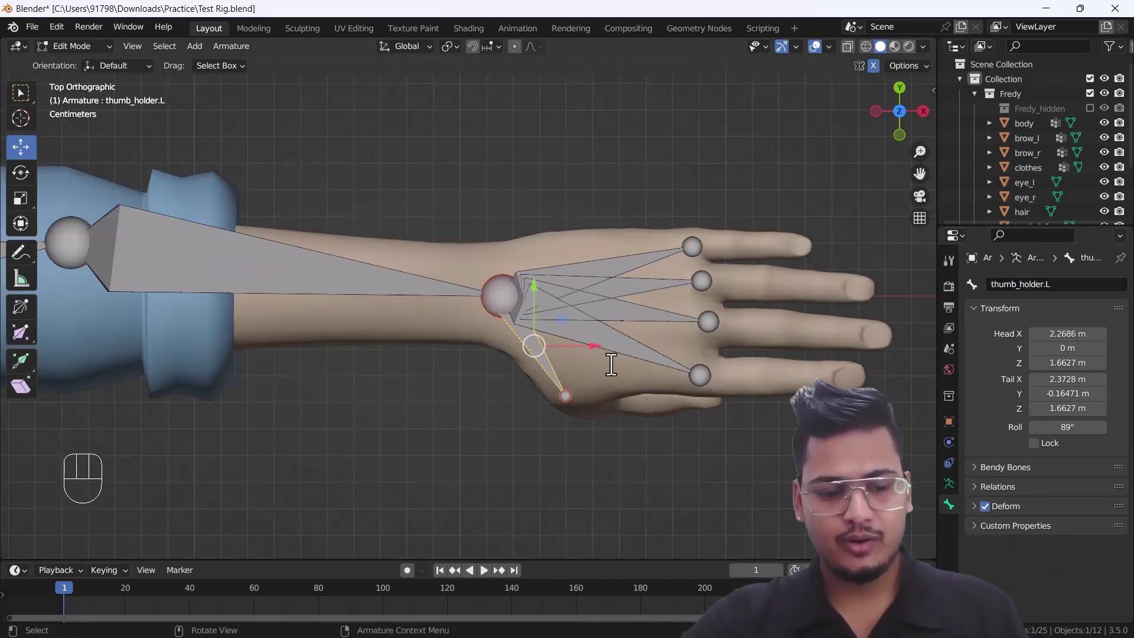
left_click_drag(708, 333, 568, 368)
left_click(578, 408)
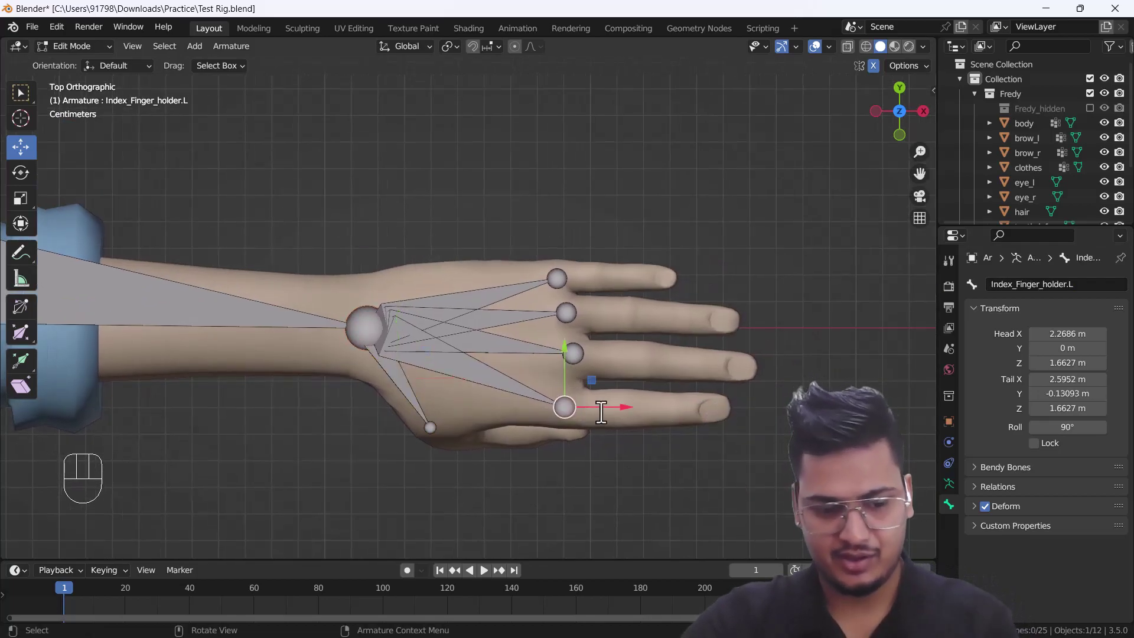
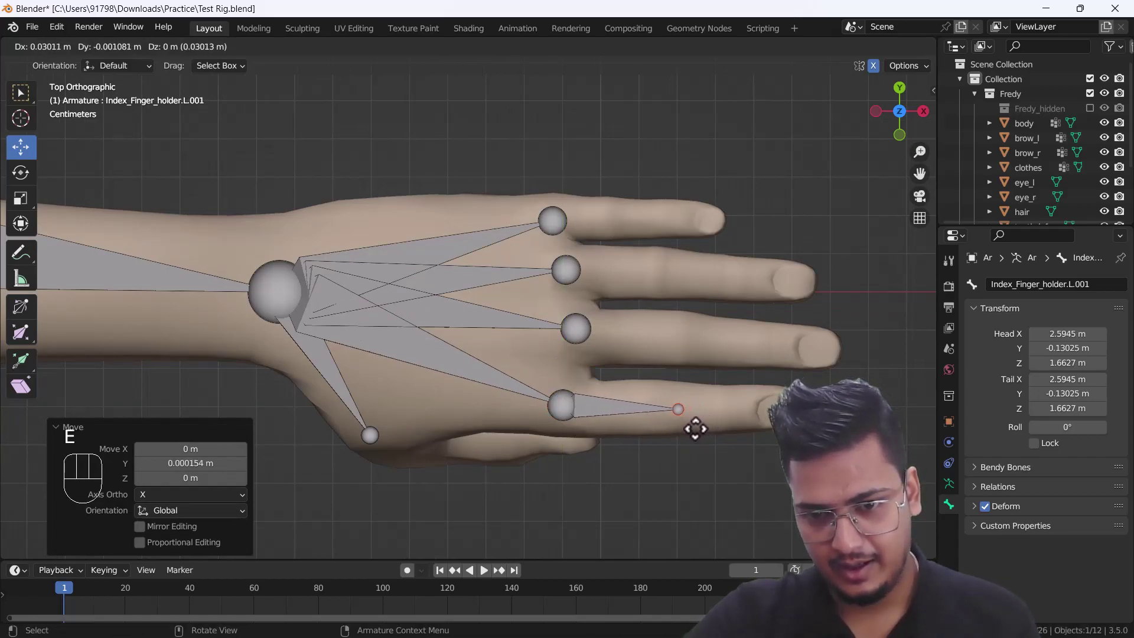
Extrude two-bone chains along the index, middle and ring fingers toward their tips.
key("e")
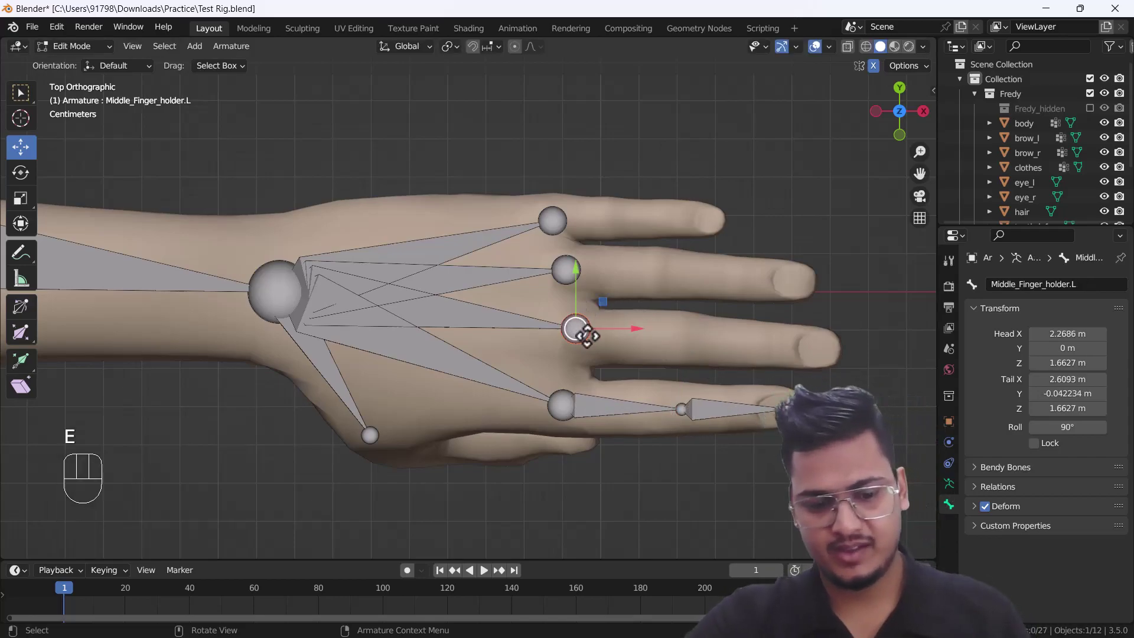
key("e")
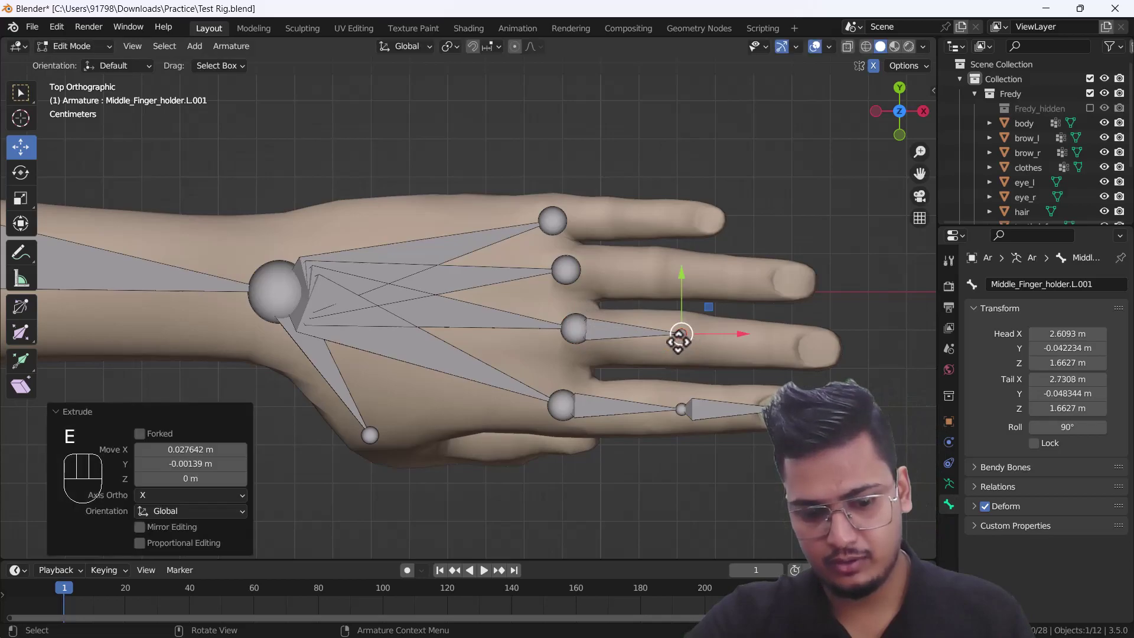
key("e")
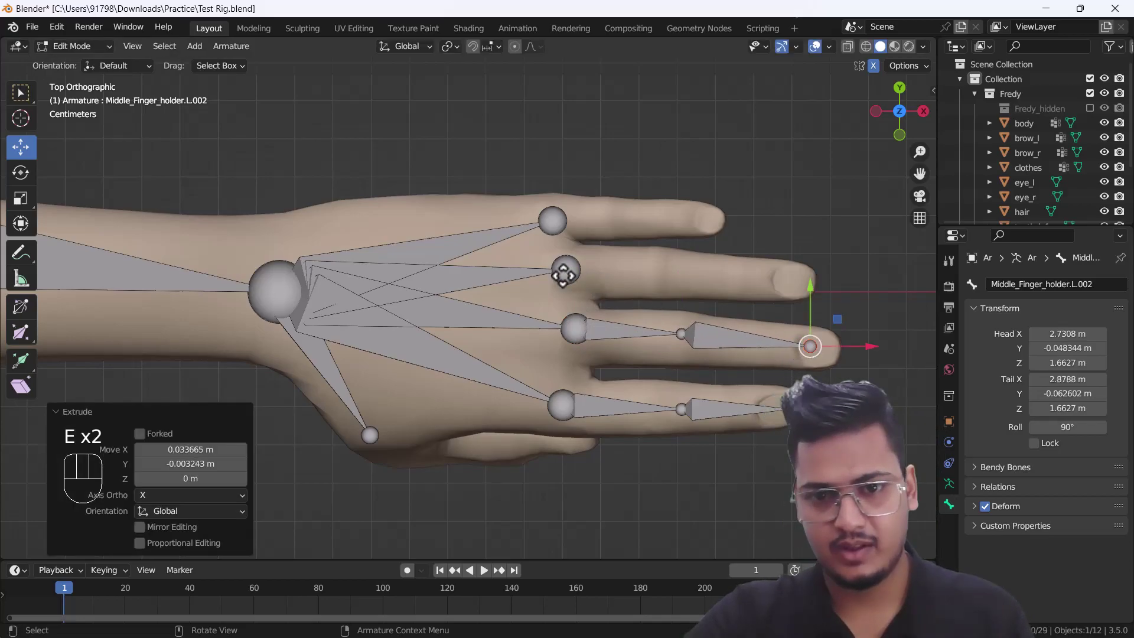
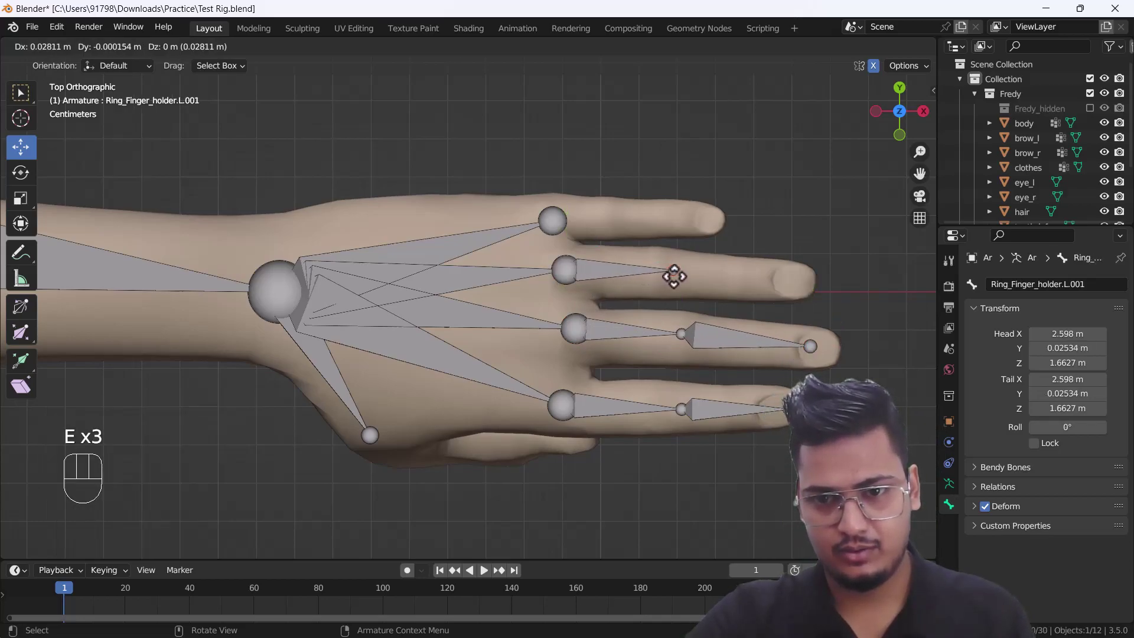
key("e")
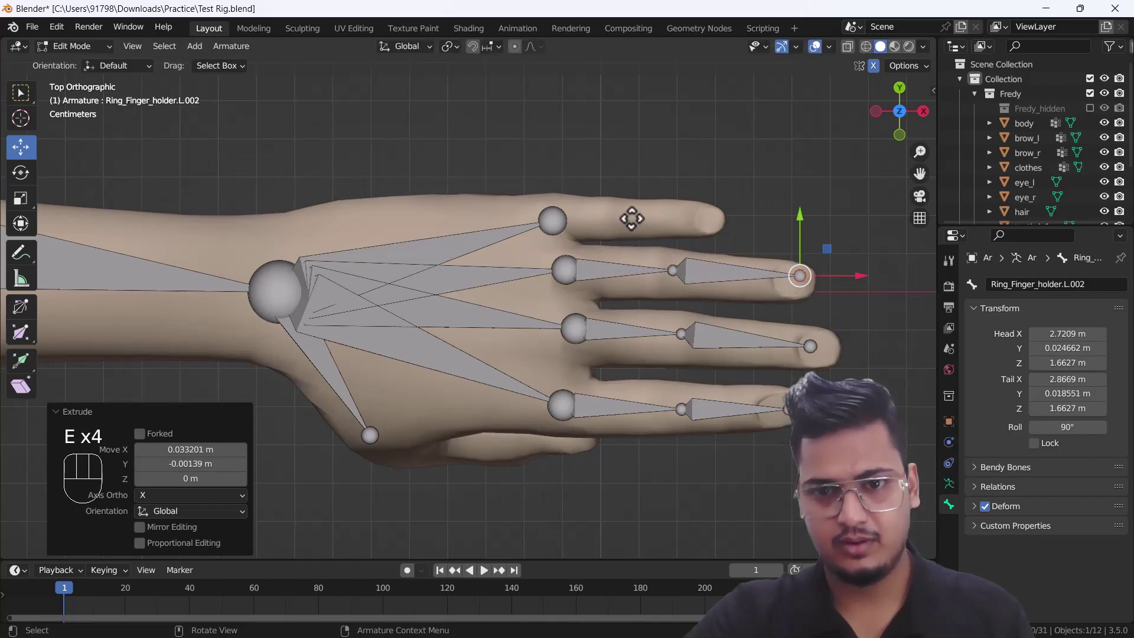
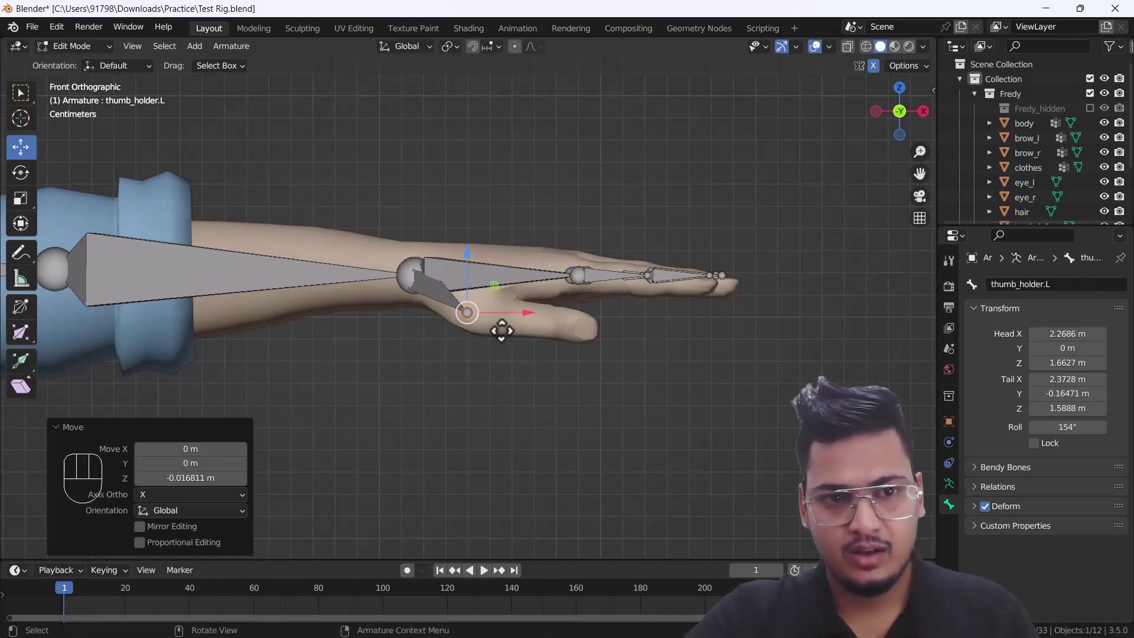
Extrude two bones from the thumb holder so the chain reaches the thumb tip.
key("e")
key("e")
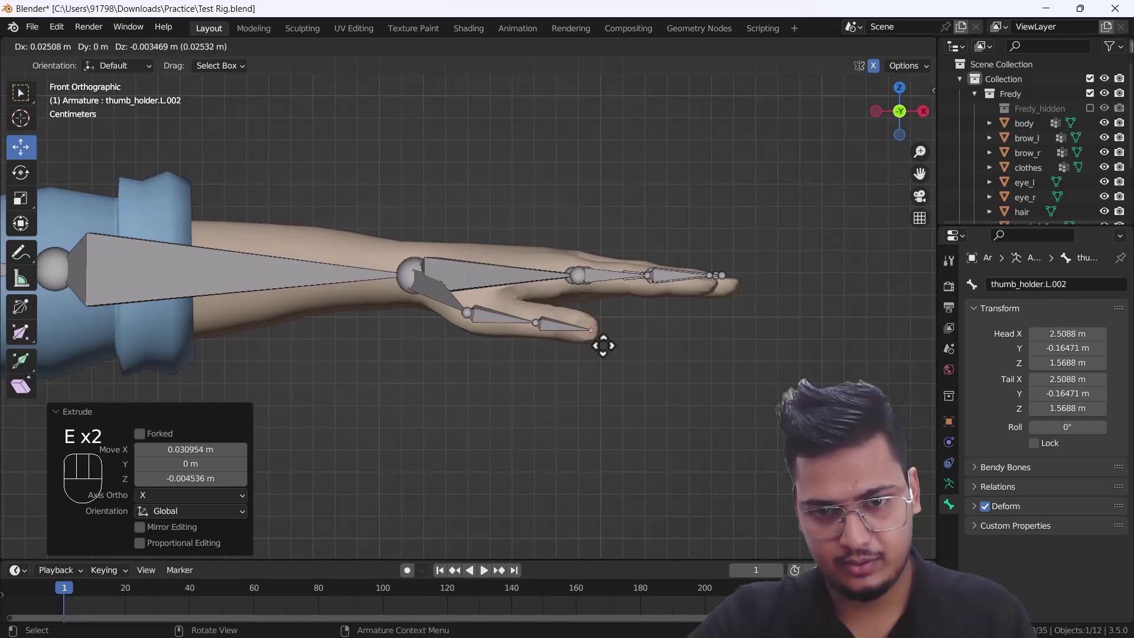
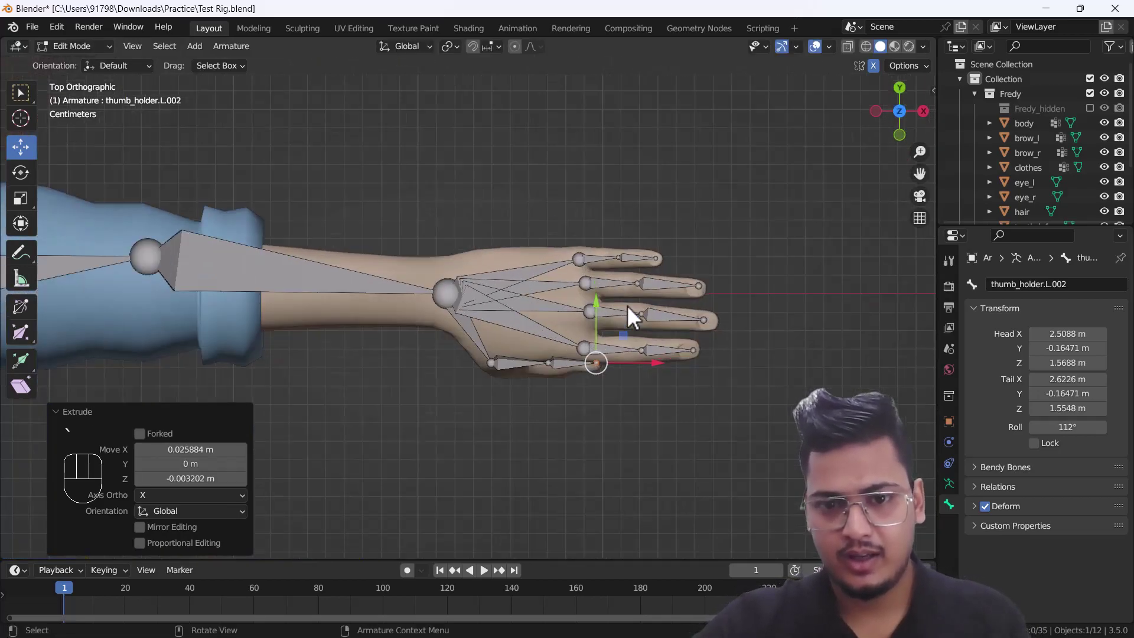
middle_click(593, 338)
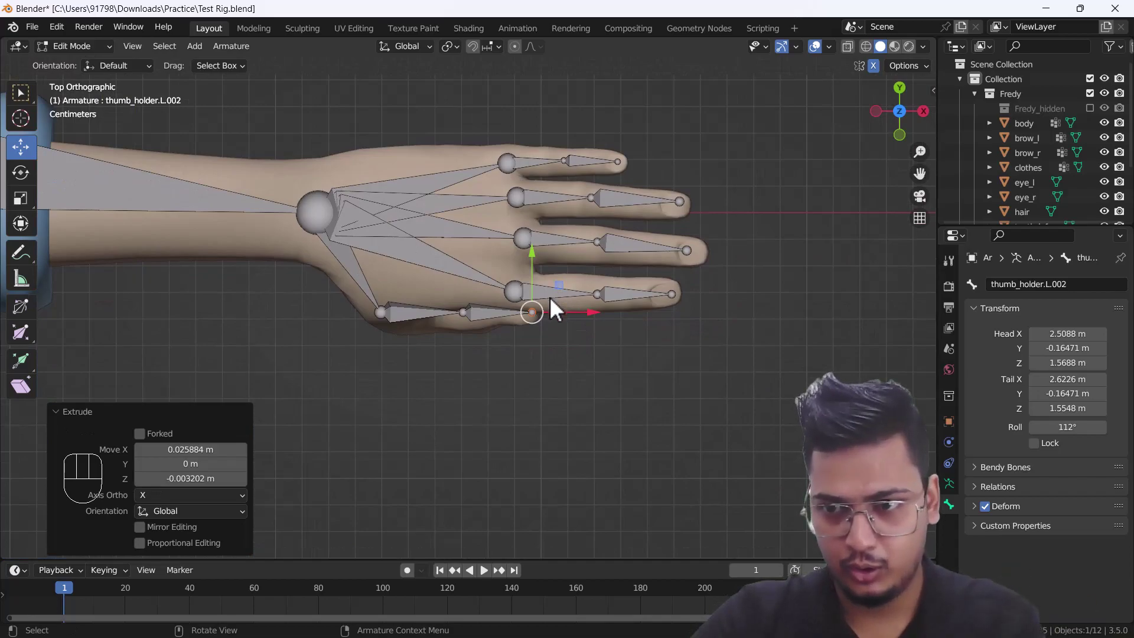
Rename the left index finger's two bones to Index_Finger.L and Index_Finger_Tip.L.
left_click(558, 305)
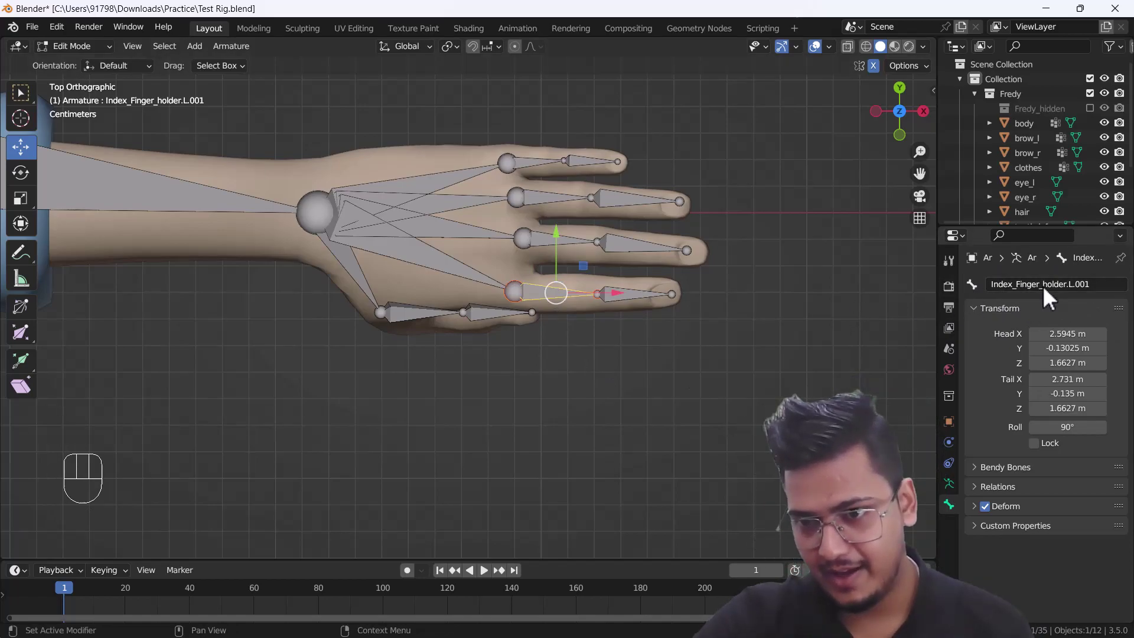
left_click_drag(1053, 299, 631, 297)
key("BackSpace")
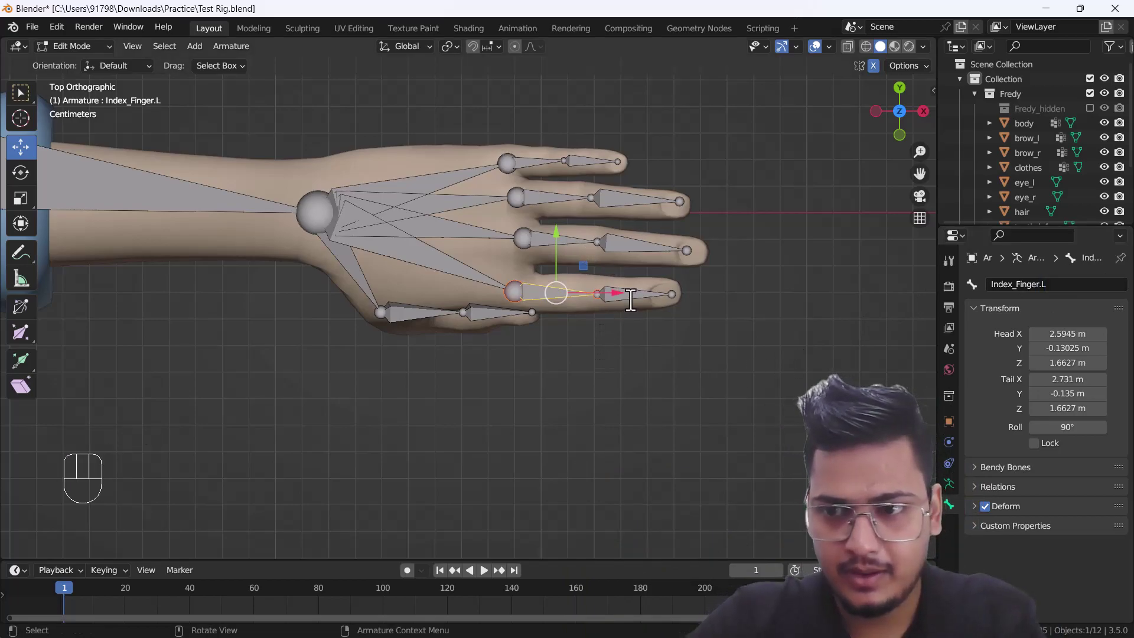
left_click(631, 296)
left_click(580, 290)
left_click_drag(1054, 295, 635, 285)
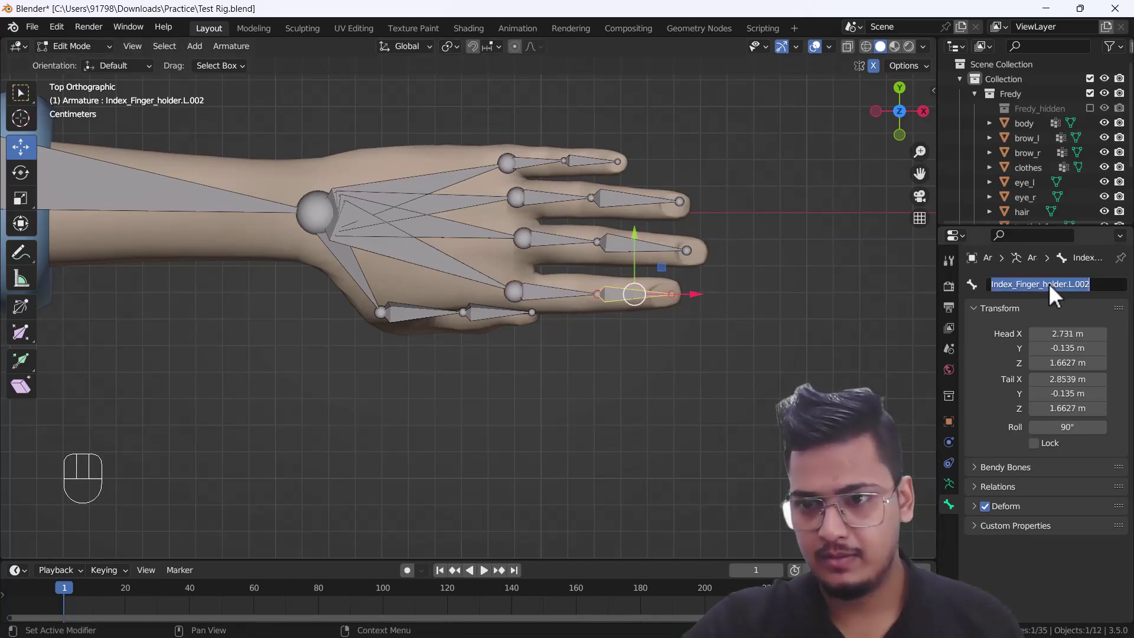
Rename the left middle and ring finger bones with matching .L and _Tip.L names.
left_click_drag(1051, 282, 764, 300)
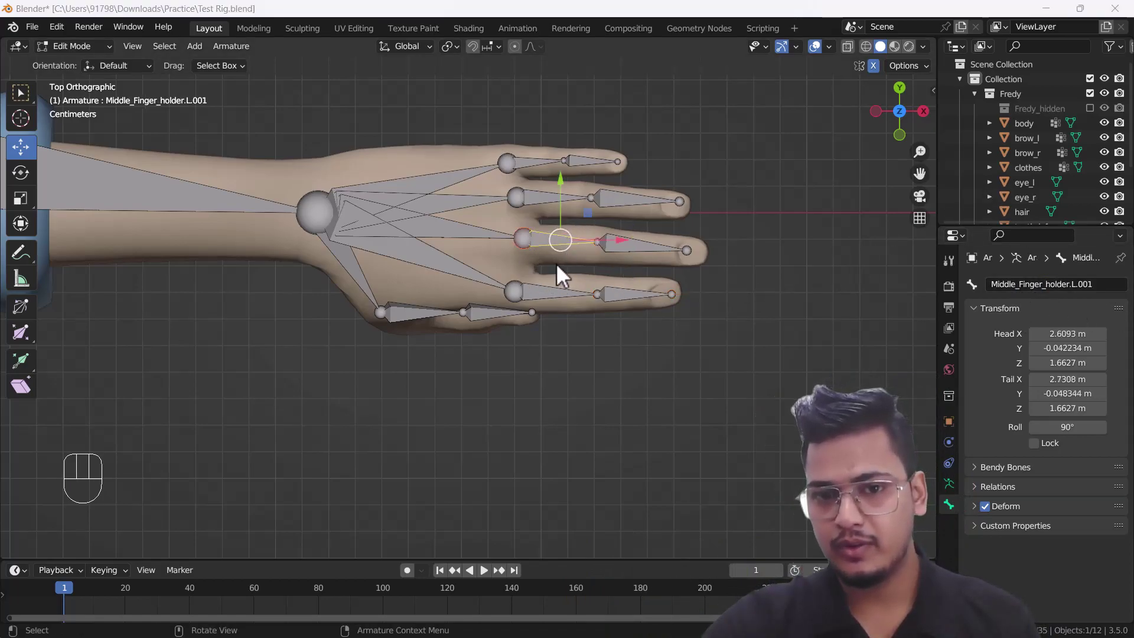
left_click_drag(1037, 283, 739, 364)
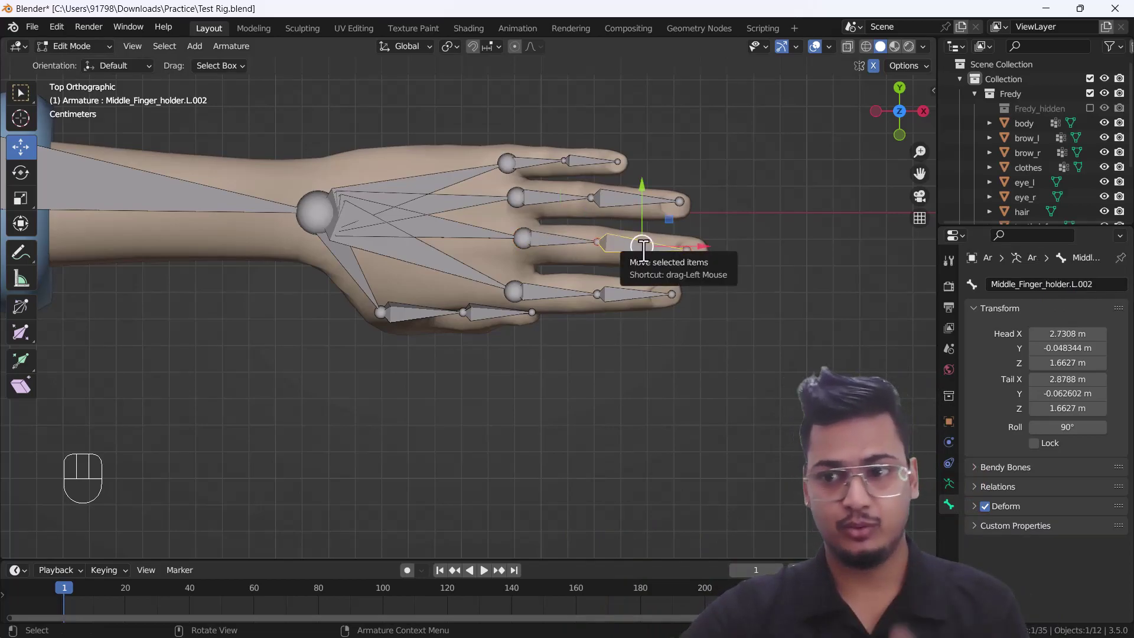
left_click_drag(1021, 286, 777, 369)
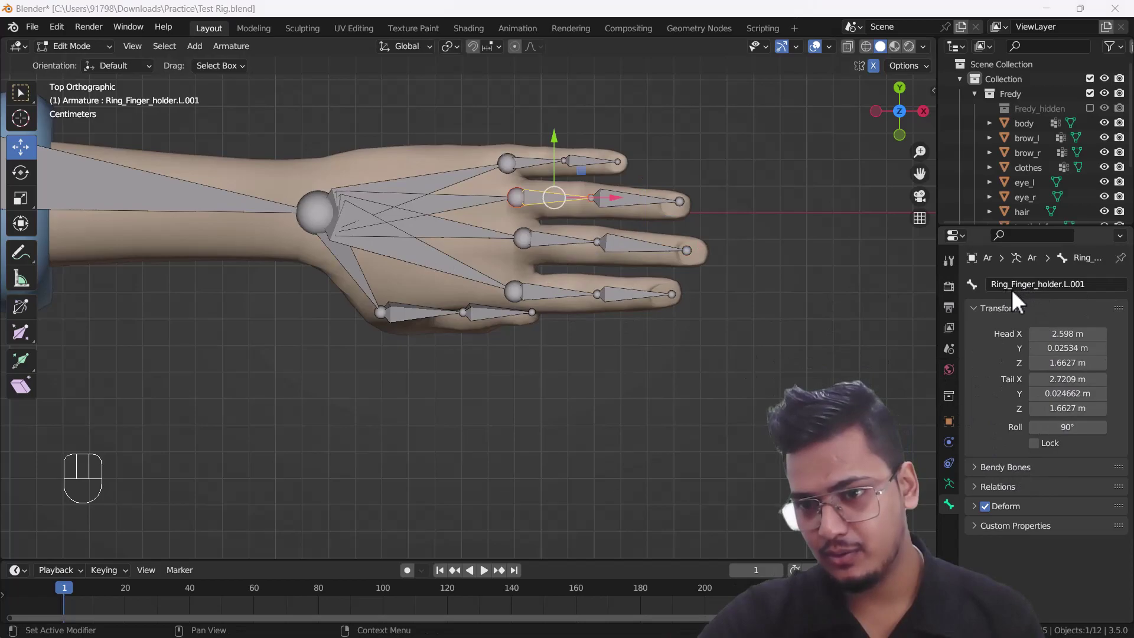
left_click_drag(1040, 284, 618, 199)
left_click(624, 196)
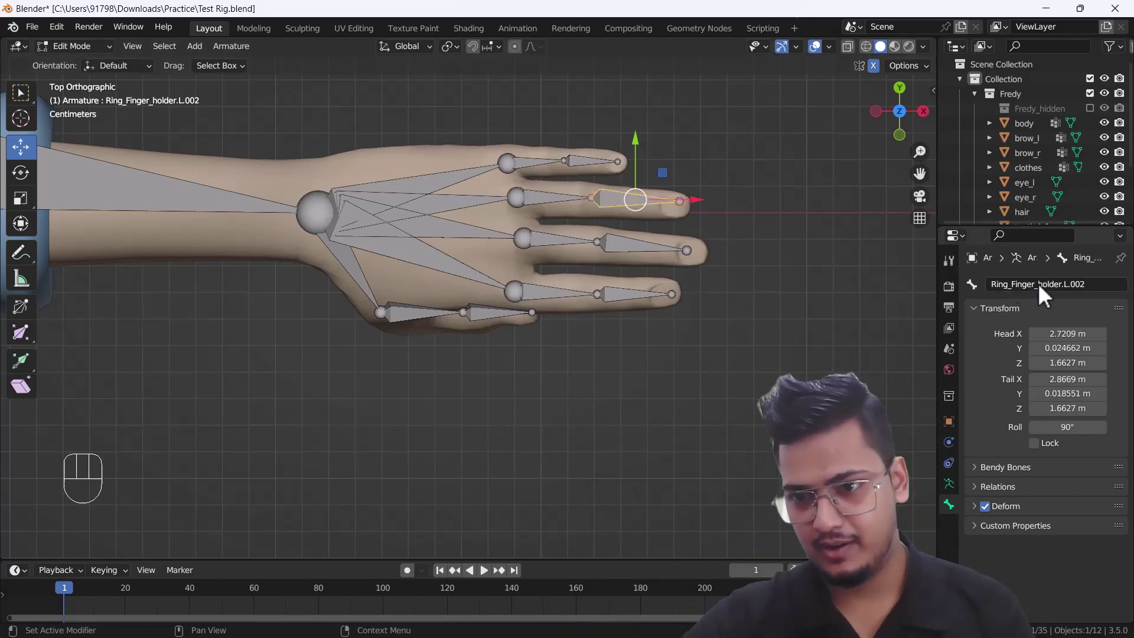
left_click_drag(1048, 294, 607, 369)
Rename the left little finger bones to Little_Finger.L and Little_Finger_Tip.L.
left_click_drag(571, 257, 618, 332)
left_click(582, 245)
left_click_drag(1048, 298, 676, 259)
left_click(648, 254)
left_click_drag(1041, 282, 768, 340)
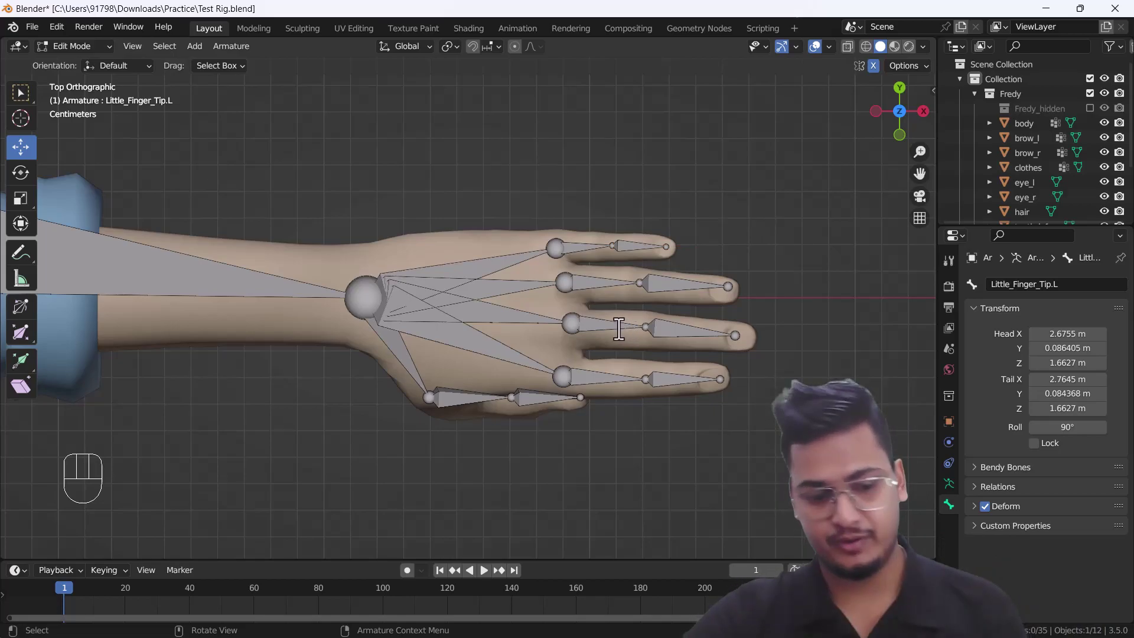
Orbit to the thumb and name its two bones thumb.L and thumb_Tip.L.
middle_click(558, 397)
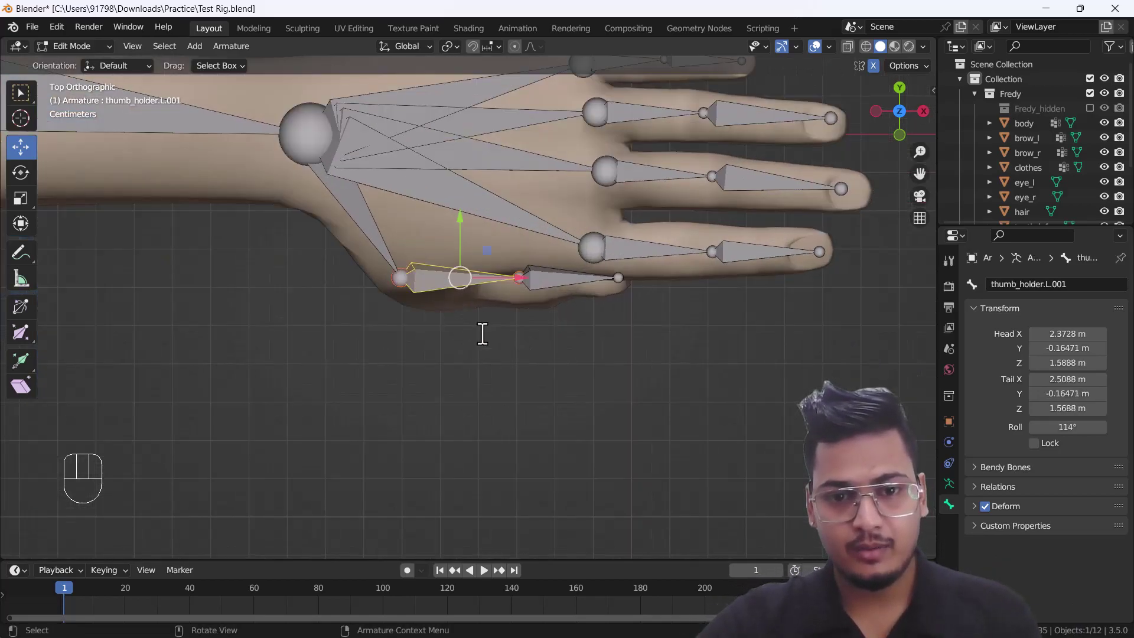
left_click_drag(502, 350, 523, 397)
left_click_drag(514, 397, 524, 296)
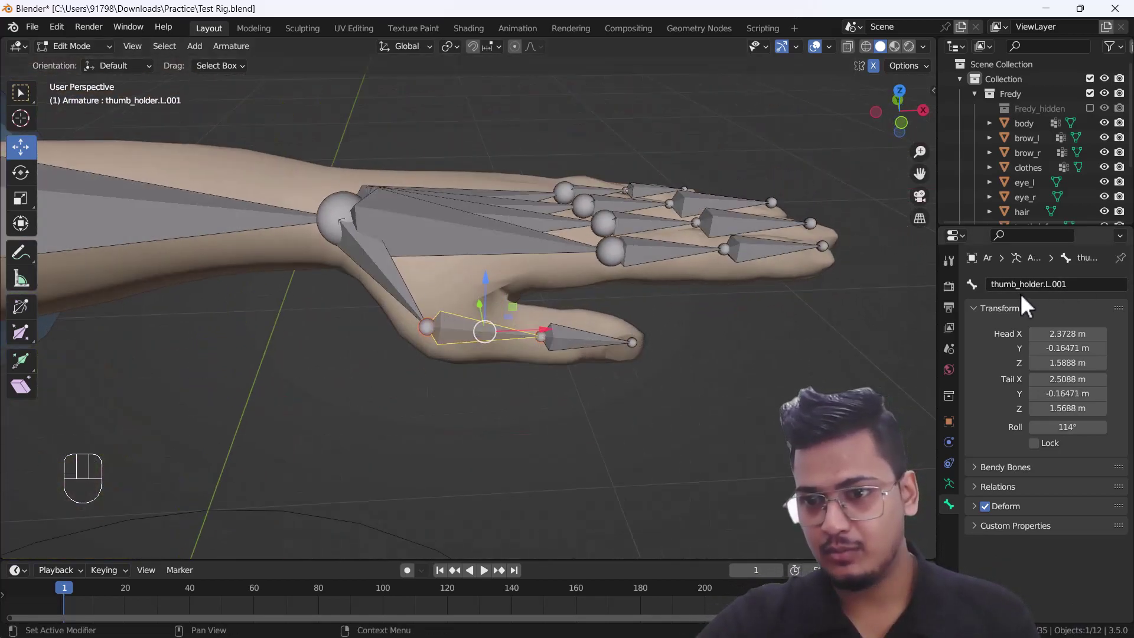
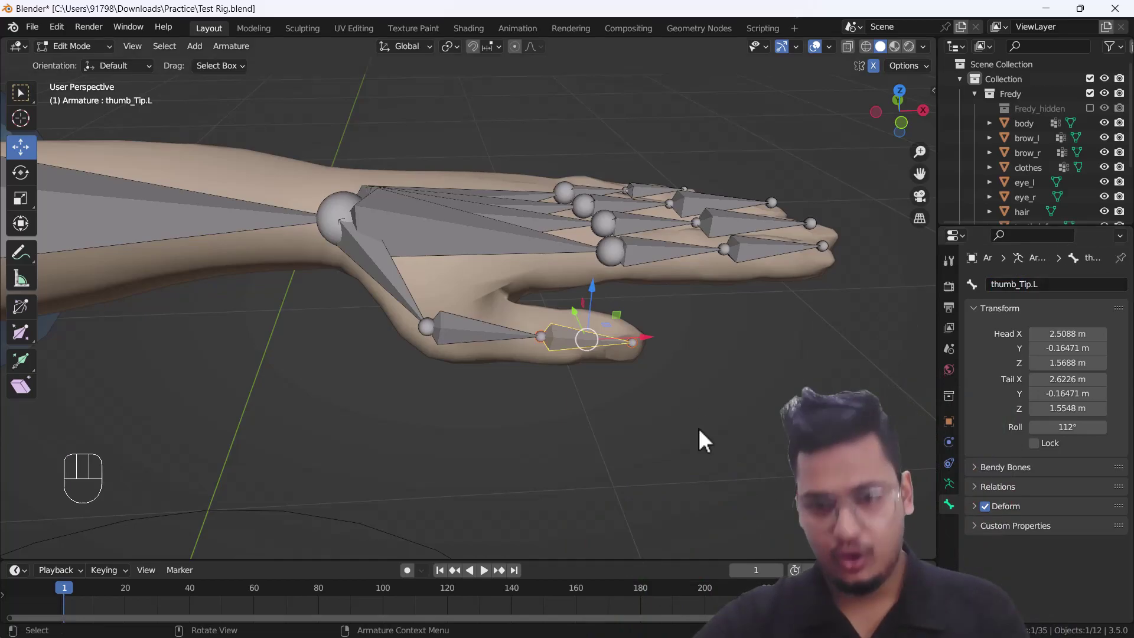
left_click(691, 434)
Switch to front orthographic view and frame the whole boy in the viewport.
middle_click(641, 413)
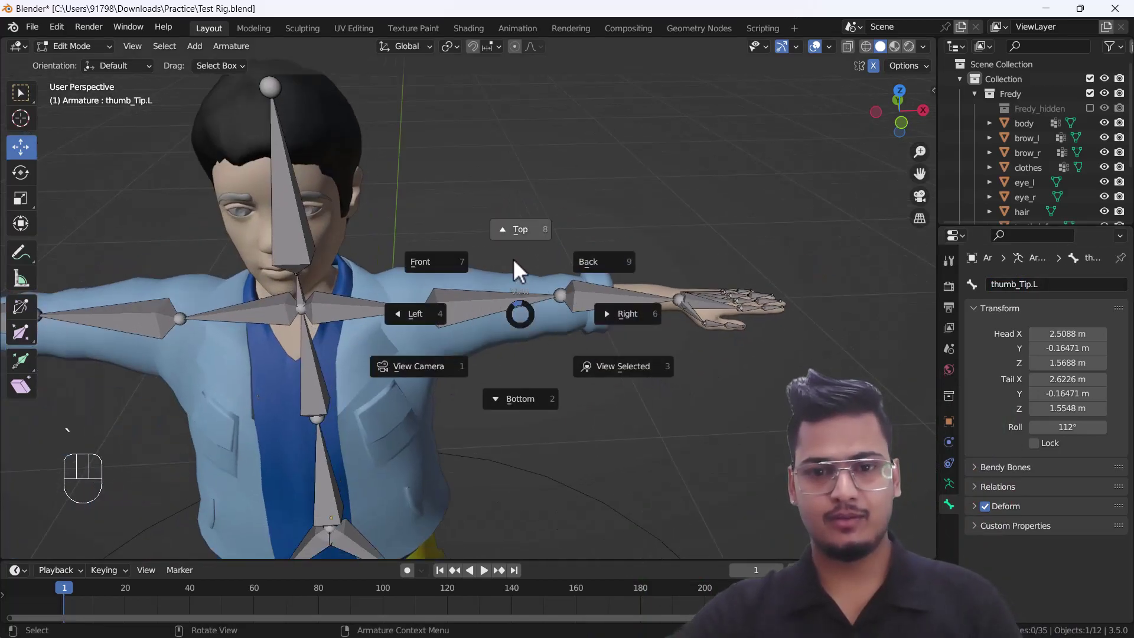
key("`")
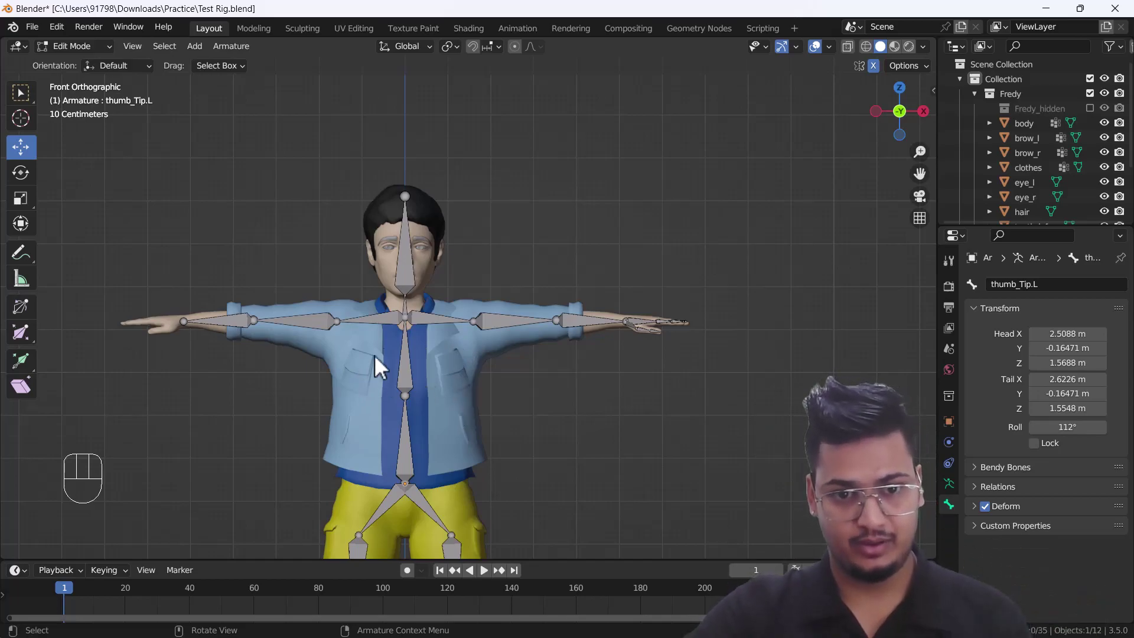
left_click_drag(427, 401, 471, 370)
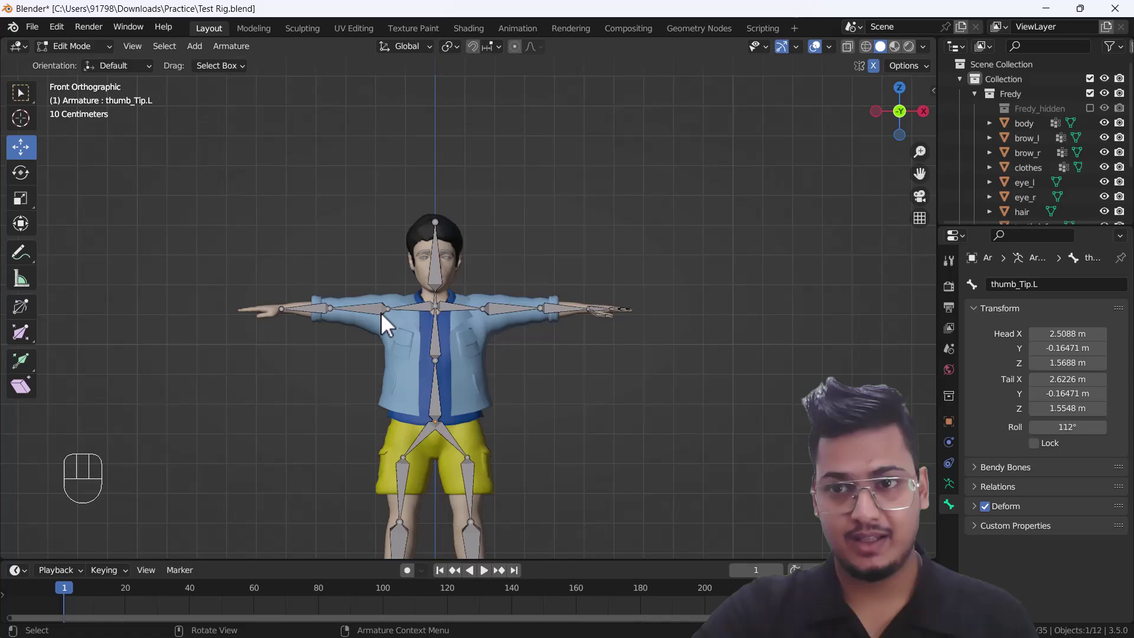
left_click_drag(442, 398, 440, 354)
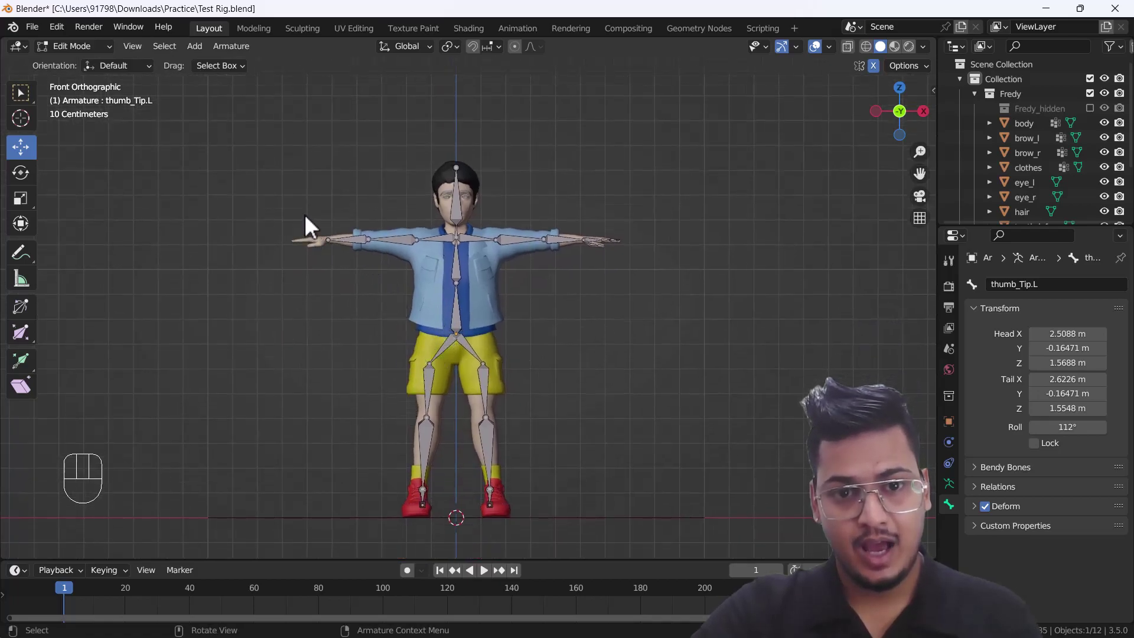
left_click_drag(366, 259, 453, 346)
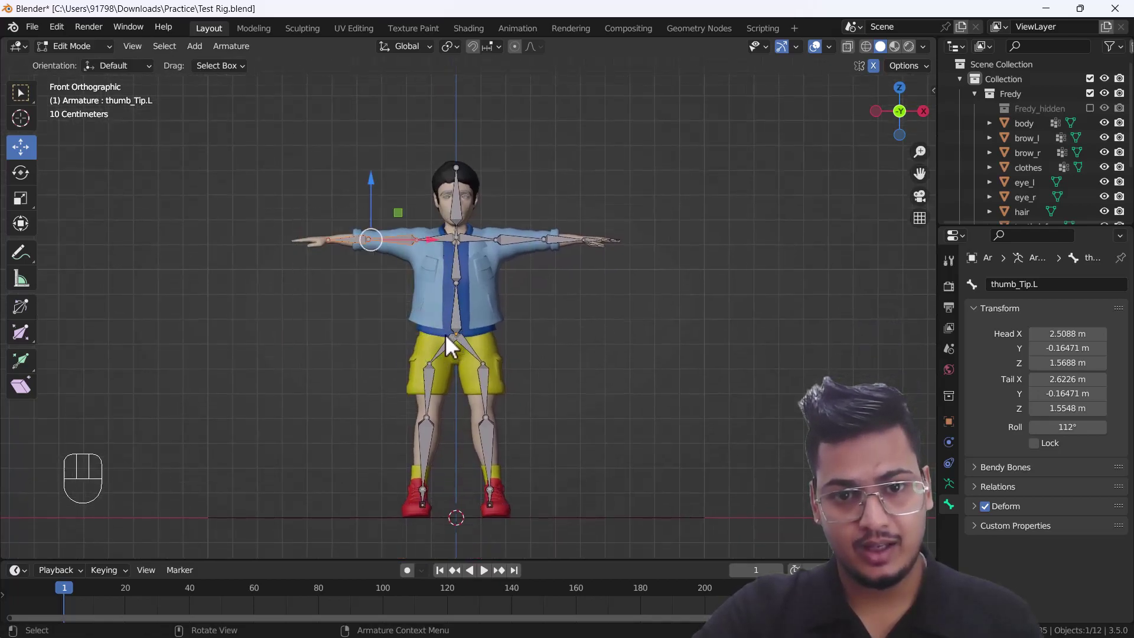
left_click_drag(430, 237, 452, 264)
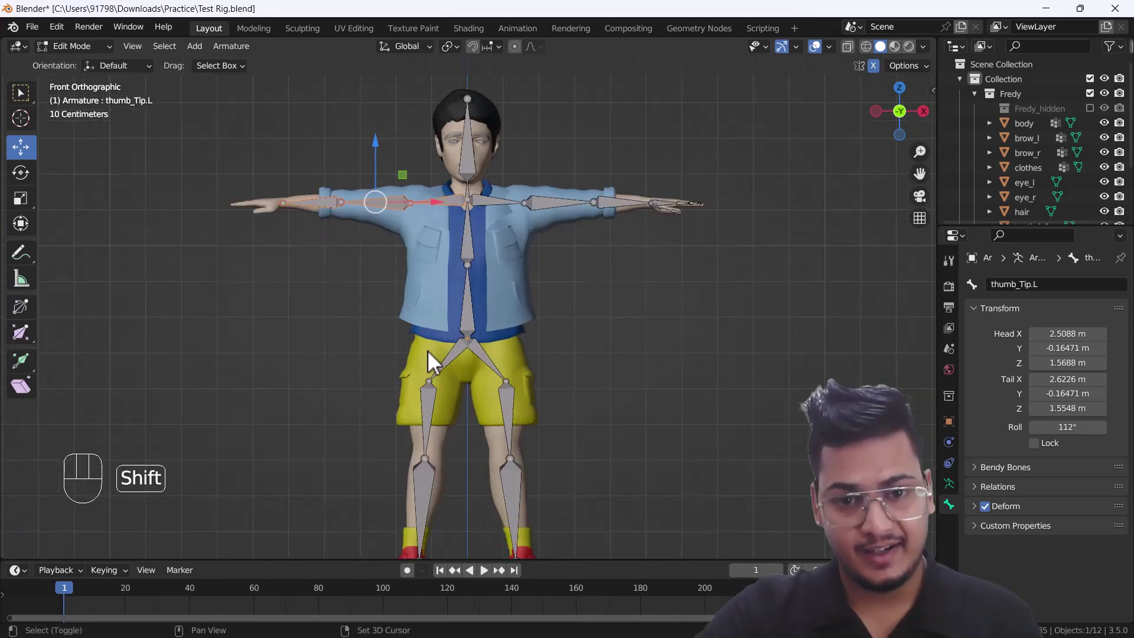
Select left arm and leg bones and start a move on them.
left_click(460, 386)
left_click(446, 452)
left_click_drag(446, 516, 440, 470)
left_click_drag(441, 504, 438, 424)
left_click(465, 505)
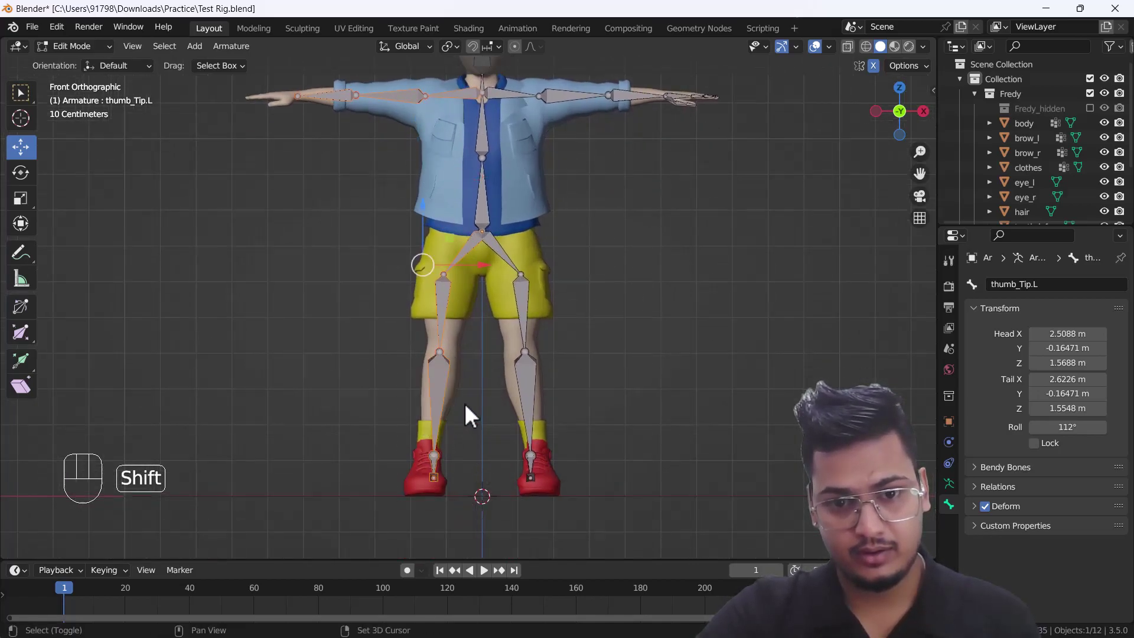
left_click_drag(466, 411, 479, 448)
key("g")
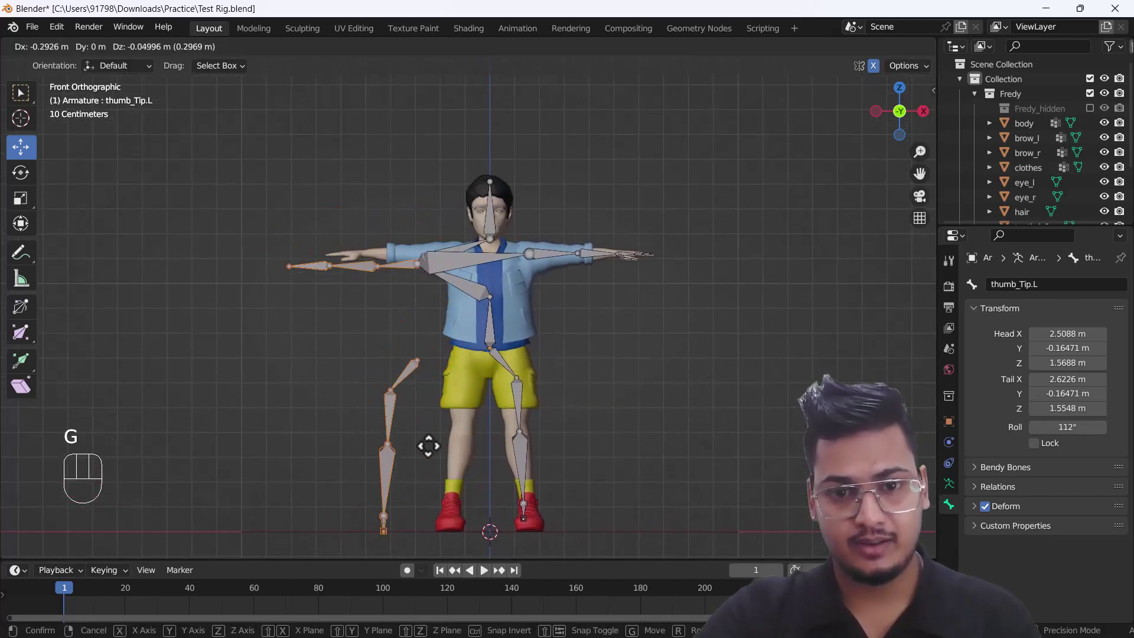
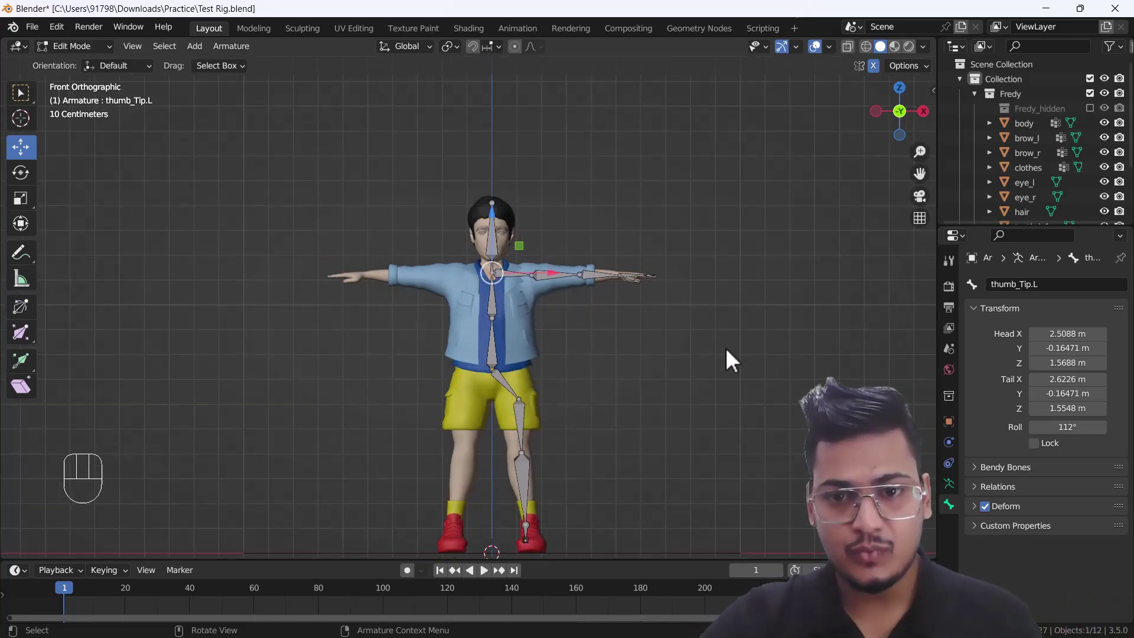
Select all left arm, shoulder, hip, knee and foot bones for duplication.
left_click_drag(717, 346, 512, 244)
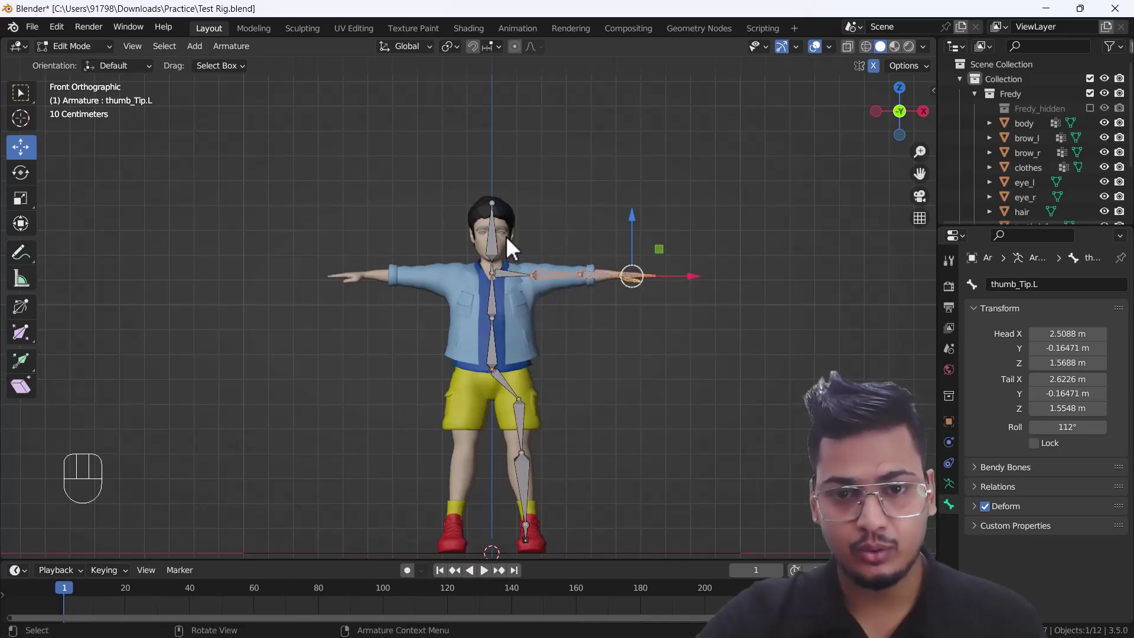
left_click_drag(522, 280, 515, 270)
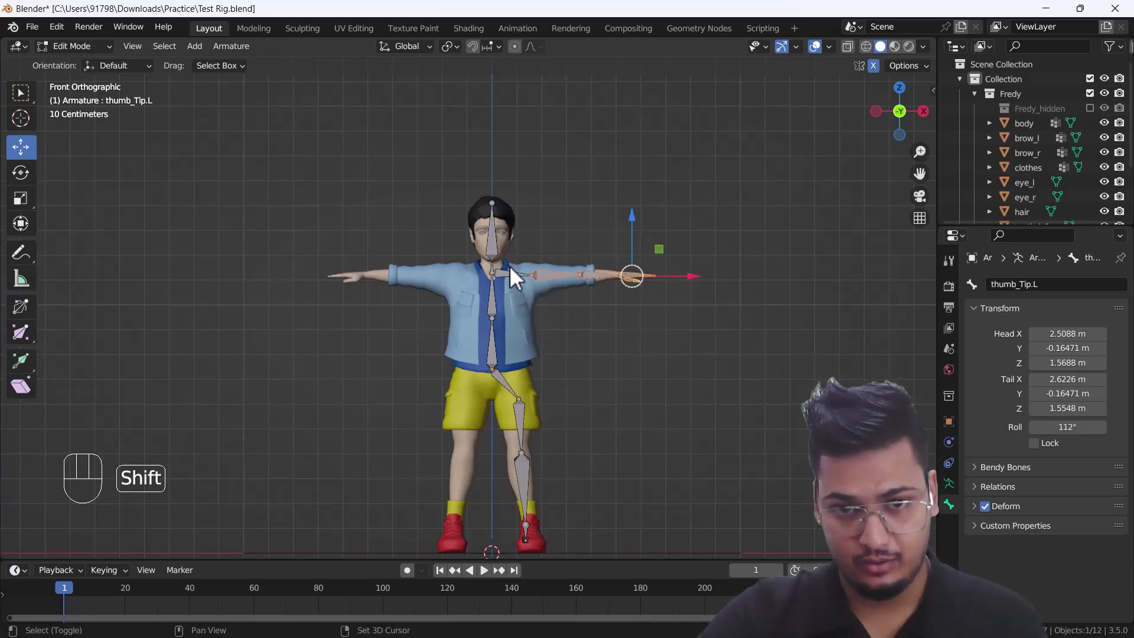
left_click(514, 278)
left_click_drag(543, 376, 502, 411)
left_click(503, 349)
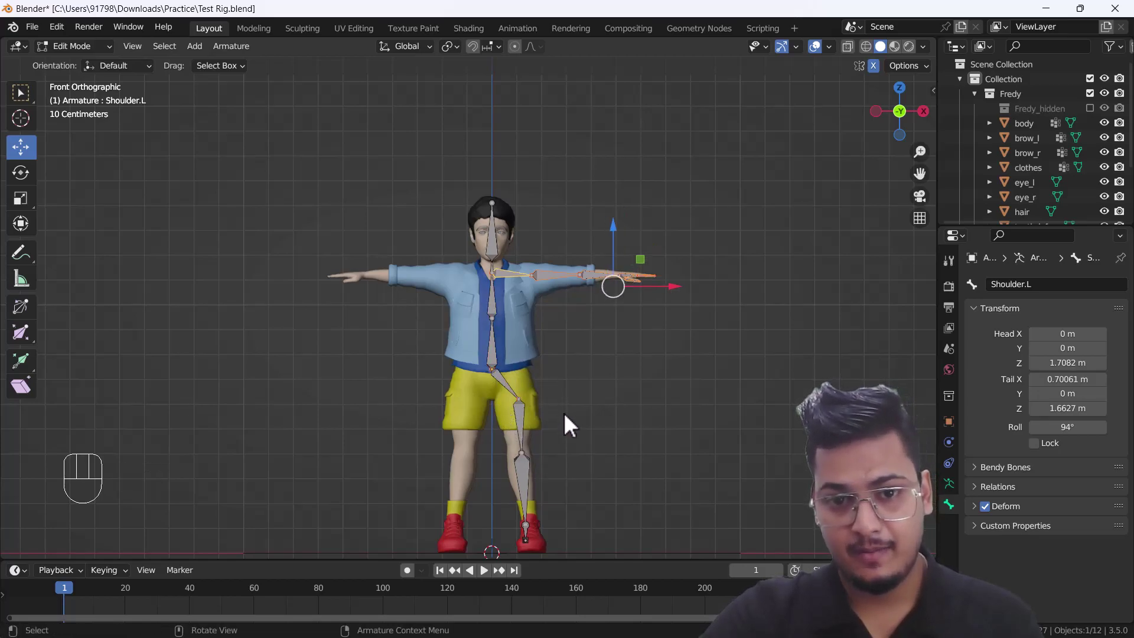
left_click_drag(525, 414, 501, 422)
left_click(527, 427)
left_click(532, 488)
left_click(579, 561)
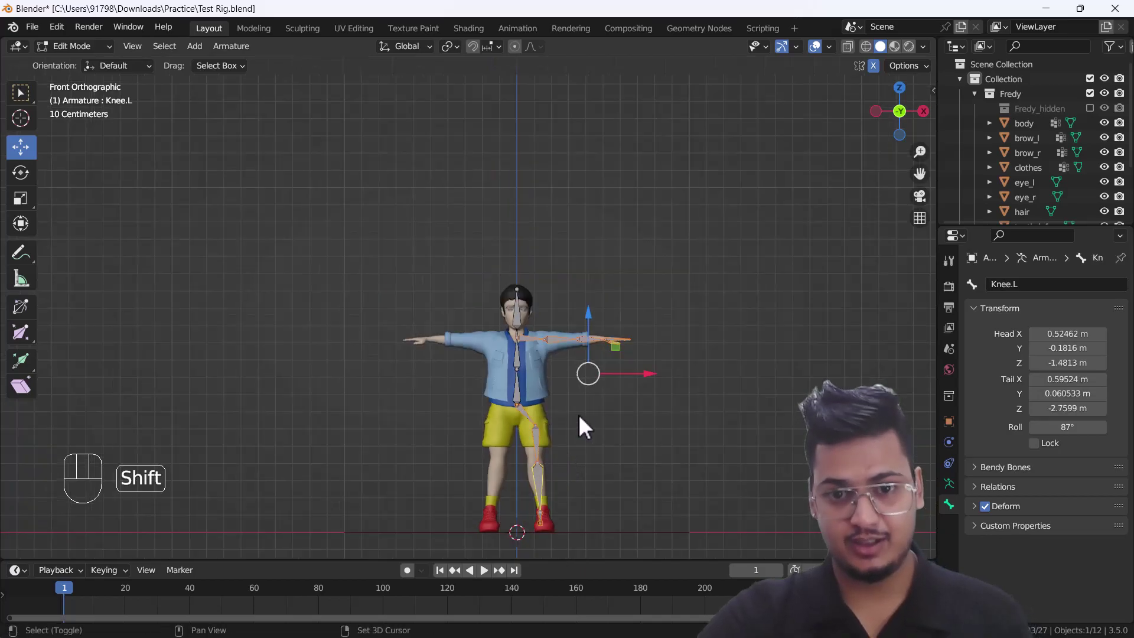
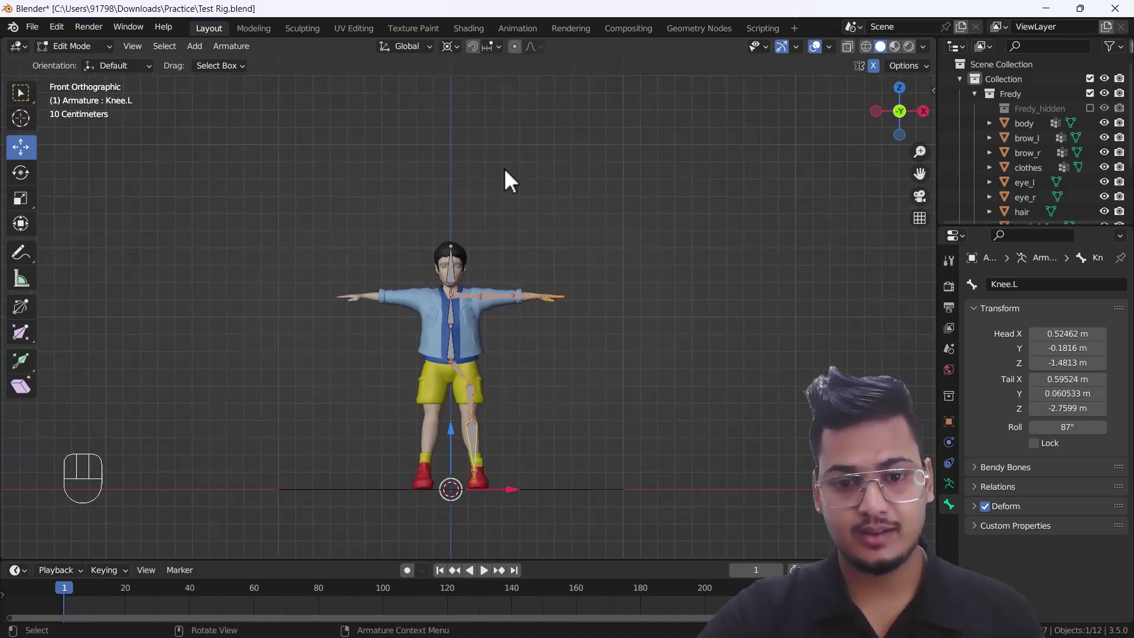
Duplicate the left limb bones, scale X by -1 about the 3D cursor, and Flip Names to .R.
key("shift+d")
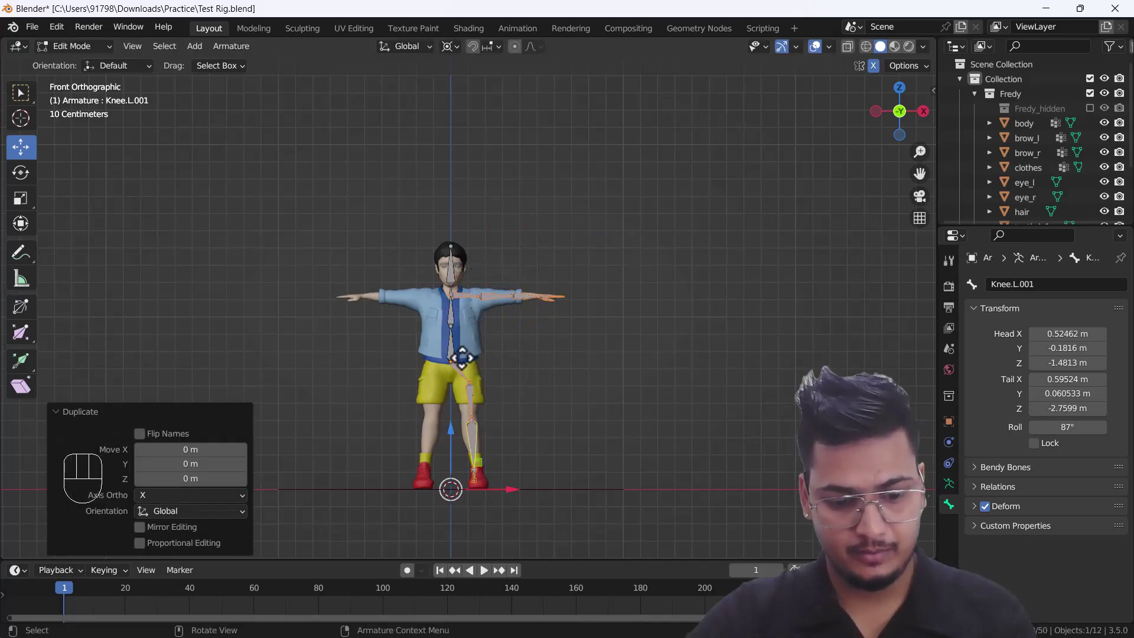
key("s")
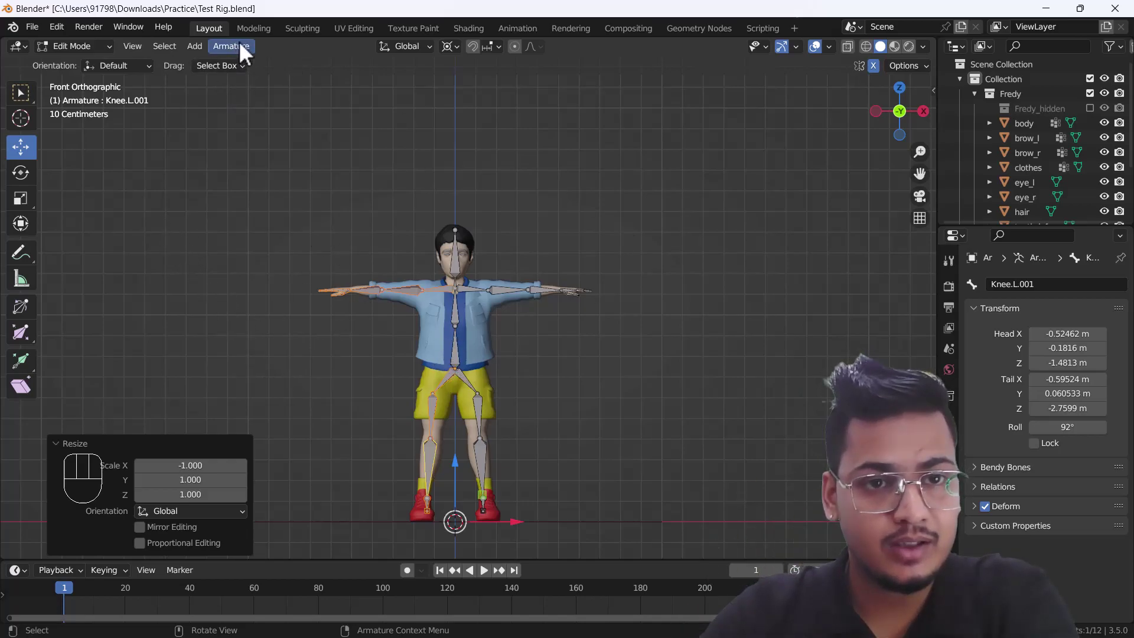
left_click(249, 56)
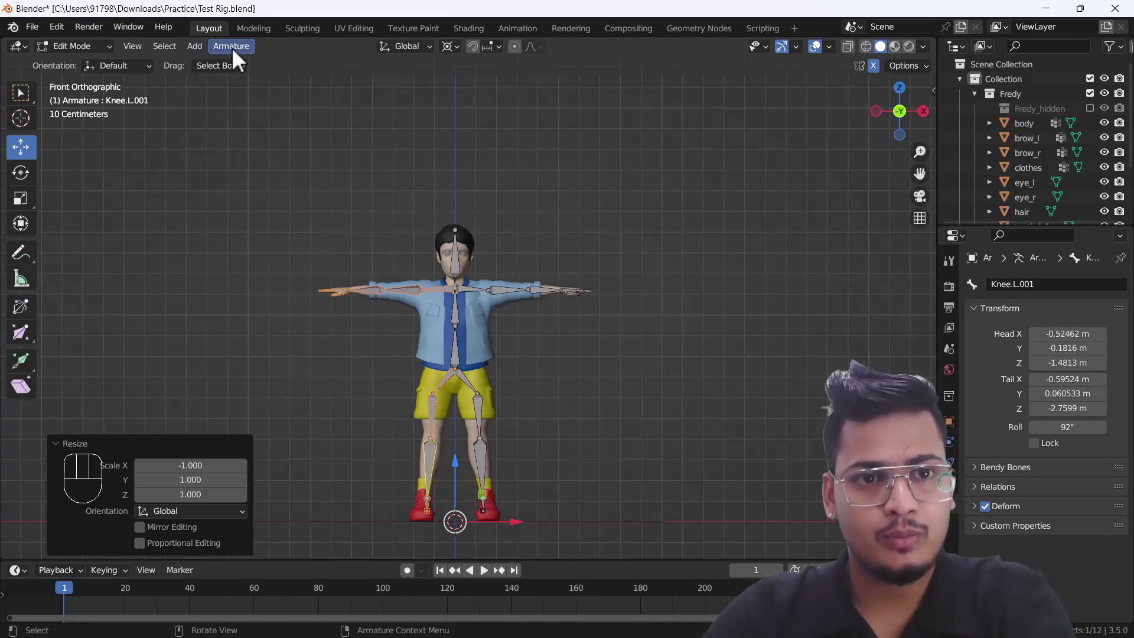
left_click_drag(243, 55, 445, 350)
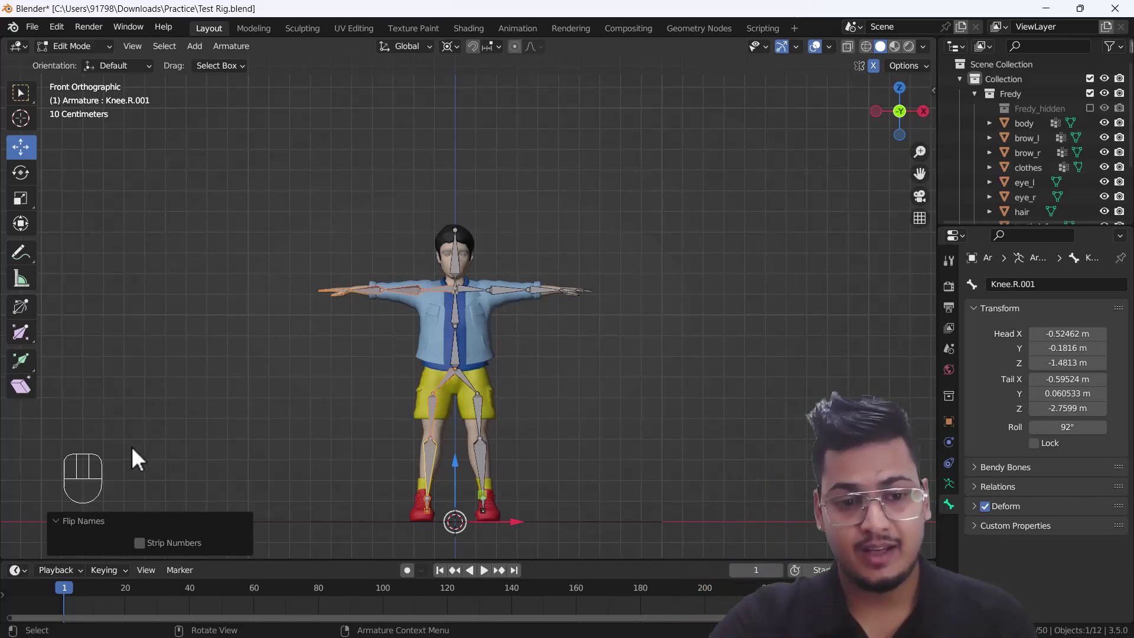
left_click(151, 556)
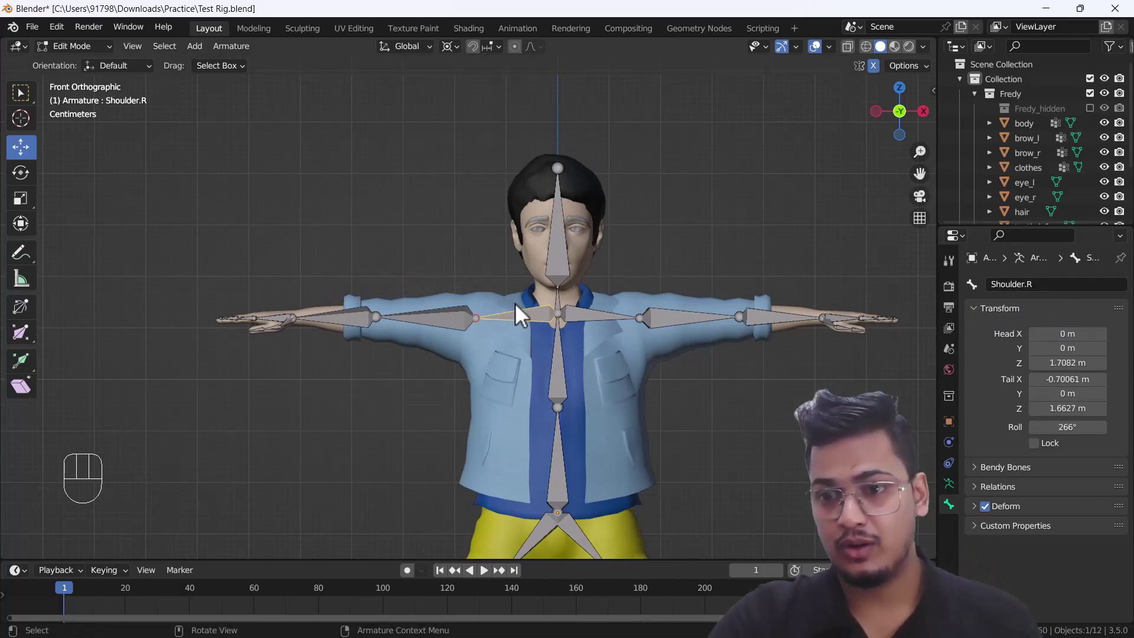
left_click(433, 323)
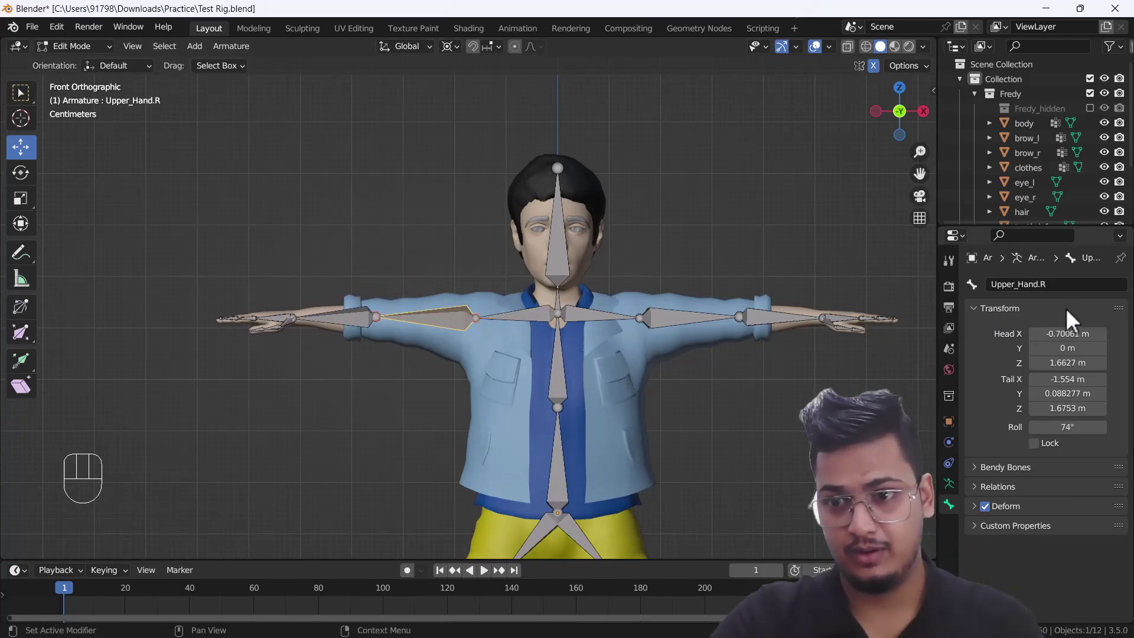
left_click(678, 329)
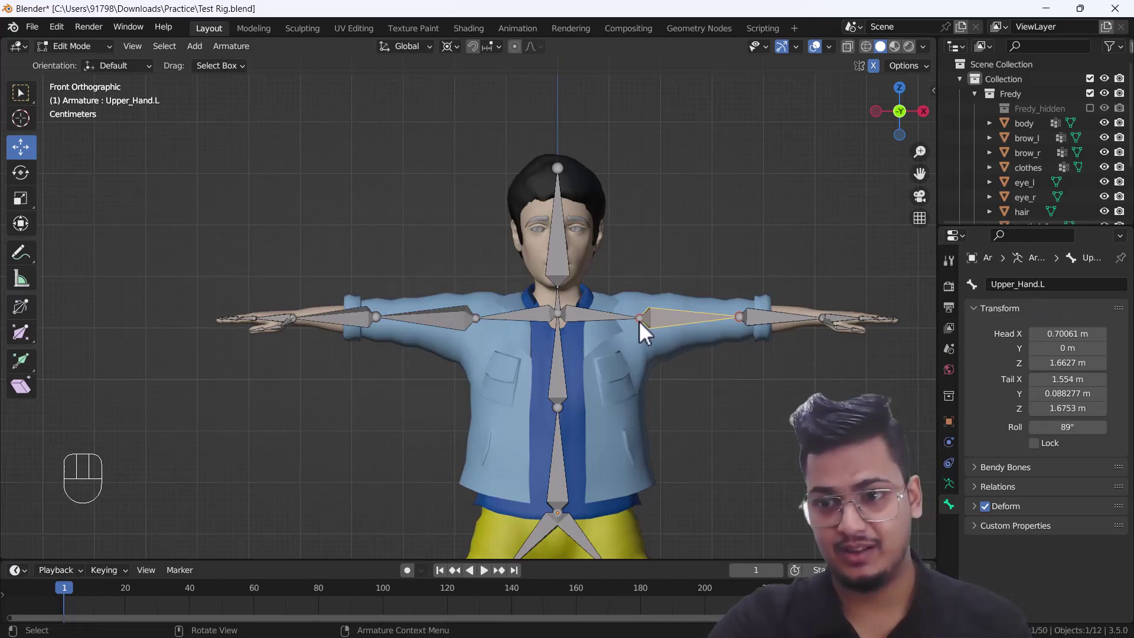
left_click(613, 330)
left_click_drag(316, 334, 341, 389)
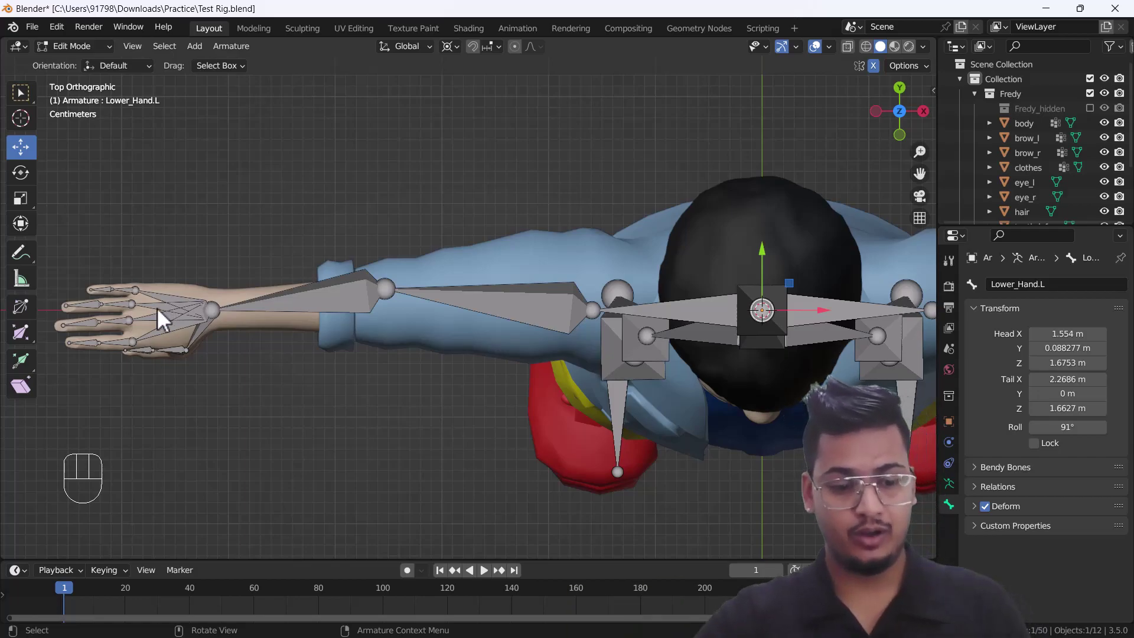
left_click_drag(559, 299, 513, 208)
left_click_drag(506, 301, 544, 325)
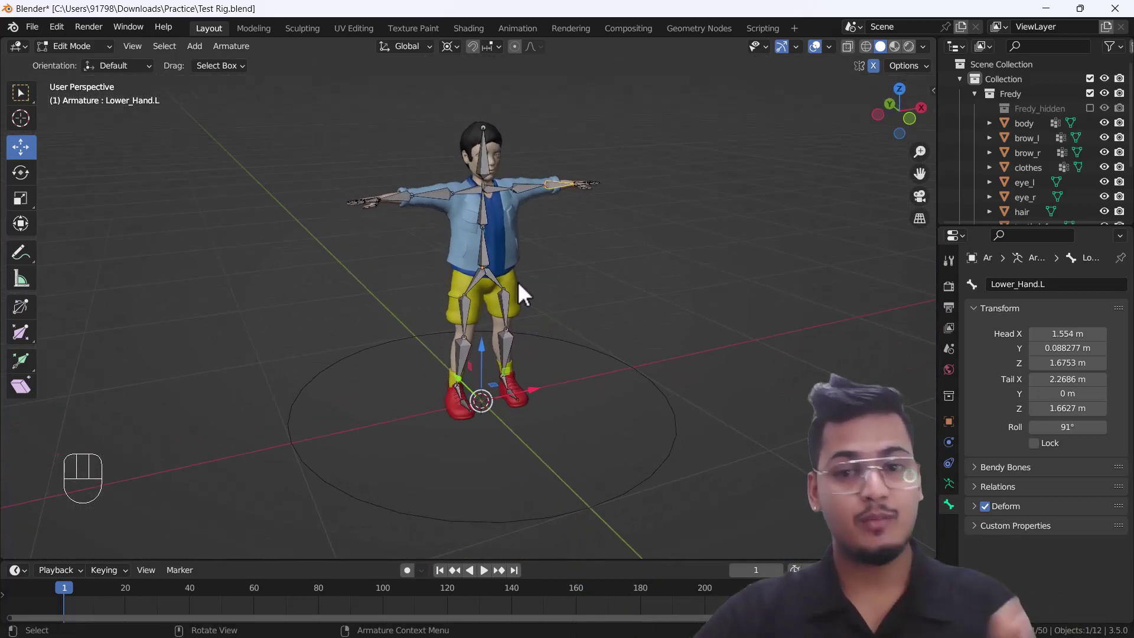
left_click(654, 232)
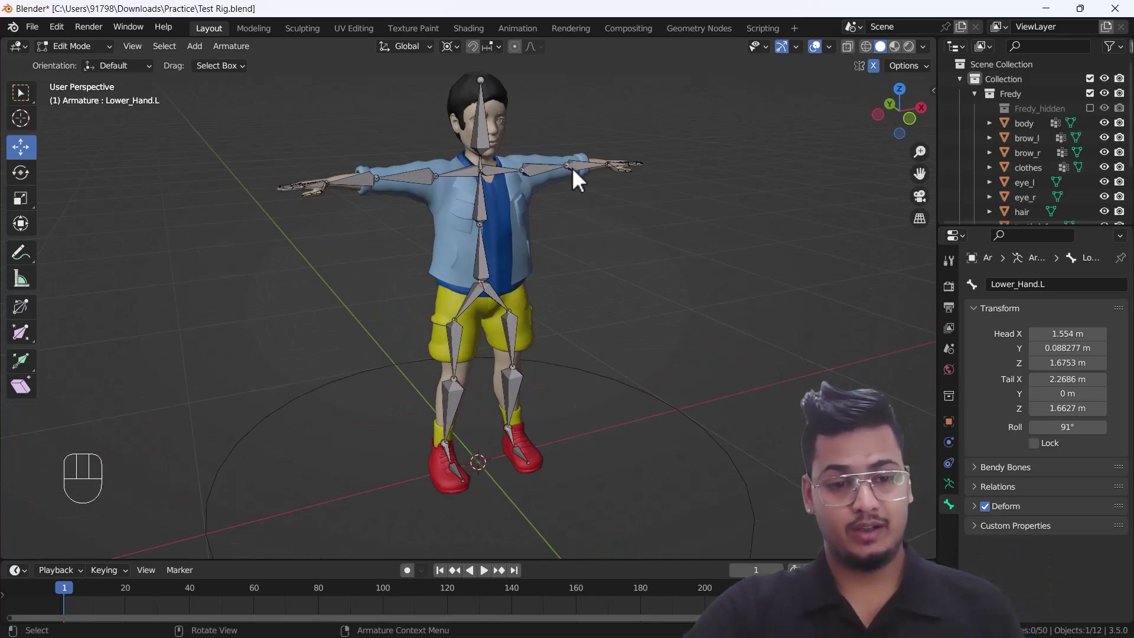